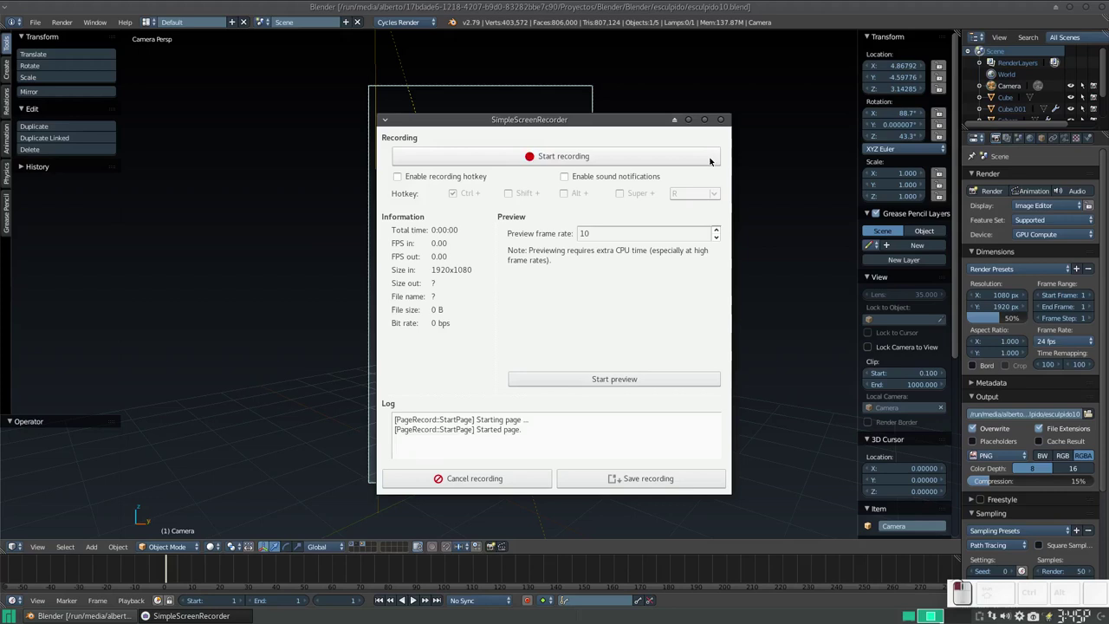
# Step: Start the screen recording in SimpleScreenRecorder
pyautogui.click(690, 118)
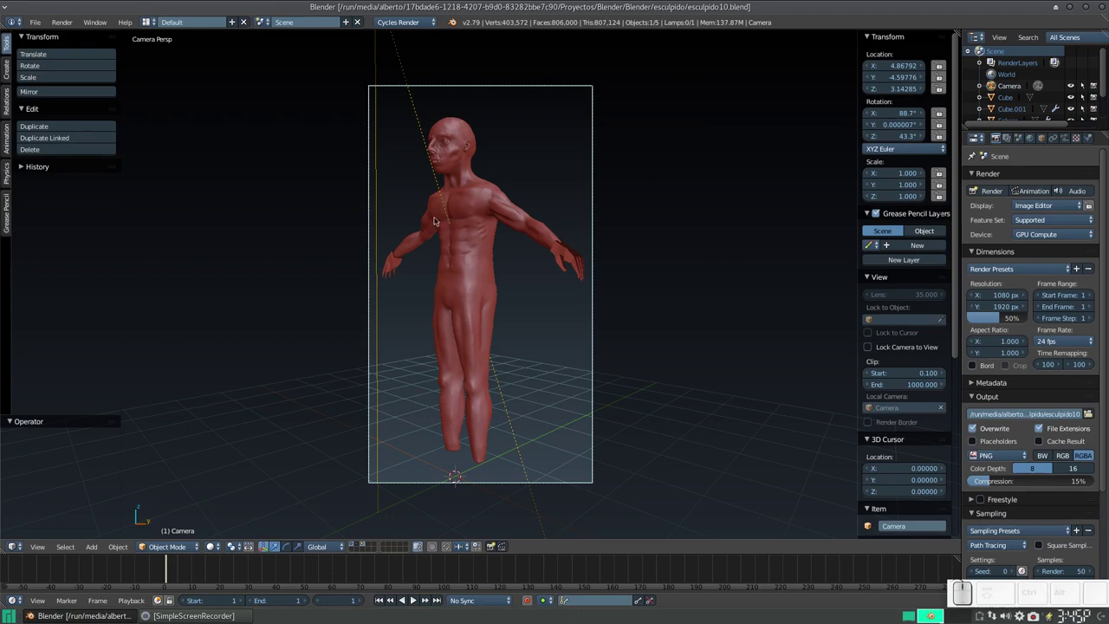
pyautogui.click(351, 543)
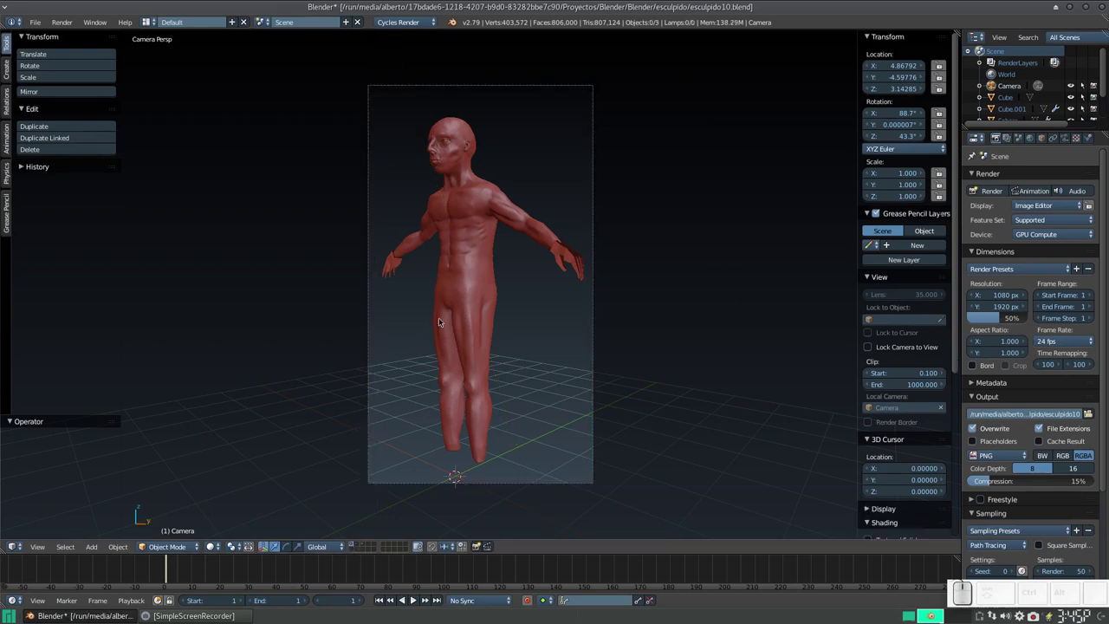
pyautogui.click(452, 320)
pyautogui.scroll(3)
pyautogui.scroll(-3)
pyautogui.click(610, 262)
pyautogui.scroll(3)
pyautogui.click(605, 306)
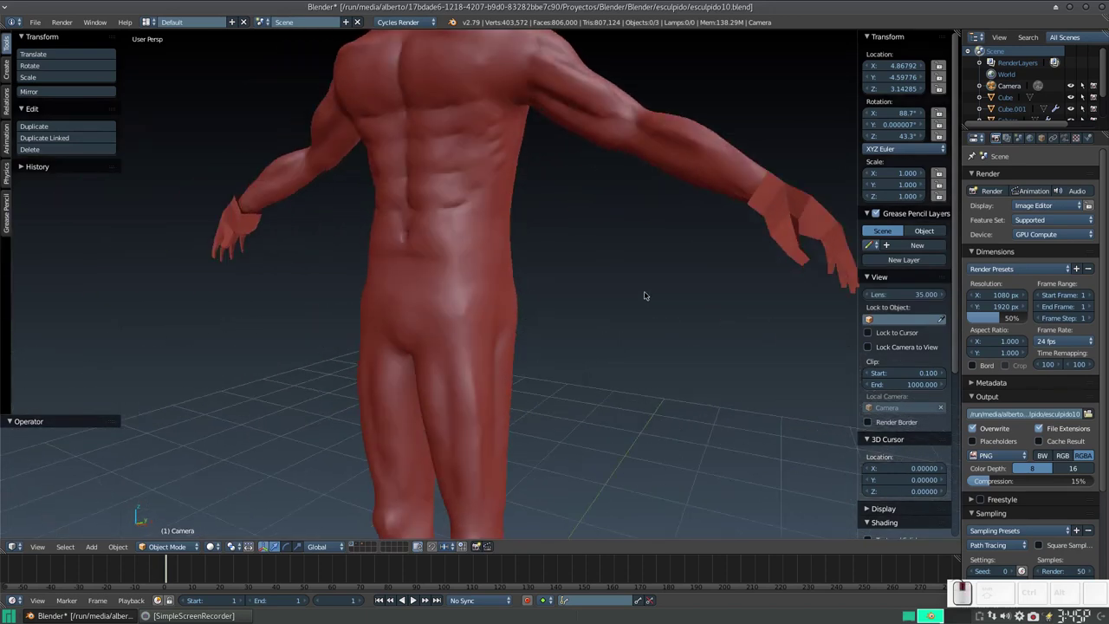
pyautogui.moveTo(718, 201); pyautogui.dragTo(667, 281)
pyautogui.middleClick(669, 280)
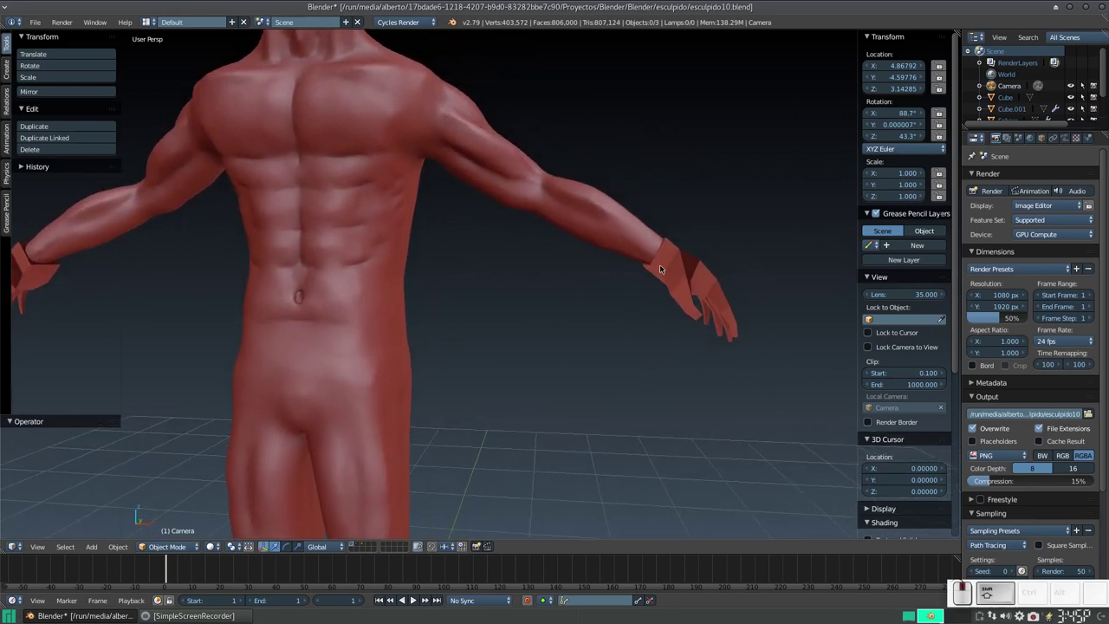
pyautogui.middleClick(649, 268)
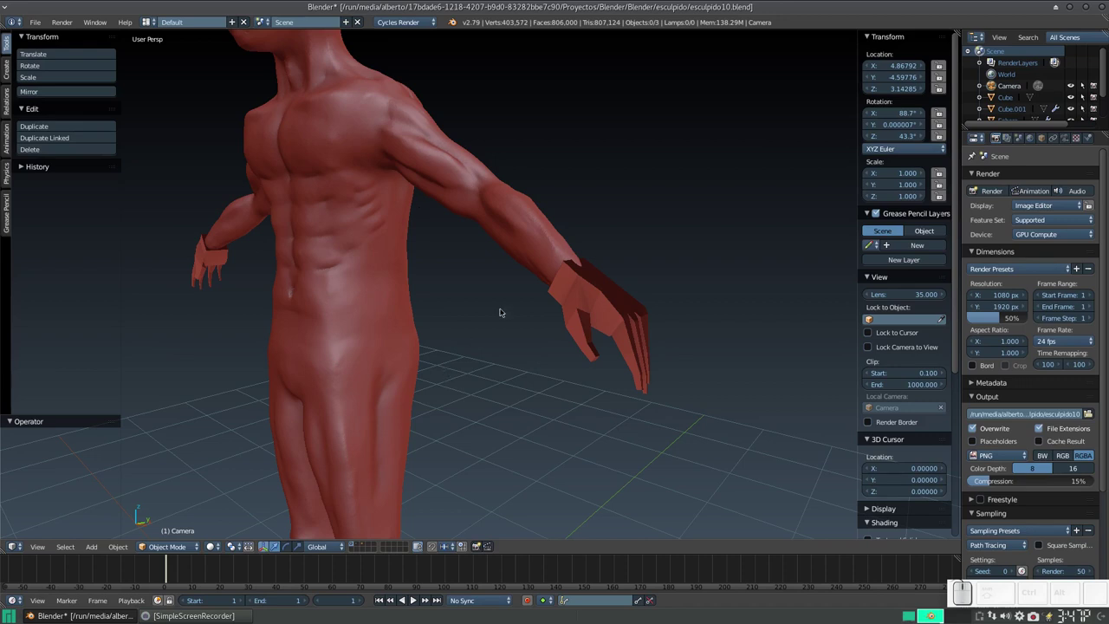
pyautogui.moveTo(570, 285); pyautogui.dragTo(527, 308)
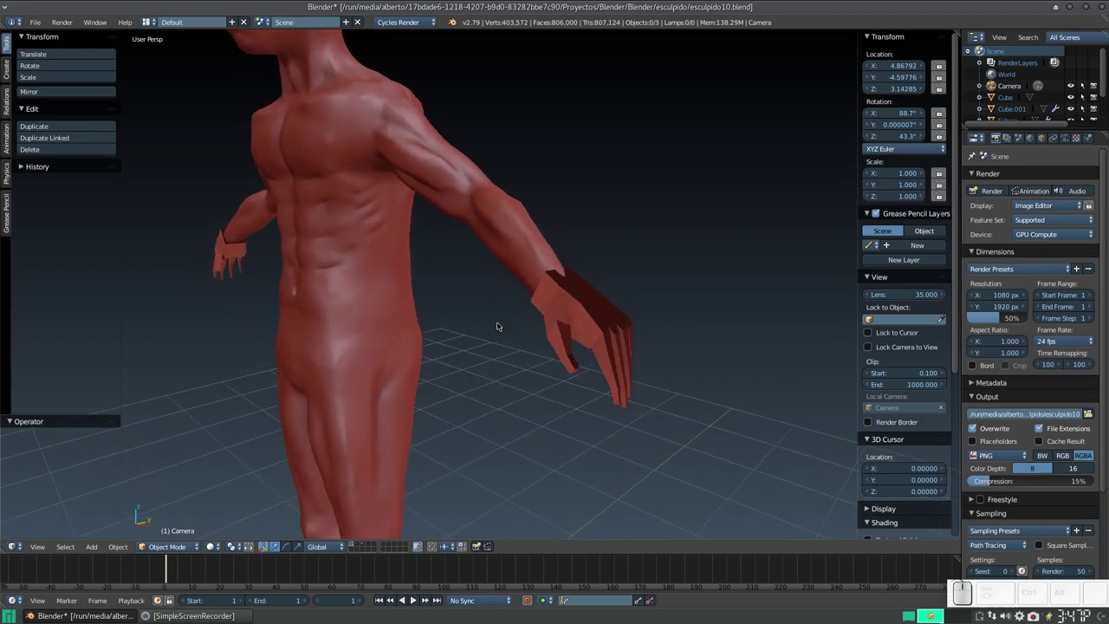
pyautogui.click(176, 544)
# Step: Apply the Mirror modifier on the Cube.001 hand object and switch it to Sculpt Mode
pyautogui.click(171, 543)
pyautogui.middleClick(581, 299)
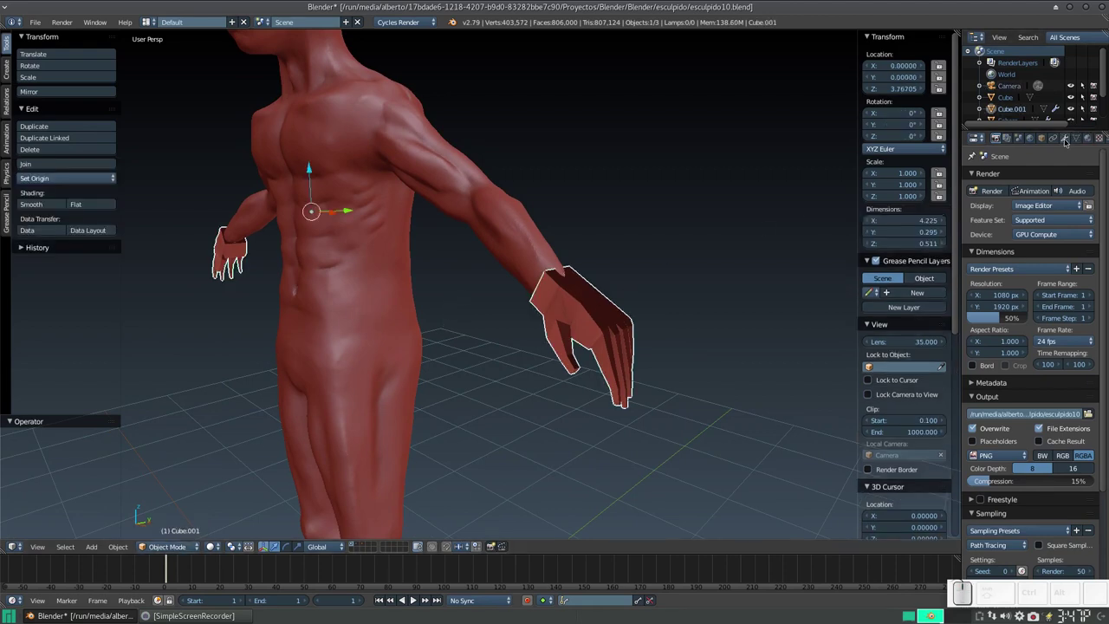
pyautogui.click(1063, 136)
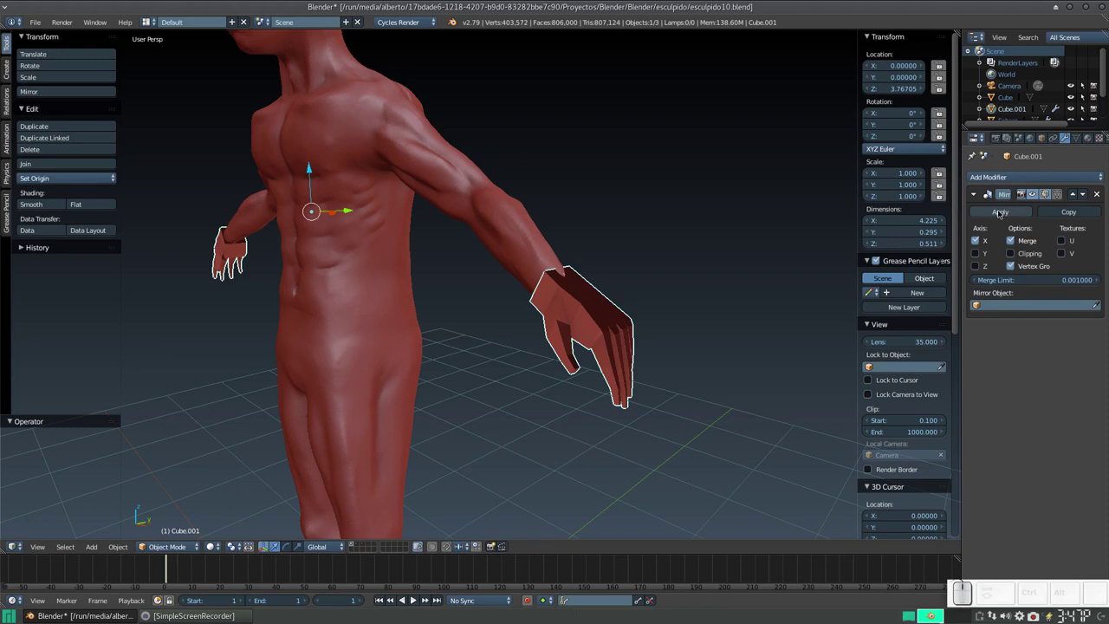
pyautogui.click(1008, 211)
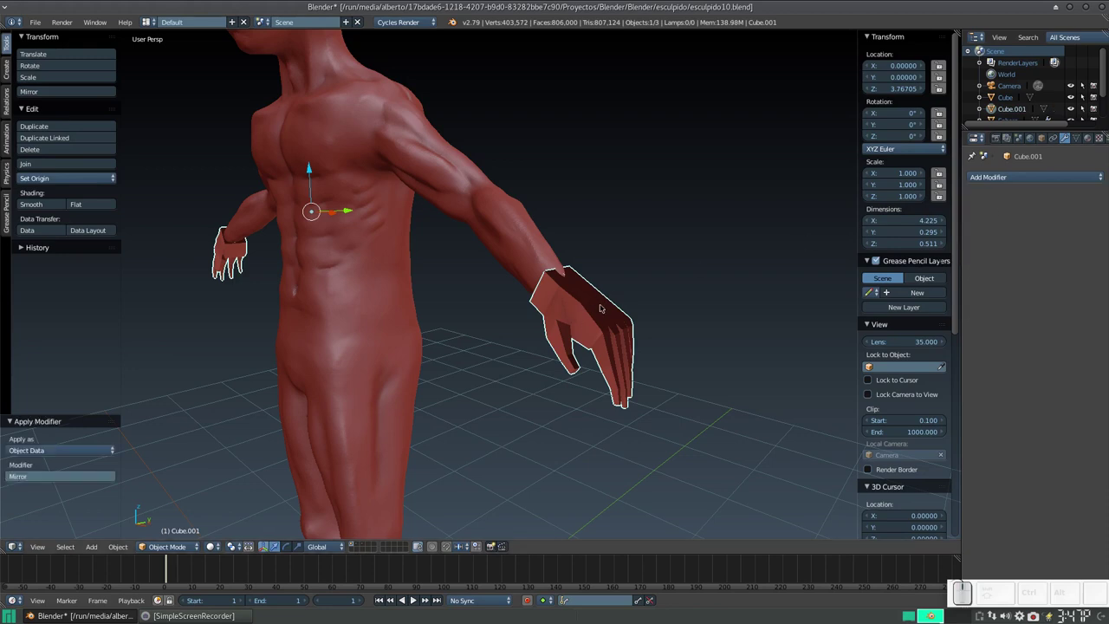
pyautogui.click(182, 544)
pyautogui.click(178, 509)
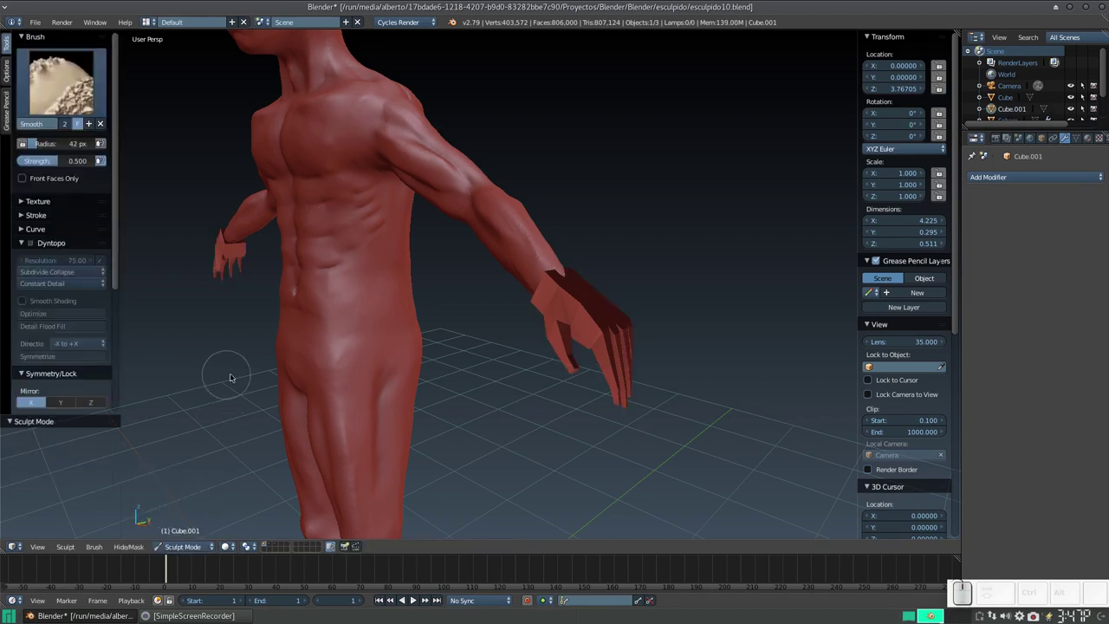
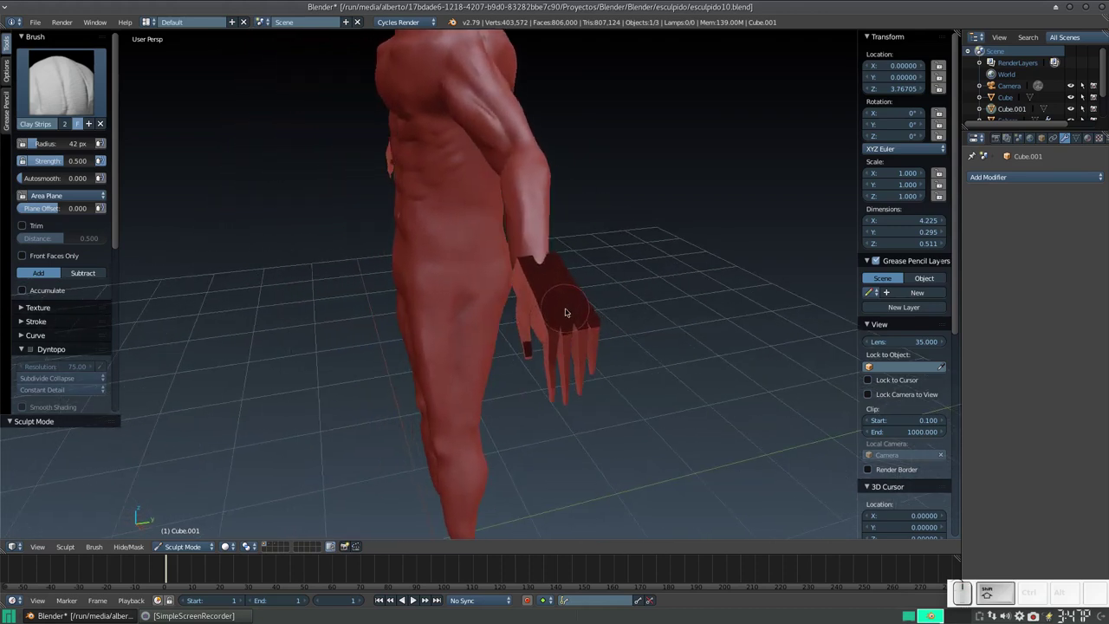
# Step: Zoom to the hand, pick the Clay Strips brush and enable Dyntopo
pyautogui.press('KP_Add')
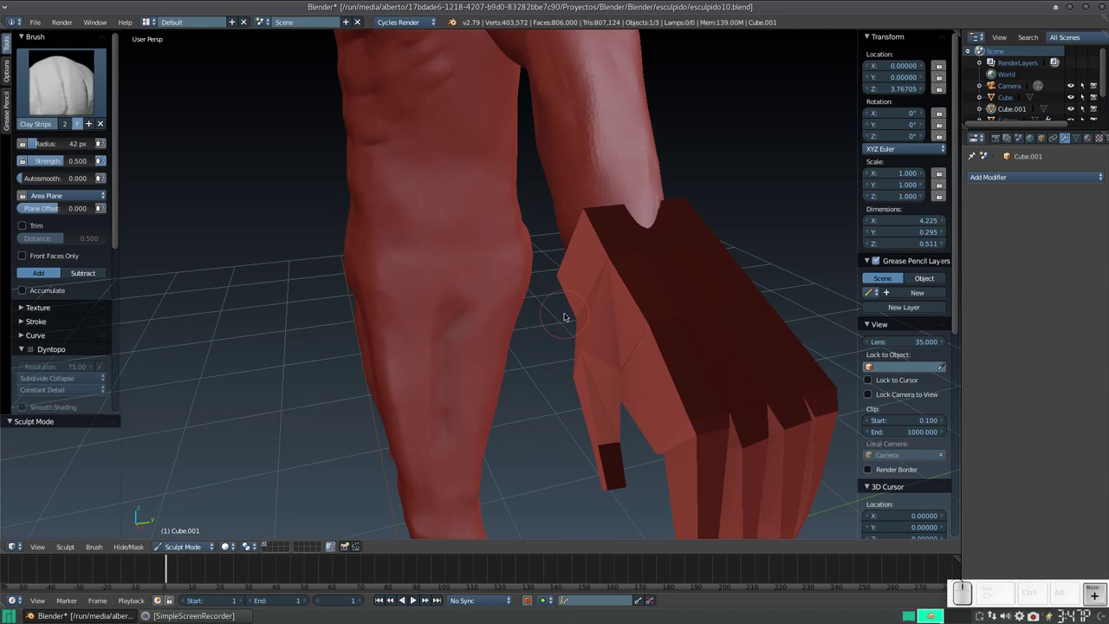
pyautogui.click(37, 348)
pyautogui.click(32, 351)
pyautogui.click(26, 351)
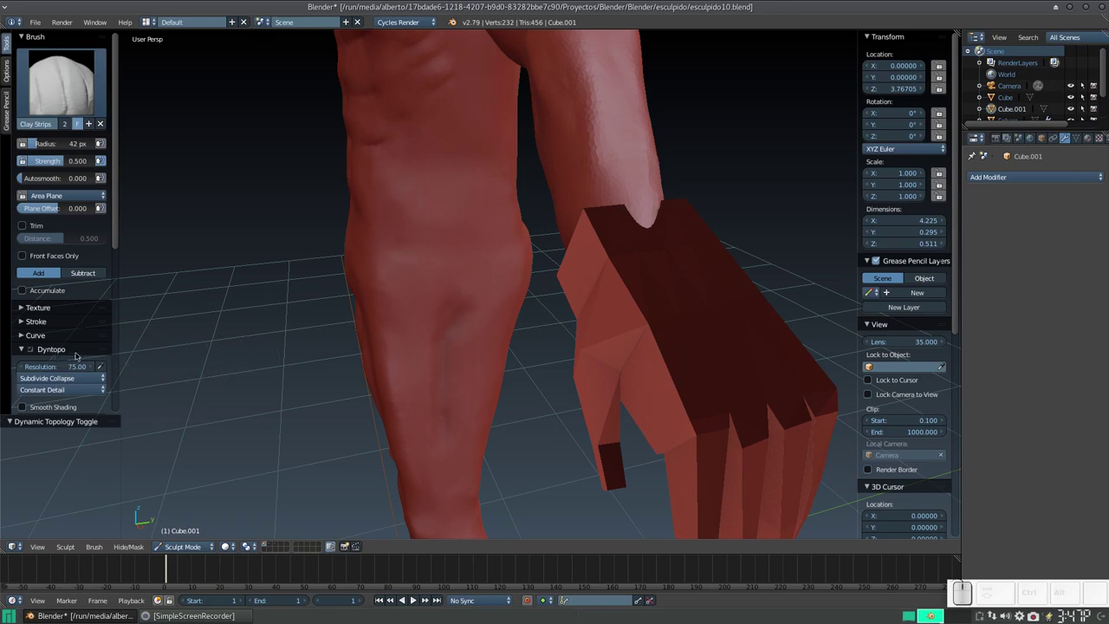
# Step: Orbit to the right hand, briefly select the body mesh, then return to sculpting Cube.001
pyautogui.middleClick(575, 238)
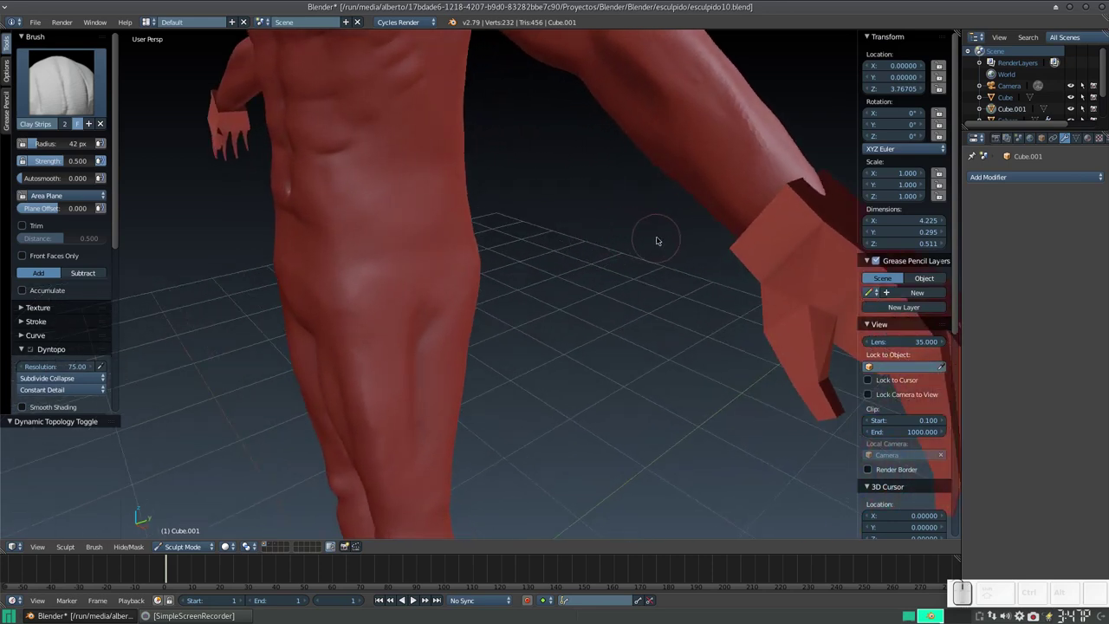
pyautogui.moveTo(653, 241); pyautogui.dragTo(626, 247)
pyautogui.middleClick(585, 274)
pyautogui.rightClick(356, 347)
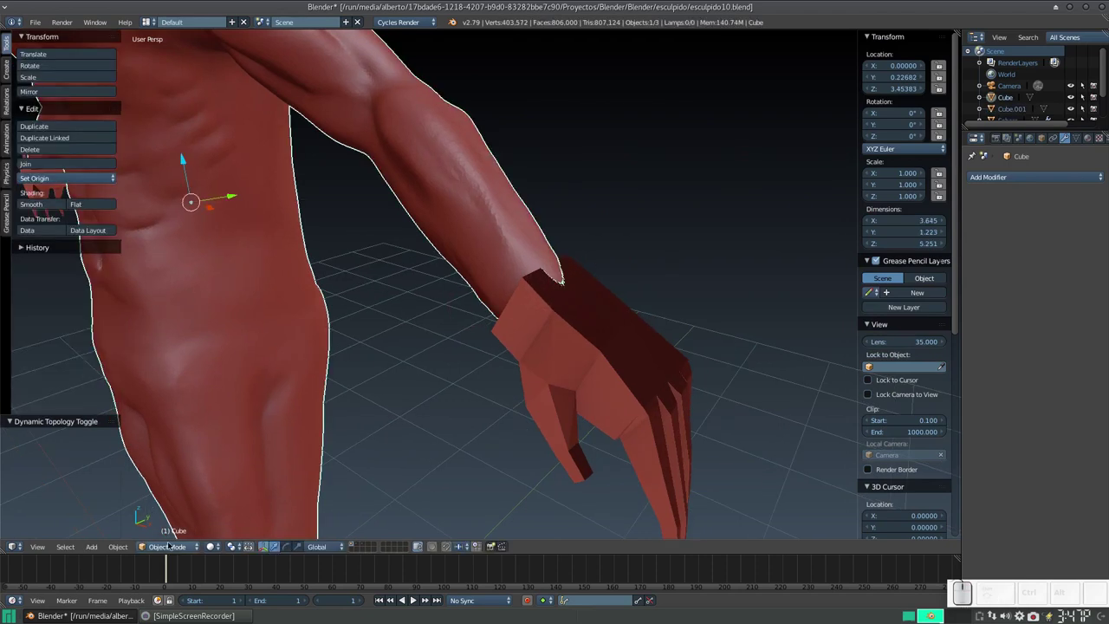
pyautogui.click(563, 371)
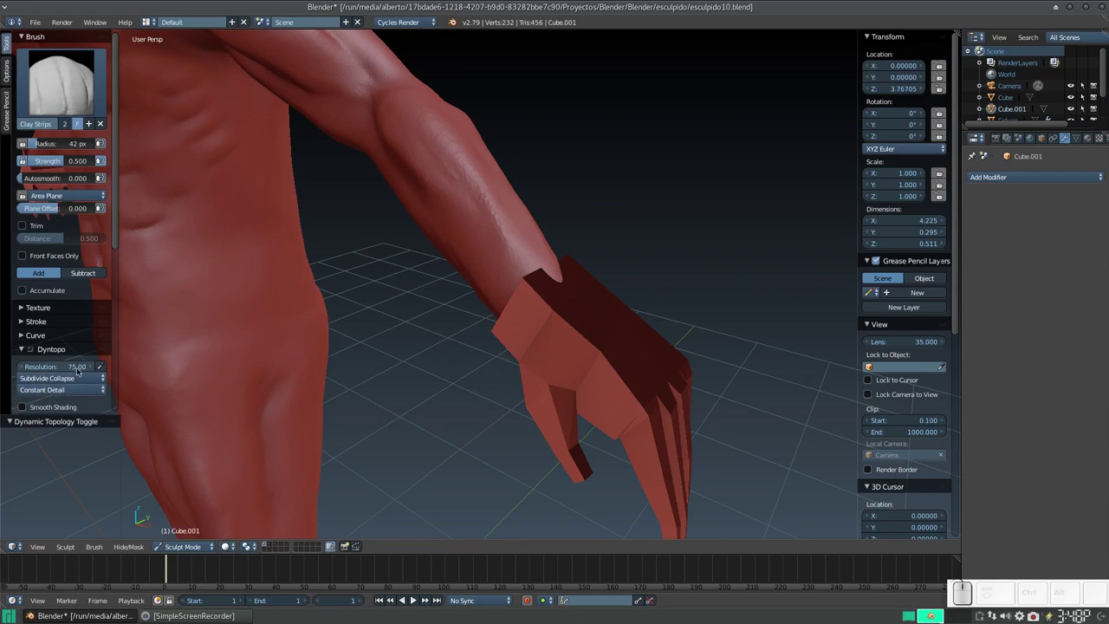
pyautogui.scroll(-3)
pyautogui.scroll(3)
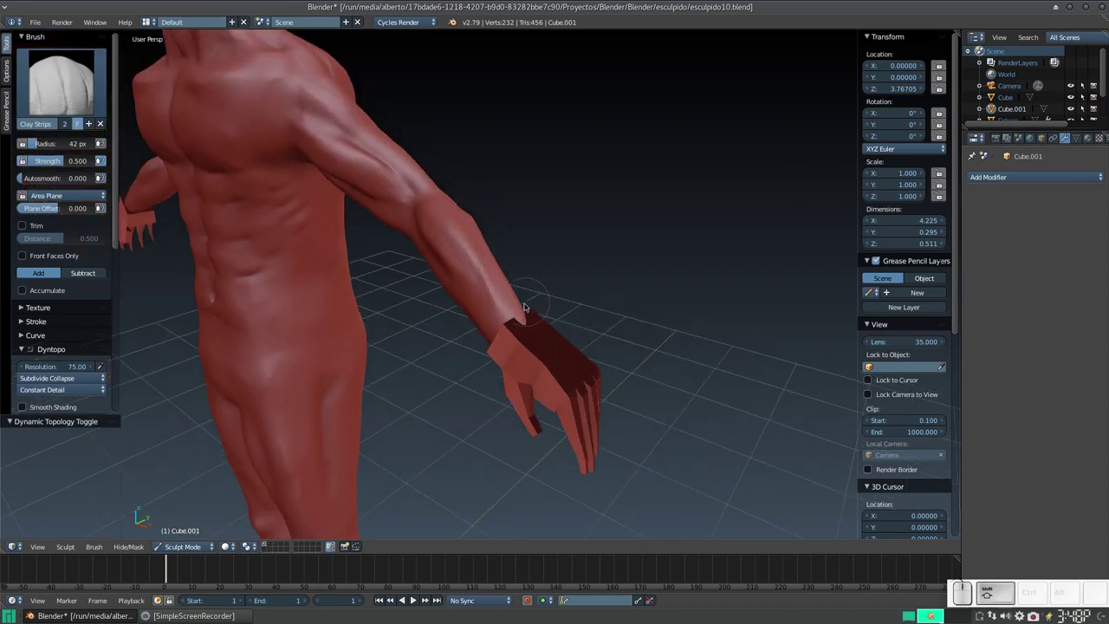
# Step: Build up the first Clay Strips strokes over the wrist and back of the hand
pyautogui.click(519, 303)
pyautogui.middleClick(485, 293)
pyautogui.middleClick(487, 309)
pyautogui.rightClick(530, 294)
pyautogui.middleClick(535, 279)
pyautogui.press('KP_Add')
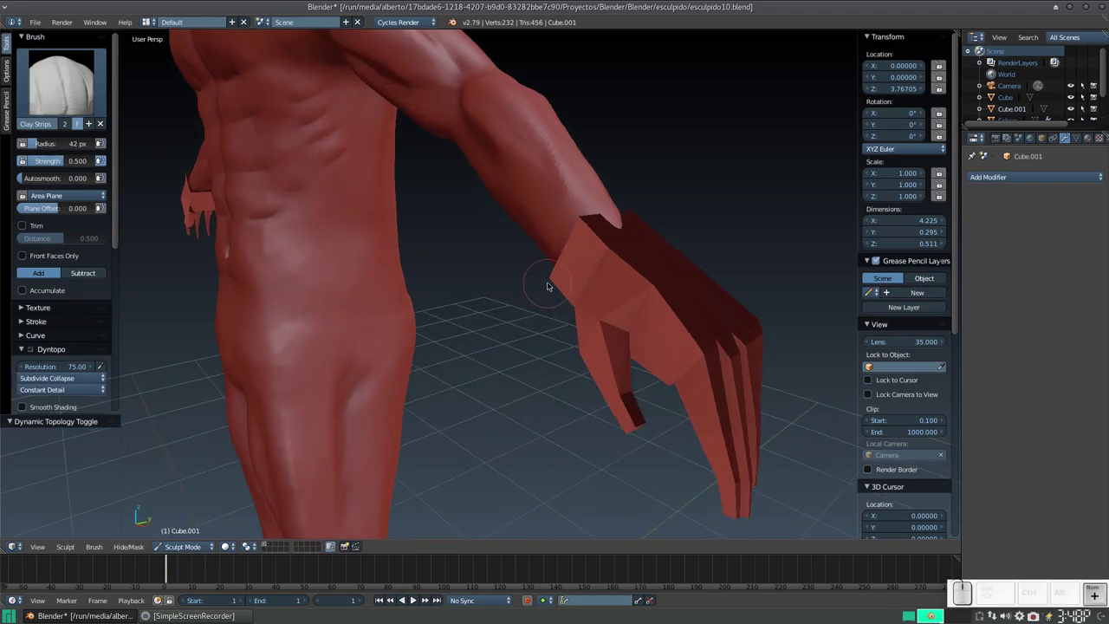
pyautogui.middleClick(560, 271)
pyautogui.middleClick(546, 276)
pyautogui.middleClick(545, 278)
pyautogui.middleClick(528, 271)
pyautogui.moveTo(532, 248); pyautogui.dragTo(537, 241)
pyautogui.moveTo(522, 227); pyautogui.dragTo(617, 372)
pyautogui.middleClick(625, 363)
pyautogui.click(658, 352)
pyautogui.moveTo(667, 315); pyautogui.dragTo(642, 271)
pyautogui.click(643, 237)
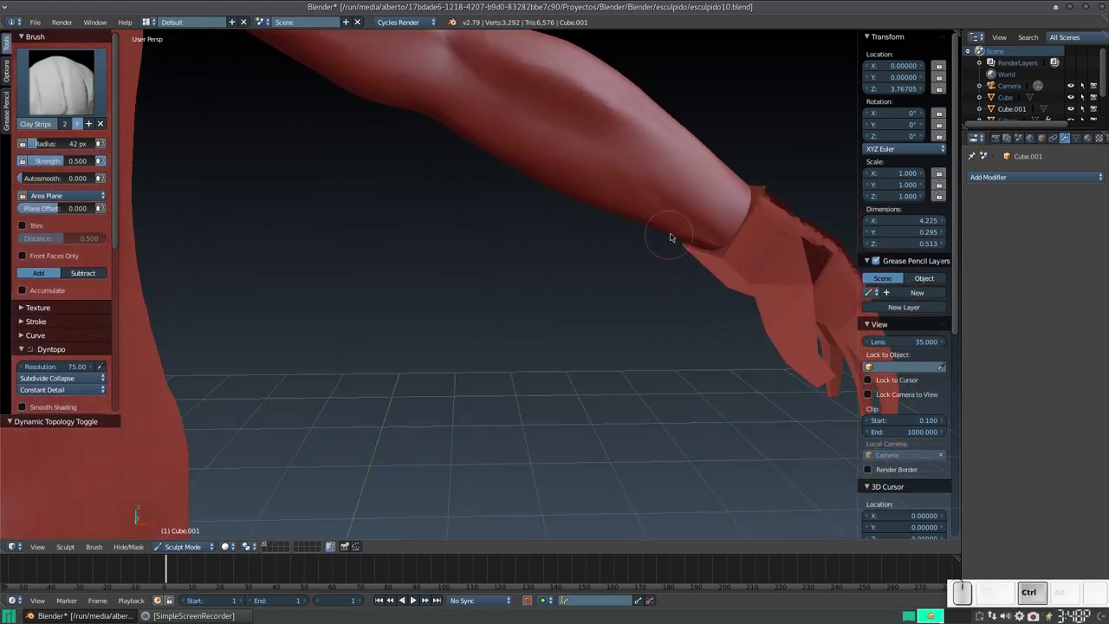
# Step: Add more clay strokes along the wrist and around the hand
pyautogui.click(662, 233)
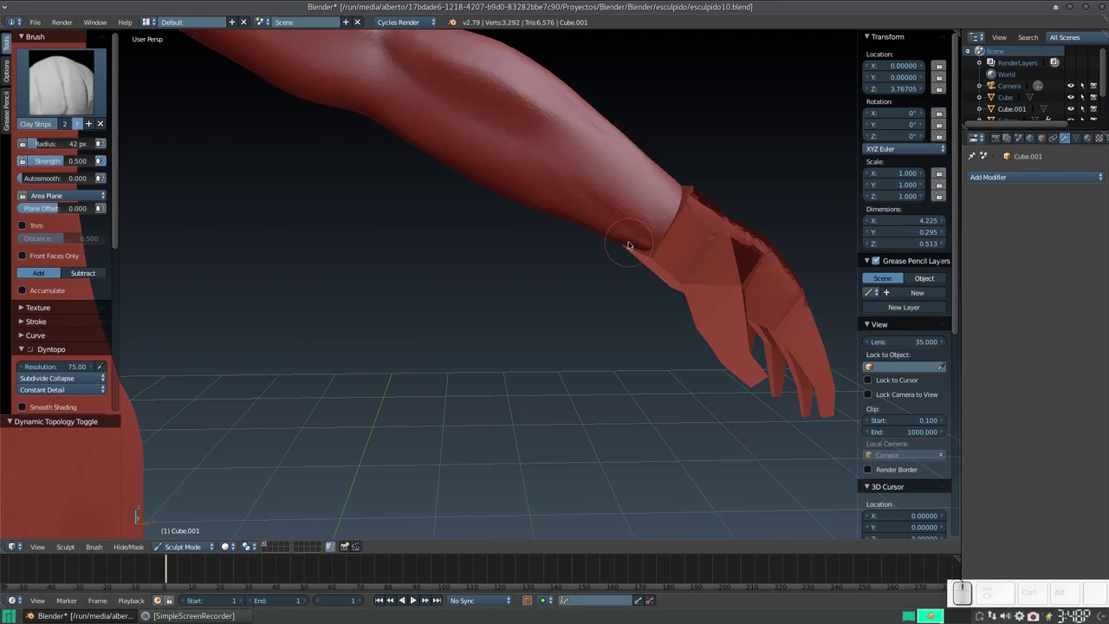
pyautogui.moveTo(690, 196); pyautogui.dragTo(615, 256)
pyautogui.middleClick(620, 248)
pyautogui.middleClick(663, 228)
pyautogui.moveTo(706, 238); pyautogui.dragTo(652, 238)
pyautogui.moveTo(698, 234); pyautogui.dragTo(705, 263)
pyautogui.middleClick(685, 271)
pyautogui.middleClick(674, 270)
pyautogui.moveTo(626, 275); pyautogui.dragTo(635, 269)
# Step: Build up clay across the palm of the hand
pyautogui.middleClick(615, 278)
pyautogui.moveTo(536, 323); pyautogui.dragTo(449, 330)
pyautogui.moveTo(385, 338); pyautogui.dragTo(369, 292)
pyautogui.moveTo(431, 321); pyautogui.dragTo(359, 325)
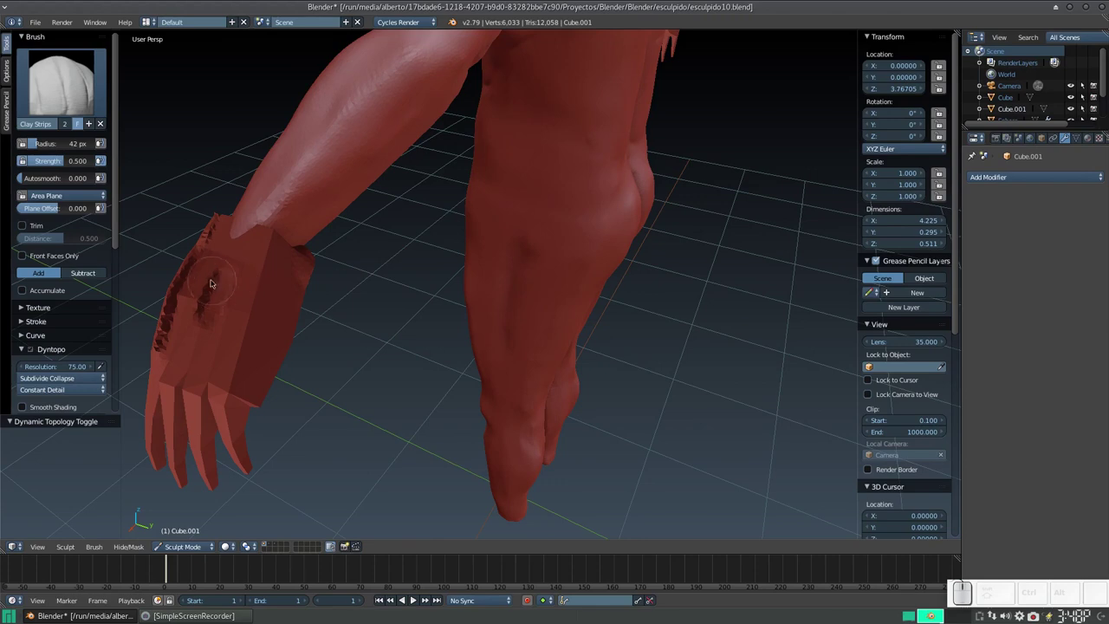
pyautogui.moveTo(197, 291); pyautogui.dragTo(208, 284)
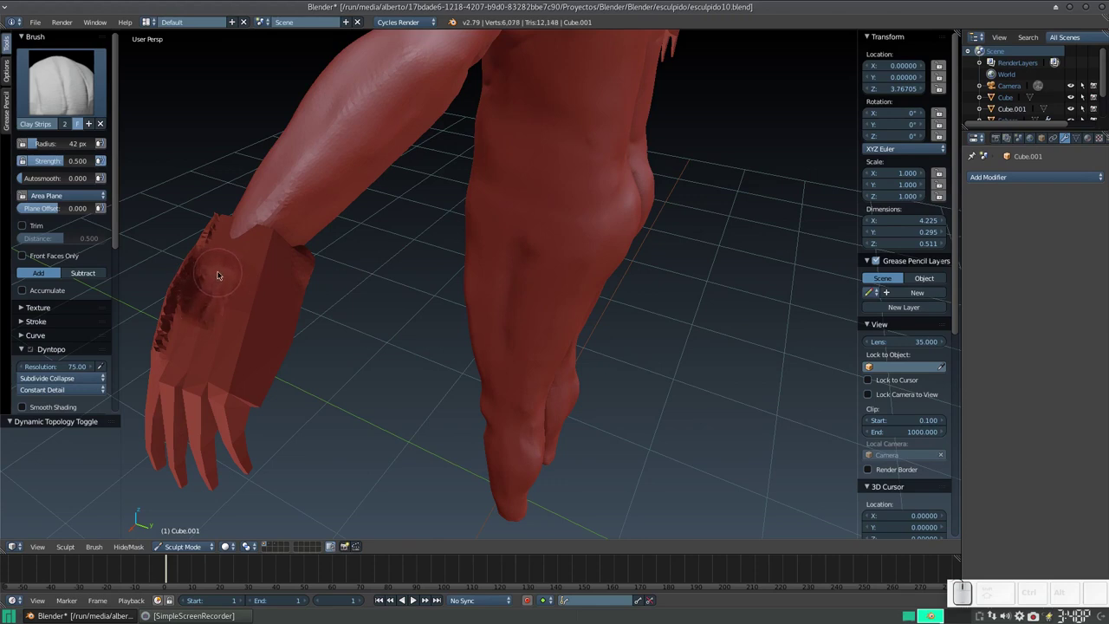
pyautogui.moveTo(229, 259); pyautogui.dragTo(439, 258)
pyautogui.middleClick(241, 304)
pyautogui.rightClick(276, 295)
# Step: Add clay along the back of the hand, then undo the latest strokes with Ctrl+Z
pyautogui.moveTo(505, 259); pyautogui.dragTo(494, 274)
pyautogui.middleClick(487, 287)
pyautogui.click(478, 277)
pyautogui.click(504, 298)
pyautogui.moveTo(663, 273); pyautogui.dragTo(575, 301)
pyautogui.moveTo(518, 315); pyautogui.dragTo(503, 296)
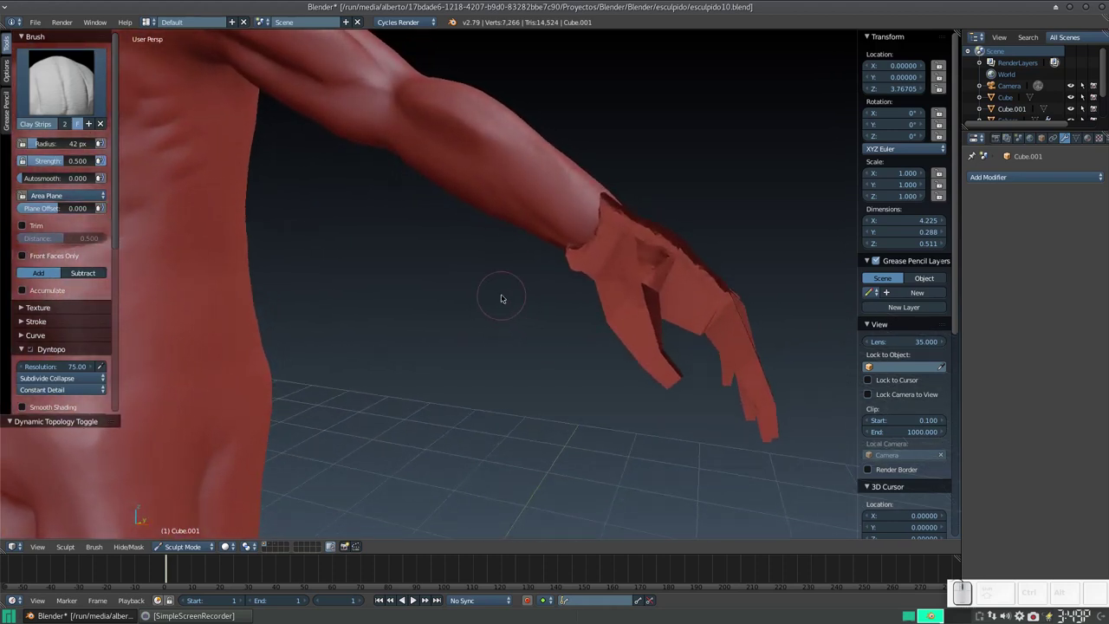
pyautogui.press('ctrl+z')
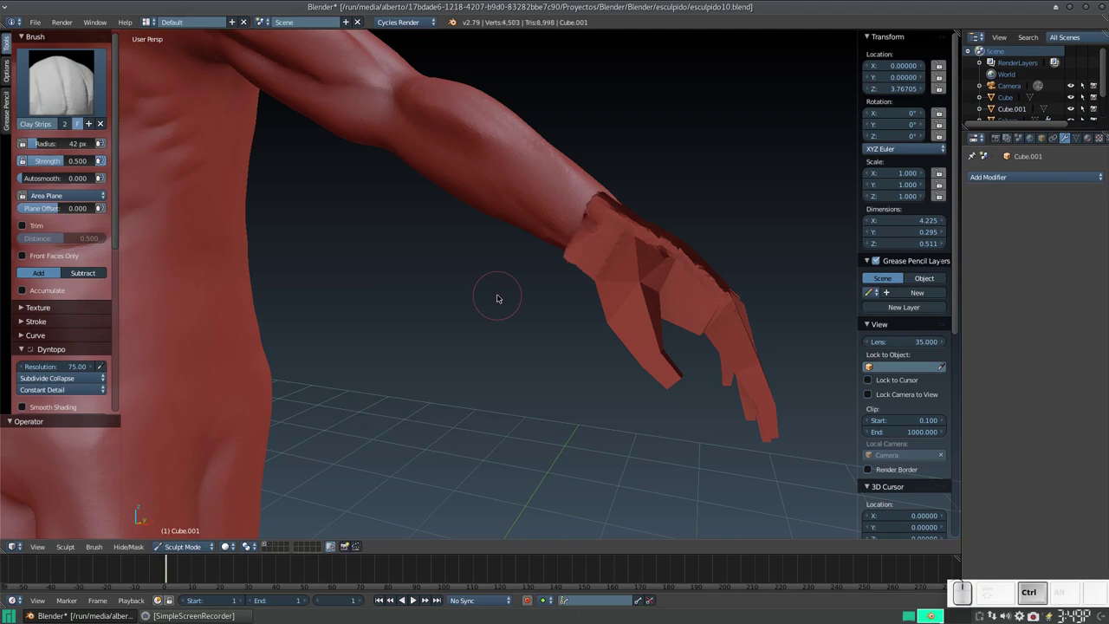
# Step: Reload esculpido10.blend to restore the figure's original blocky hands
pyautogui.press('ctrl+o')
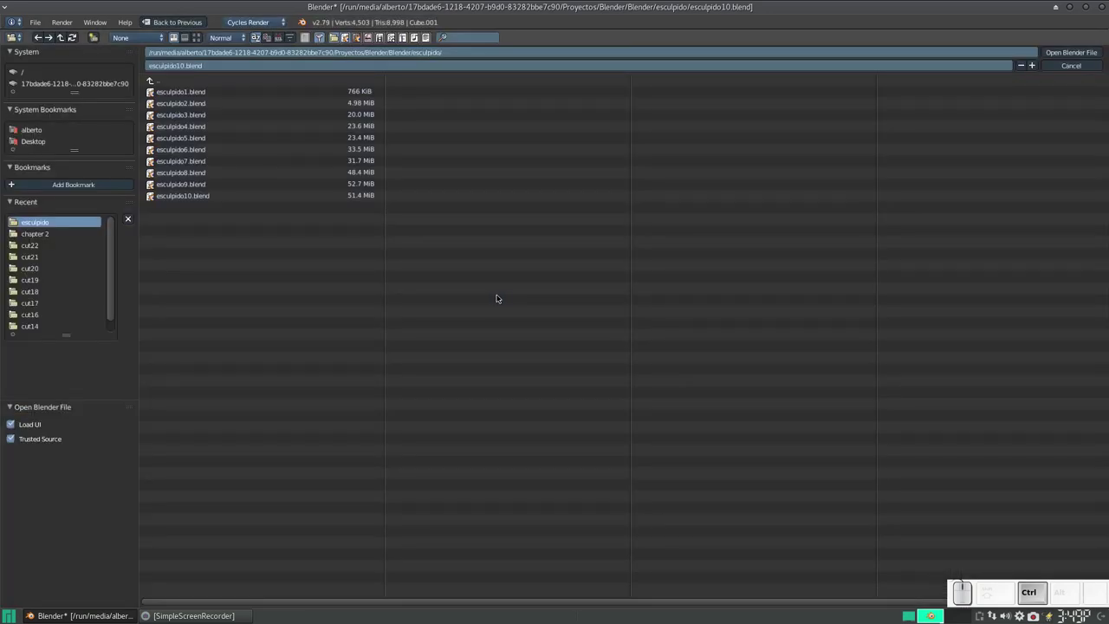
pyautogui.click(219, 188)
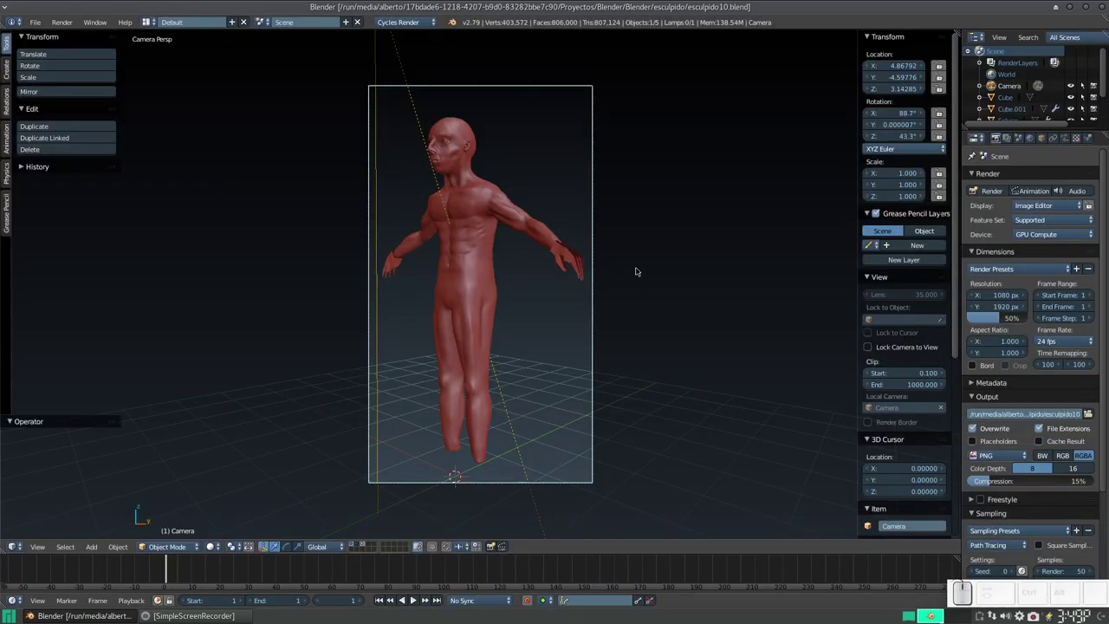
pyautogui.scroll(3)
pyautogui.middleClick(624, 250)
pyautogui.scroll(3)
pyautogui.middleClick(615, 261)
pyautogui.click(352, 544)
# Step: Orbit and zoom the viewport to frame the hand at the end of the arm
pyautogui.scroll(-3)
pyautogui.middleClick(569, 262)
pyautogui.scroll(-3)
pyautogui.scroll(3)
pyautogui.moveTo(653, 234); pyautogui.dragTo(636, 254)
pyautogui.scroll(-3)
pyautogui.middleClick(642, 278)
pyautogui.scroll(3)
pyautogui.middleClick(479, 386)
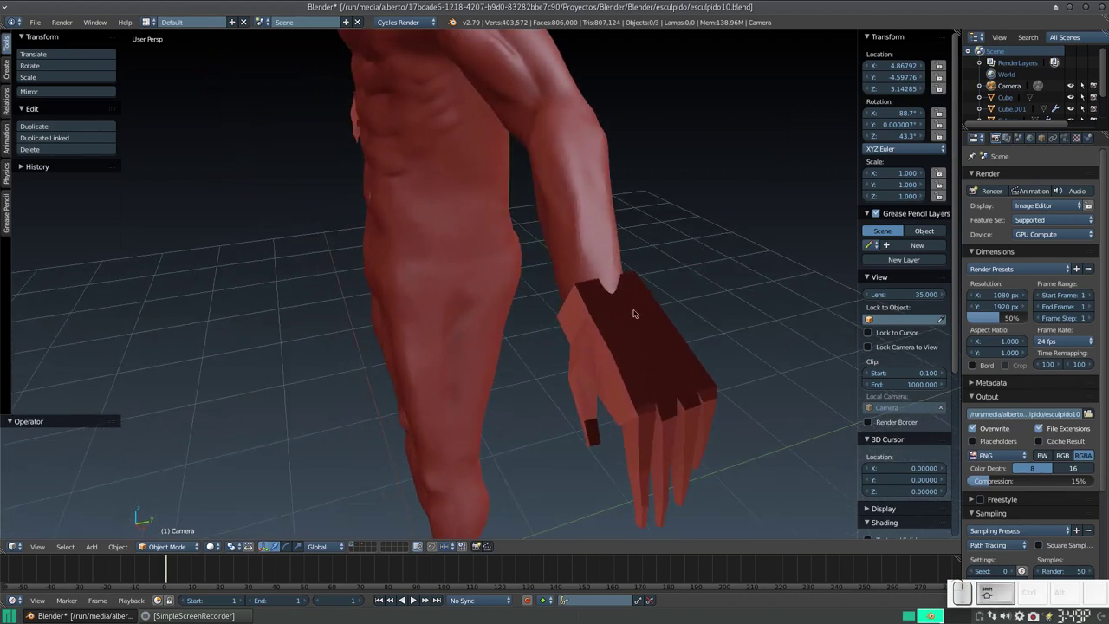
# Step: Collapse the Shading and Display panels in the N sidebar
pyautogui.scroll(-3)
pyautogui.scroll(3)
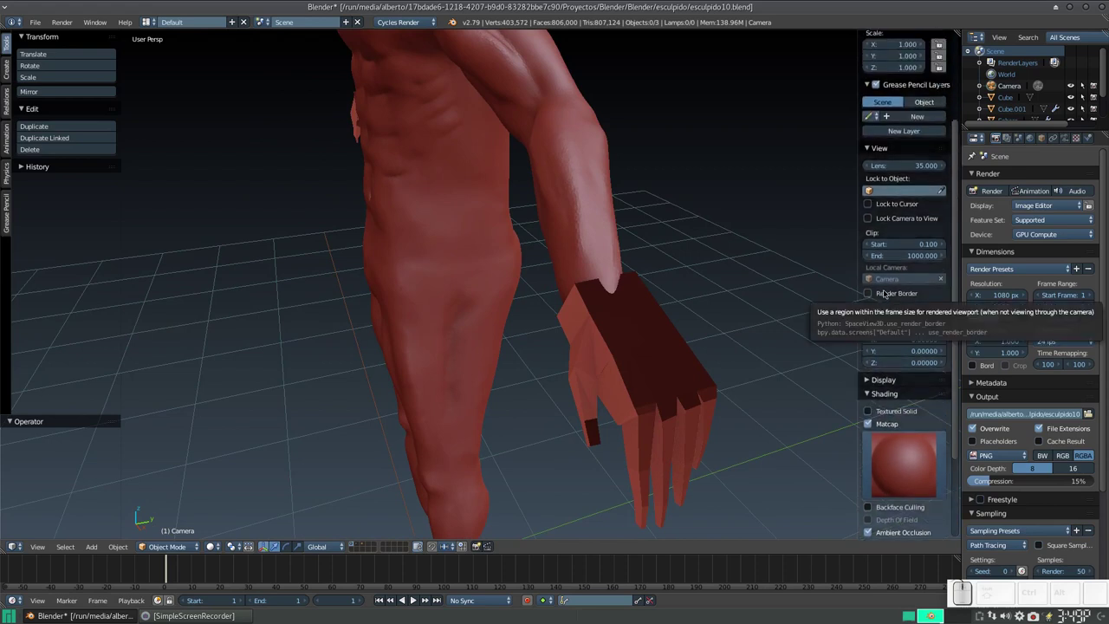
pyautogui.scroll(-3)
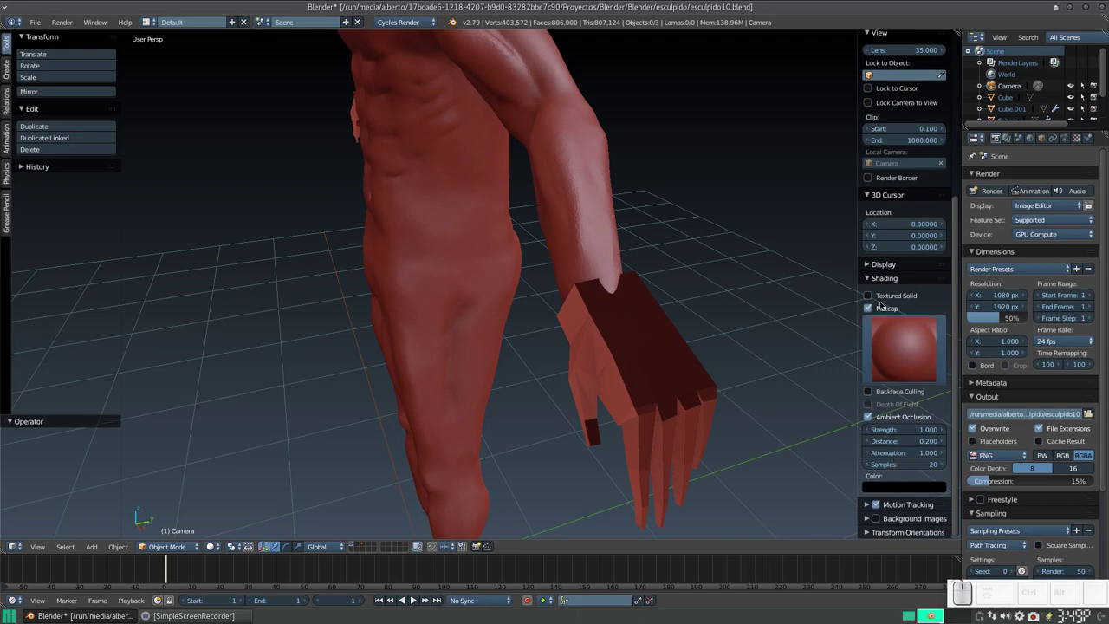
pyautogui.click(865, 275)
pyautogui.click(868, 263)
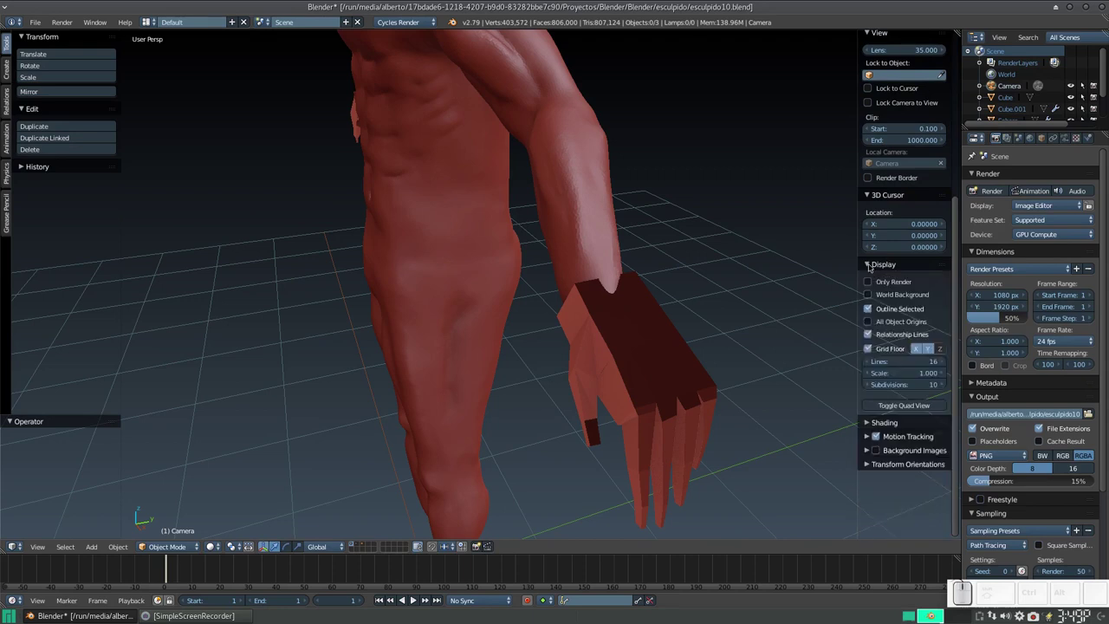
pyautogui.click(869, 262)
pyautogui.click(879, 267)
pyautogui.click(879, 263)
pyautogui.click(880, 275)
pyautogui.click(880, 275)
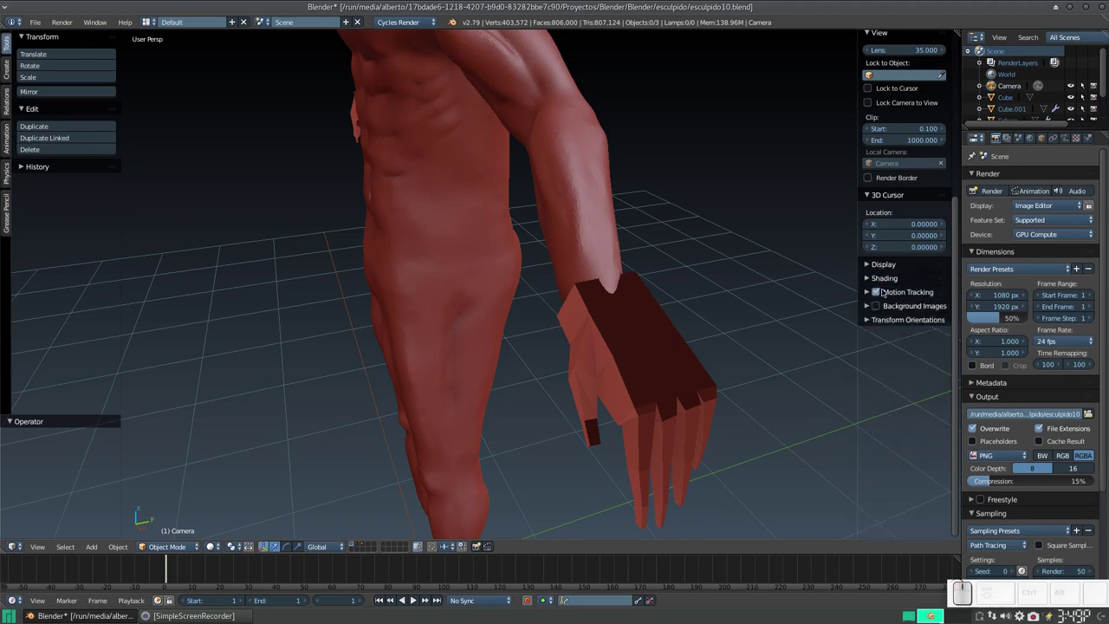
# Step: Scroll the N panel back up and select the blocky hand cube
pyautogui.doubleClick(866, 293)
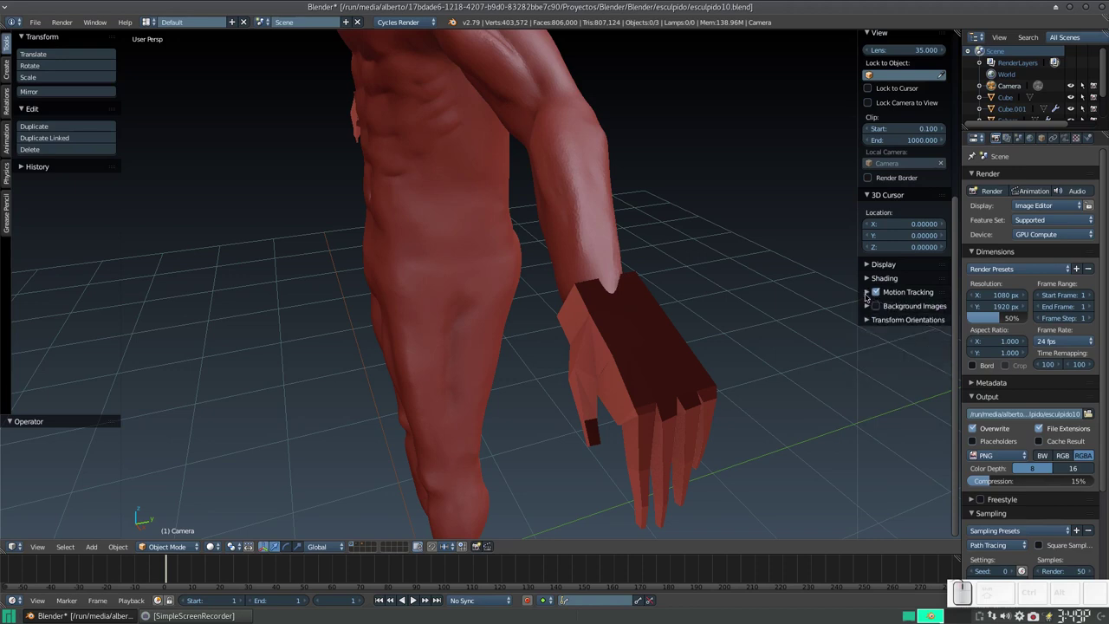
pyautogui.click(865, 319)
pyautogui.scroll(3)
pyautogui.scroll(3)
pyautogui.click(644, 328)
# Step: Enter Edit Mode on the hand and enable face normals display under Mesh Display
pyautogui.press('Tab')
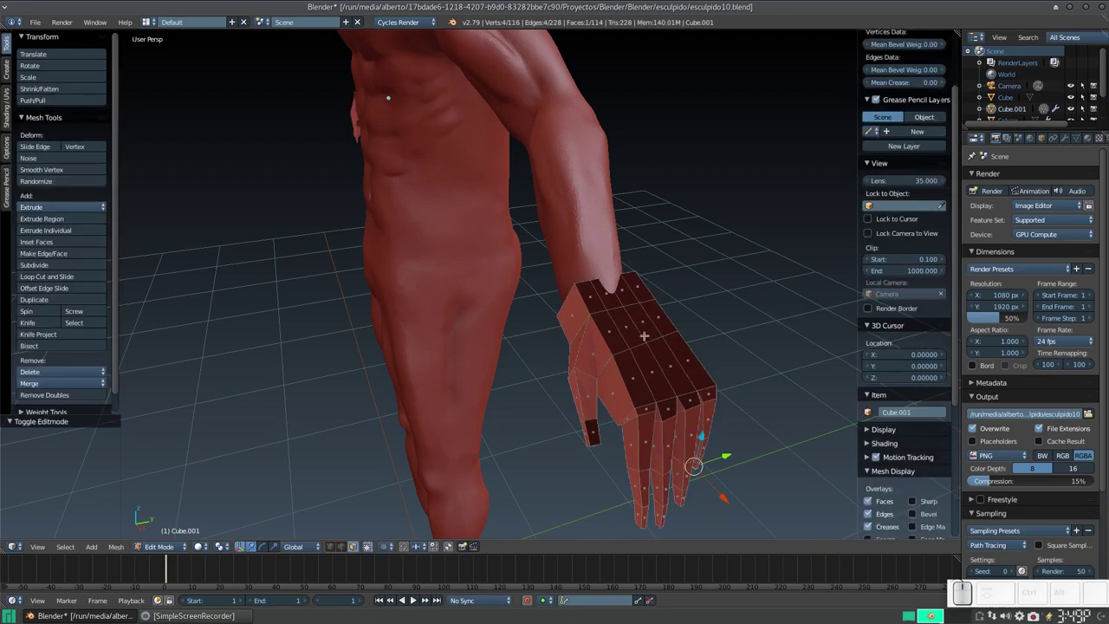
pyautogui.scroll(-3)
pyautogui.scroll(3)
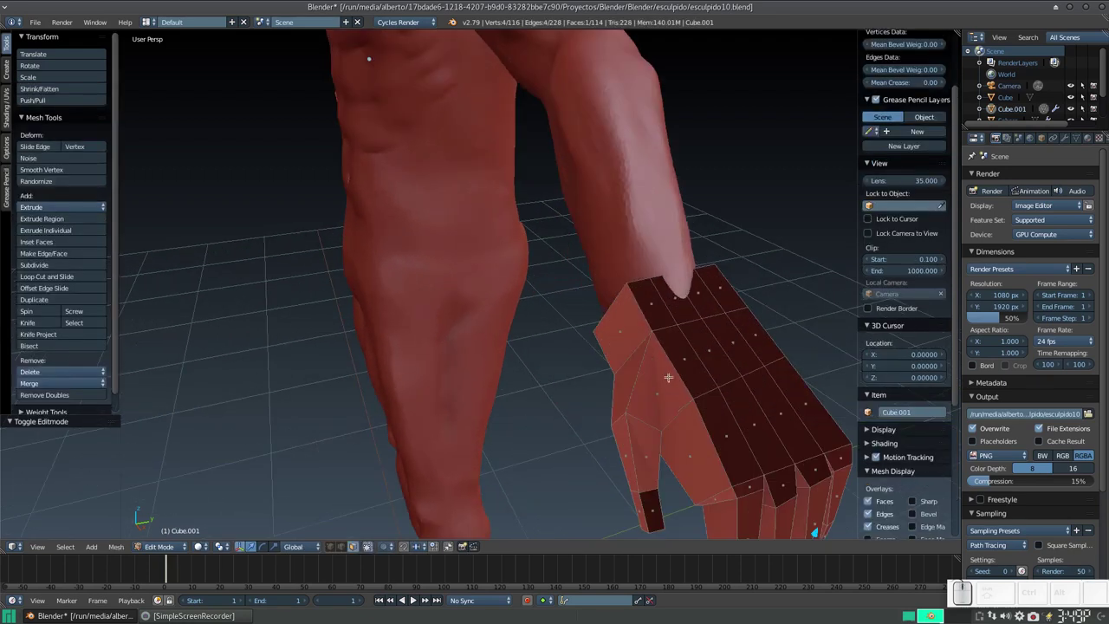
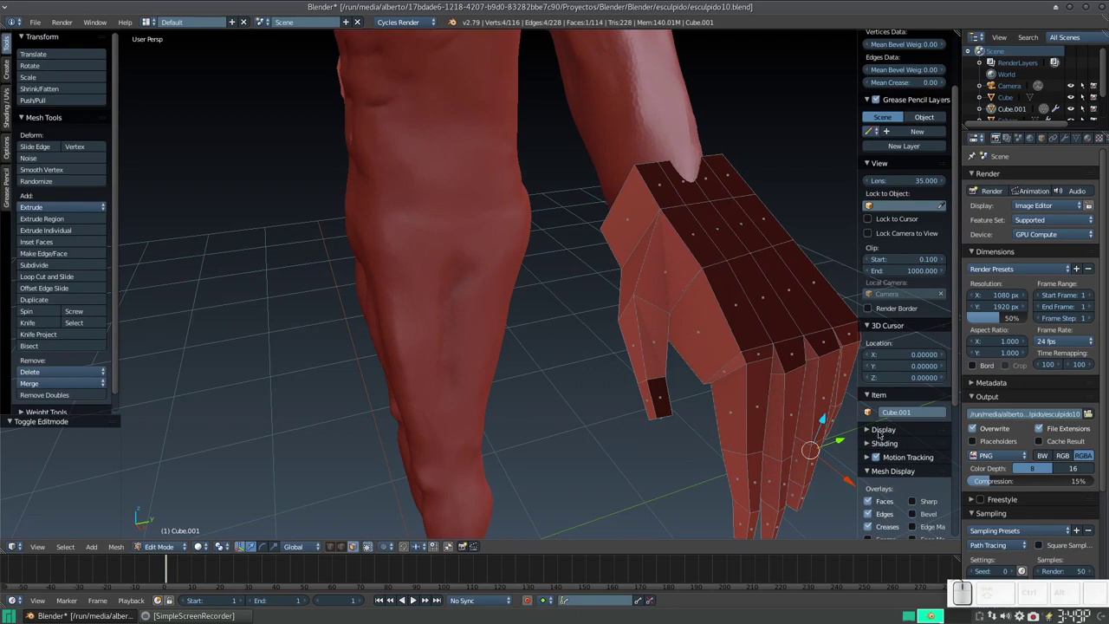
pyautogui.click(879, 426)
pyautogui.scroll(-3)
pyautogui.scroll(-3)
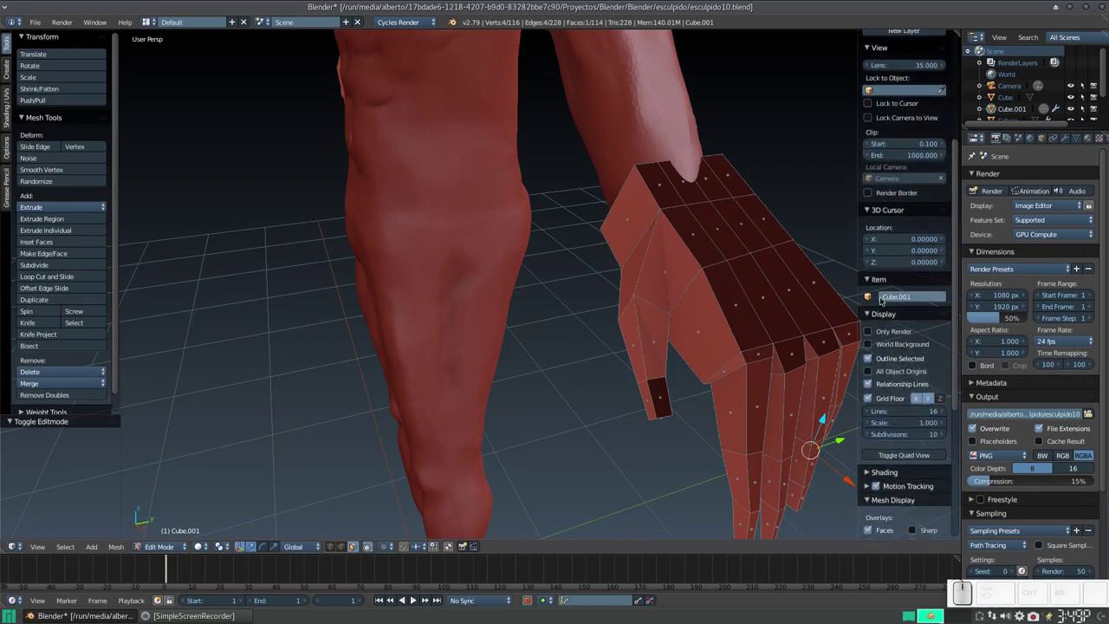
pyautogui.click(878, 317)
pyautogui.scroll(-3)
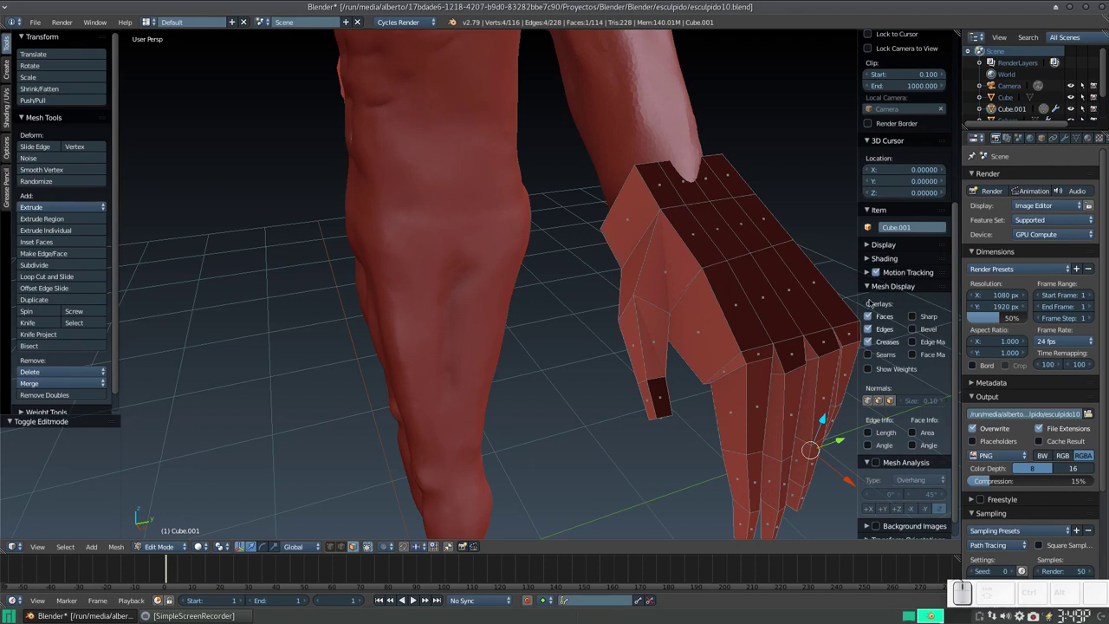
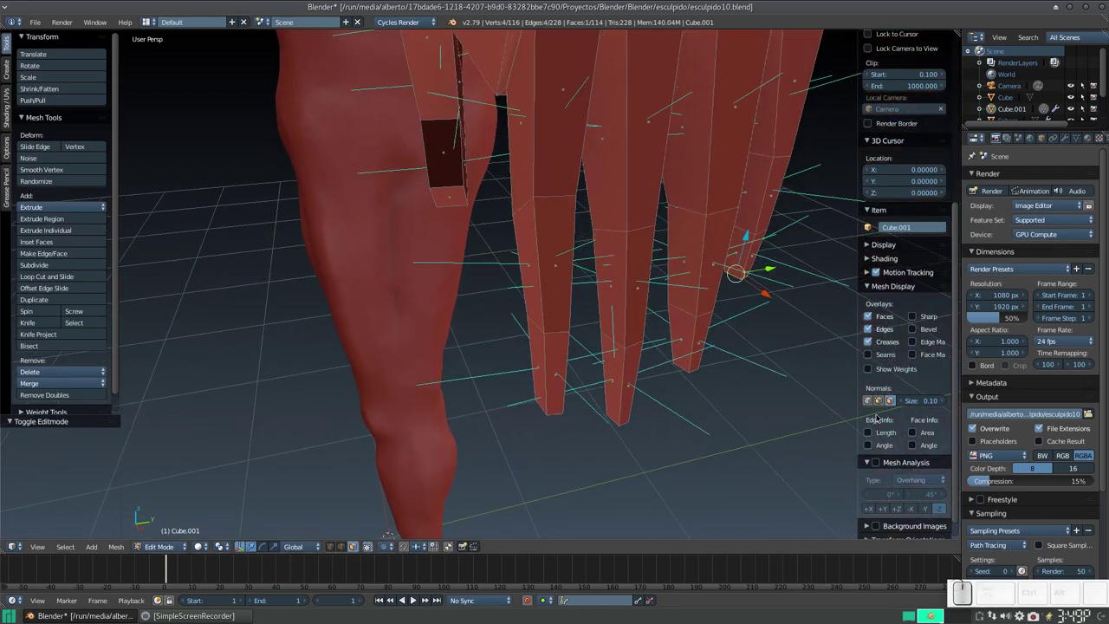
pyautogui.scroll(-3)
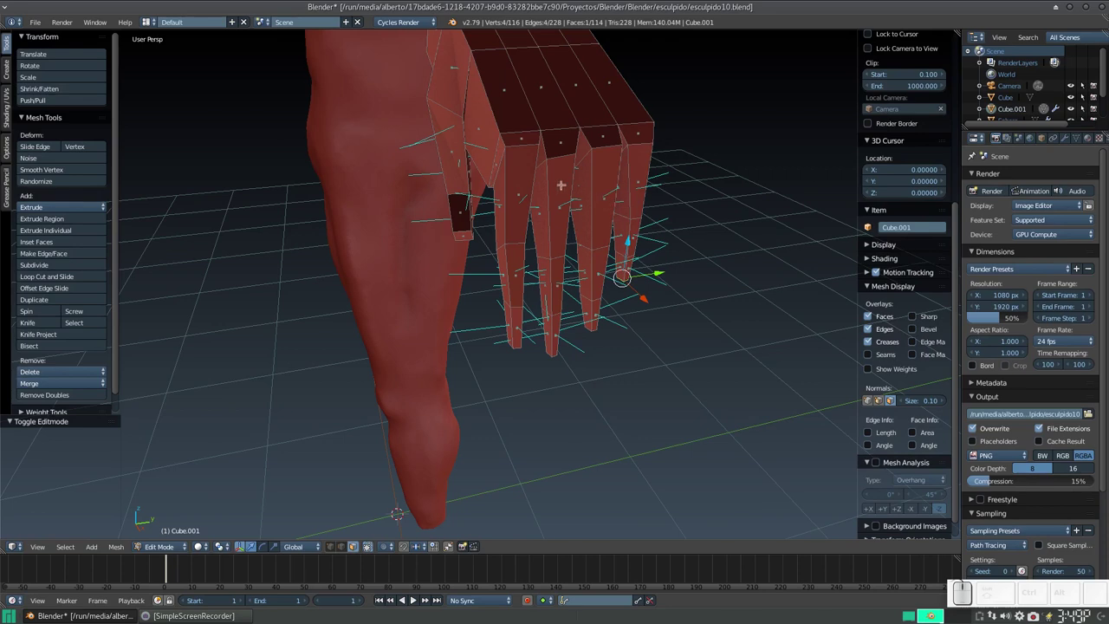
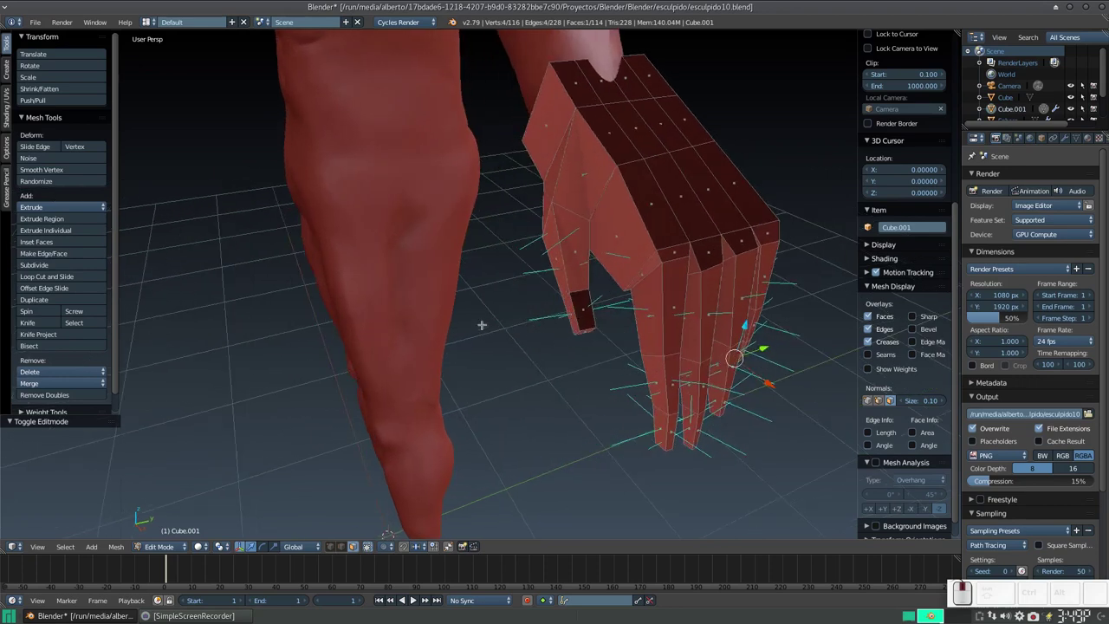
# Step: Select all hand vertices and recalculate normals outward with Ctrl+N, twice
pyautogui.press('a')
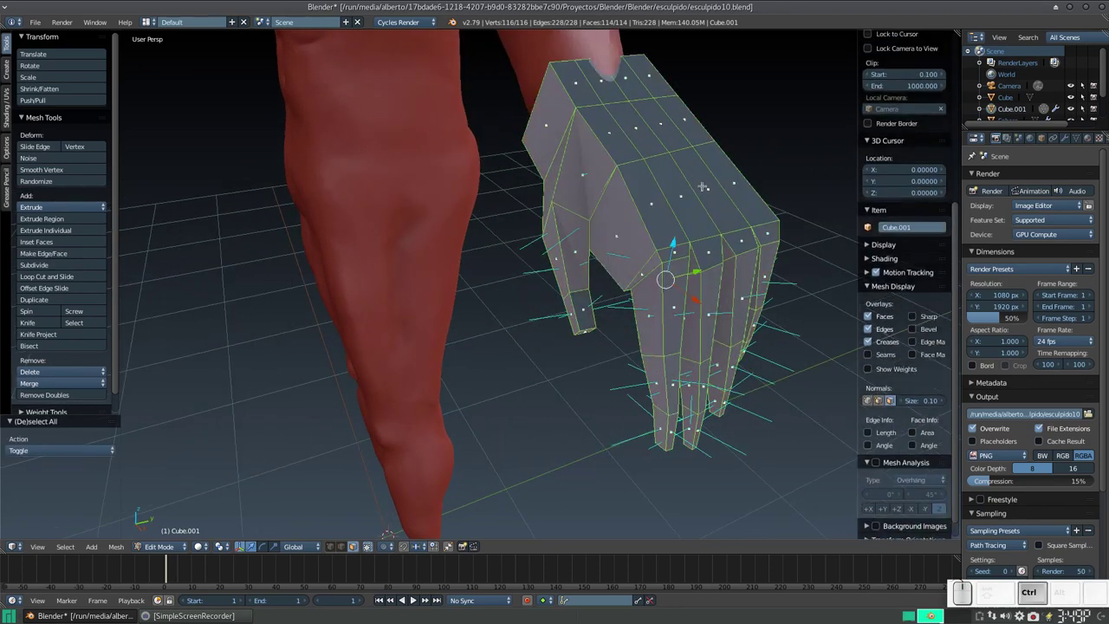
pyautogui.press('ctrl+n')
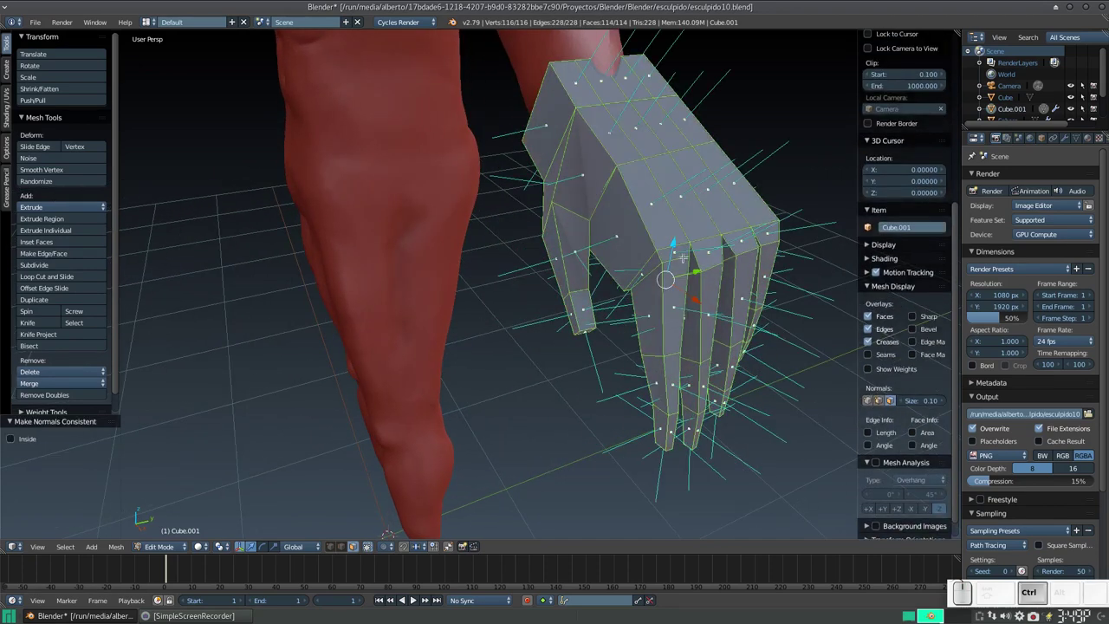
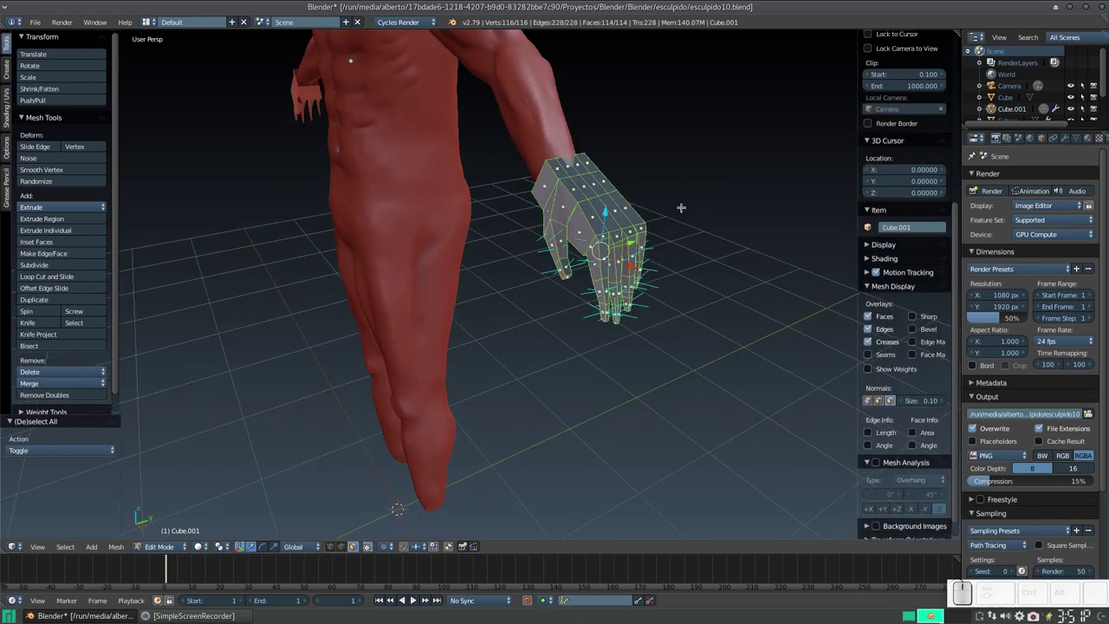
pyautogui.press('ctrl+n')
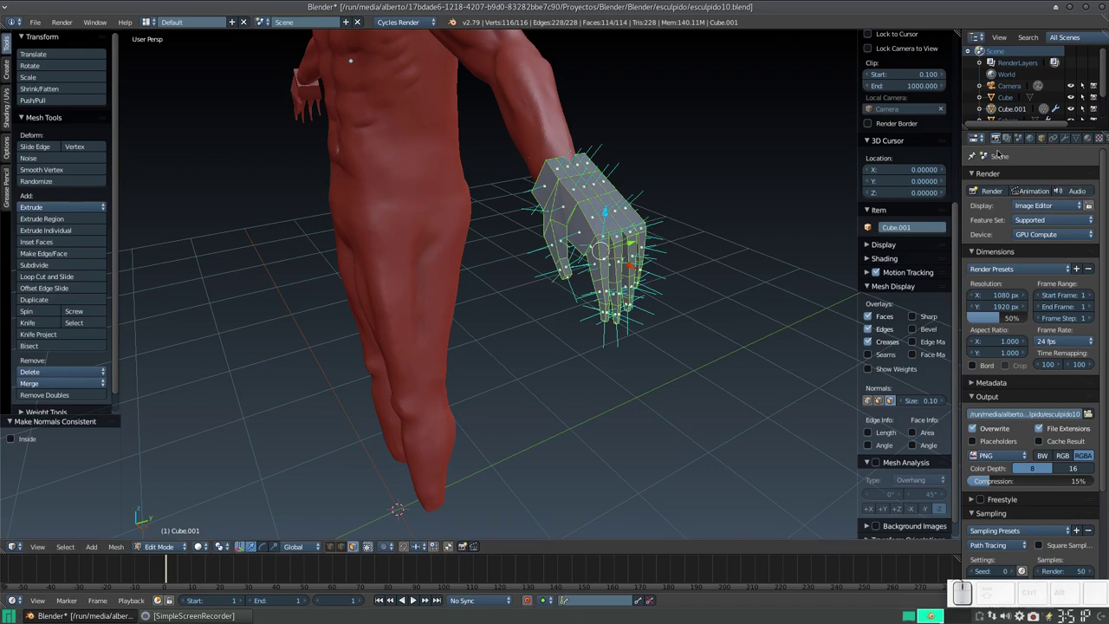
# Step: Recalculate the normals once more and show Cube.001's Mirror modifier in the Modifiers tab
pyautogui.press('n')
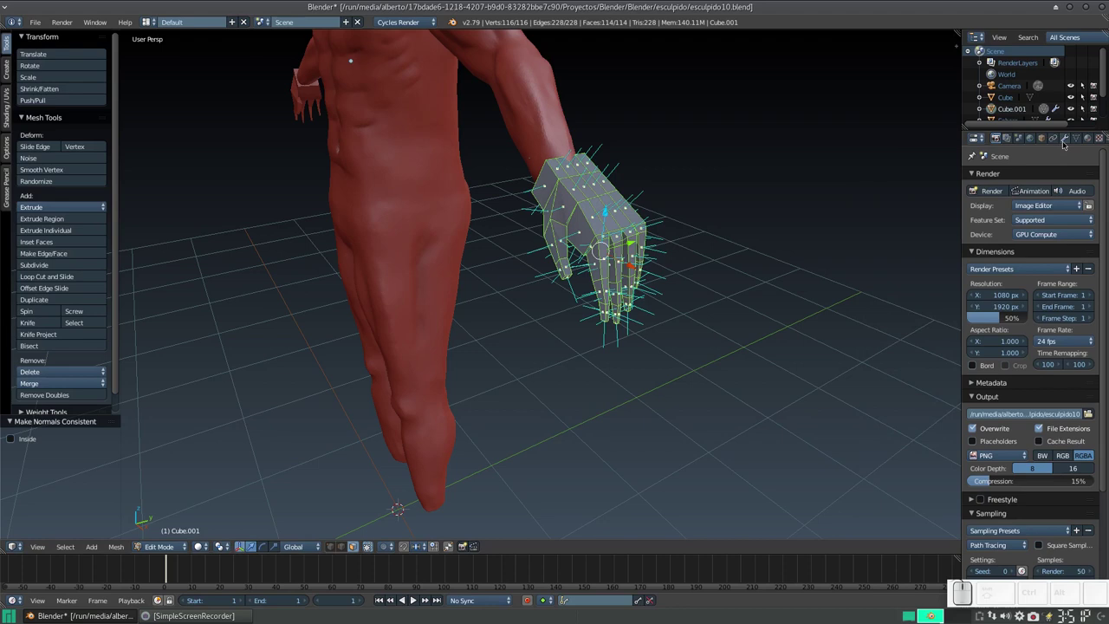
pyautogui.click(1068, 141)
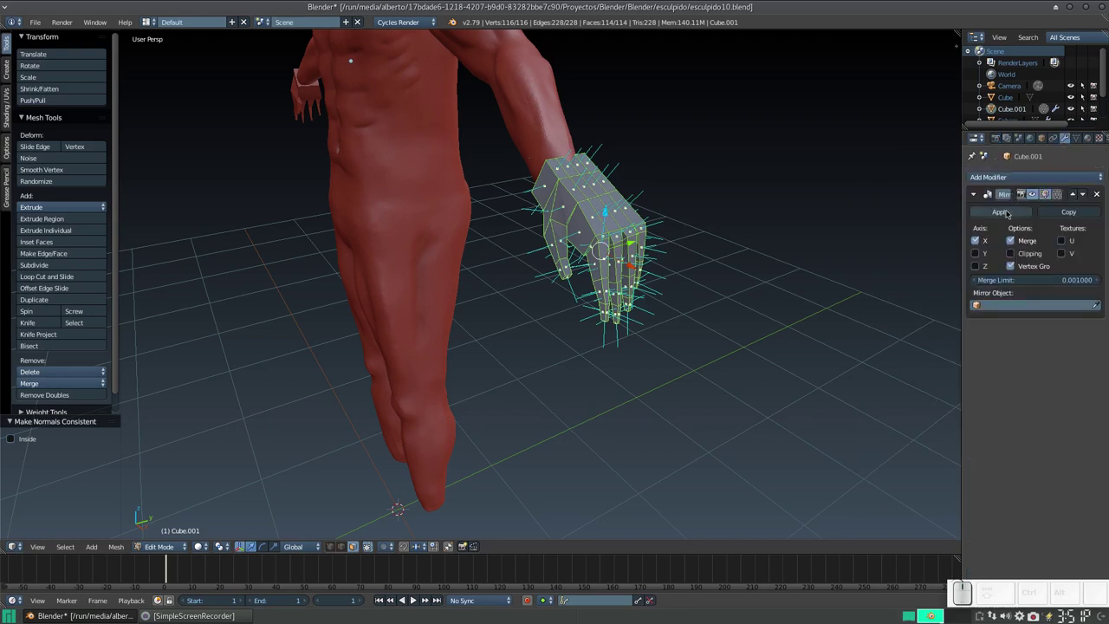
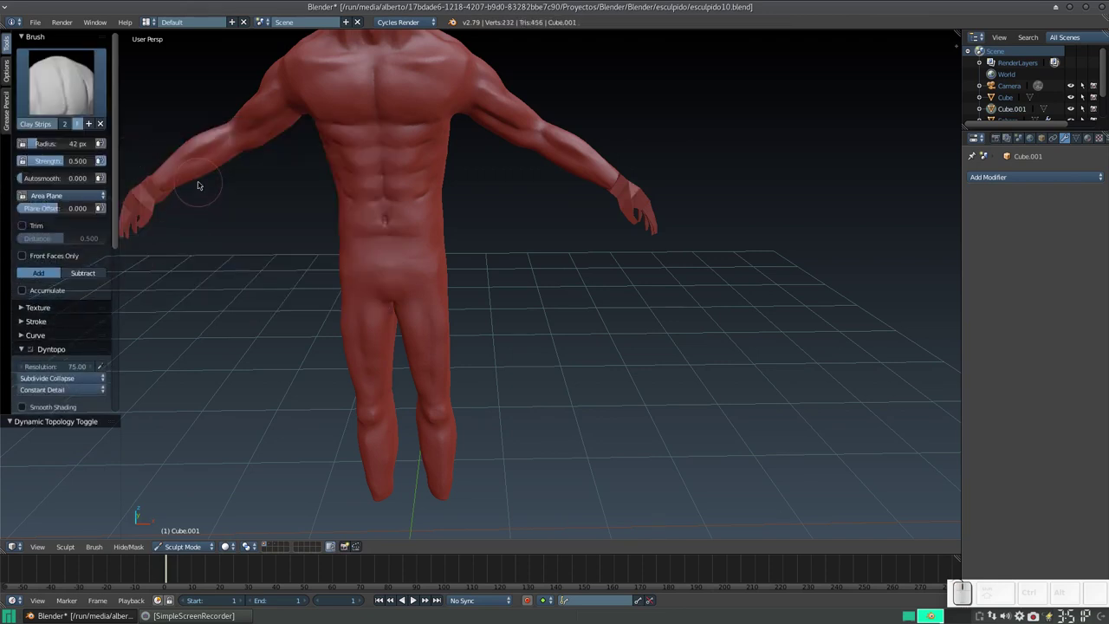
# Step: Zoom to the hand and lay the first Clay Strips dabs on it, shrinking the brush with F
pyautogui.scroll(-3)
pyautogui.click(622, 181)
pyautogui.press('KP_Add')
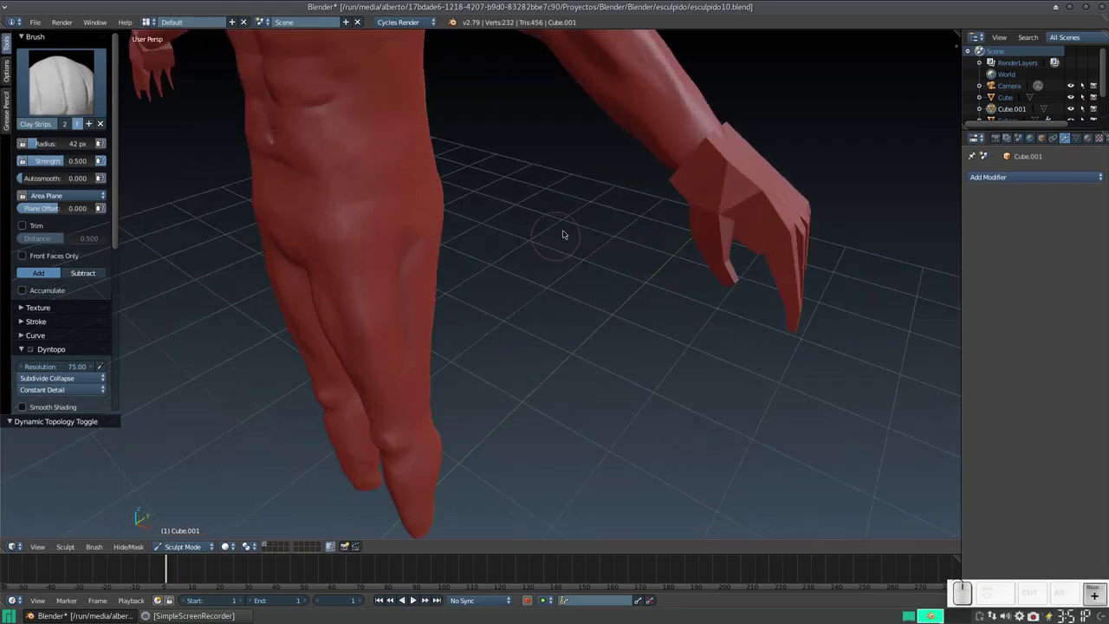
pyautogui.click(573, 233)
pyautogui.middleClick(562, 223)
pyautogui.middleClick(586, 204)
pyautogui.middleClick(607, 197)
pyautogui.press('f')
pyautogui.click(594, 207)
pyautogui.middleClick(586, 212)
pyautogui.press('f')
pyautogui.click(582, 219)
# Step: Build up clay strokes over the blocky hand, blending the wrist toward the forearm
pyautogui.moveTo(598, 202); pyautogui.dragTo(626, 248)
pyautogui.moveTo(627, 248); pyautogui.dragTo(601, 301)
pyautogui.middleClick(602, 295)
pyautogui.middleClick(642, 230)
pyautogui.moveTo(611, 272); pyautogui.dragTo(687, 217)
pyautogui.moveTo(711, 175); pyautogui.dragTo(668, 209)
pyautogui.click(672, 207)
pyautogui.click(677, 184)
pyautogui.press('KP_Add')
pyautogui.middleClick(662, 205)
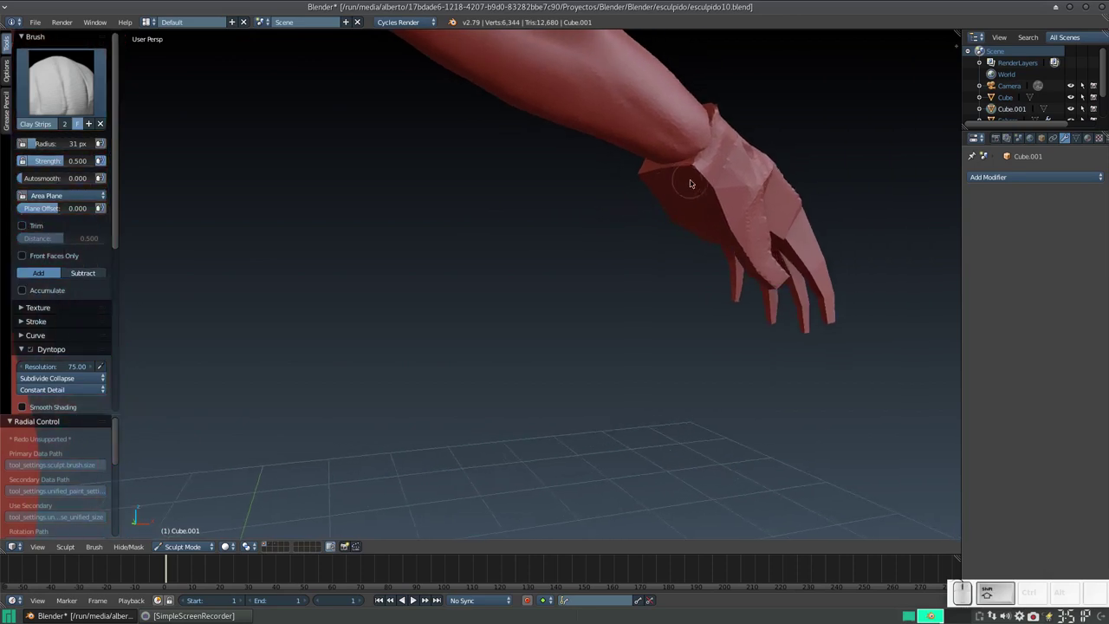
# Step: Add clay to the back of the hand and over the wrist from the side view
pyautogui.moveTo(692, 162); pyautogui.dragTo(717, 198)
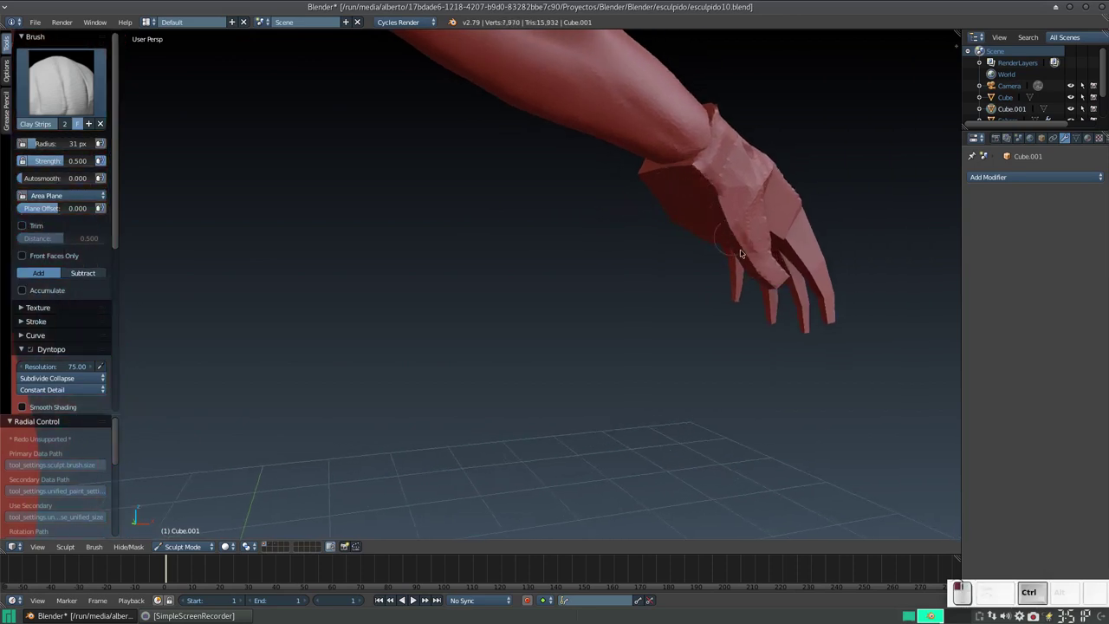
pyautogui.middleClick(735, 259)
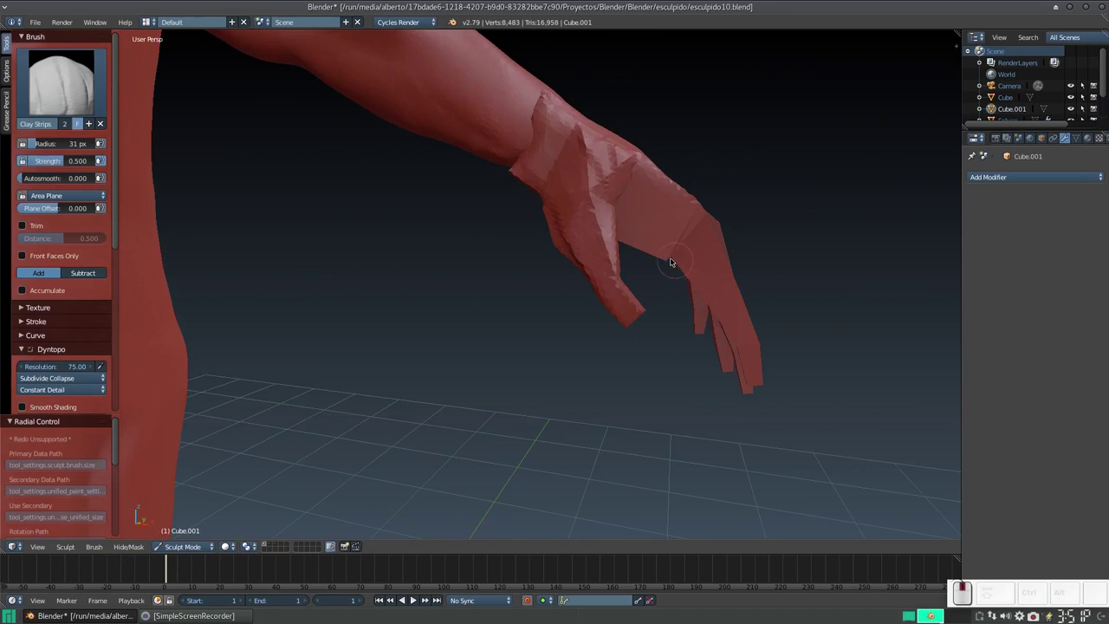
pyautogui.moveTo(586, 184); pyautogui.dragTo(576, 219)
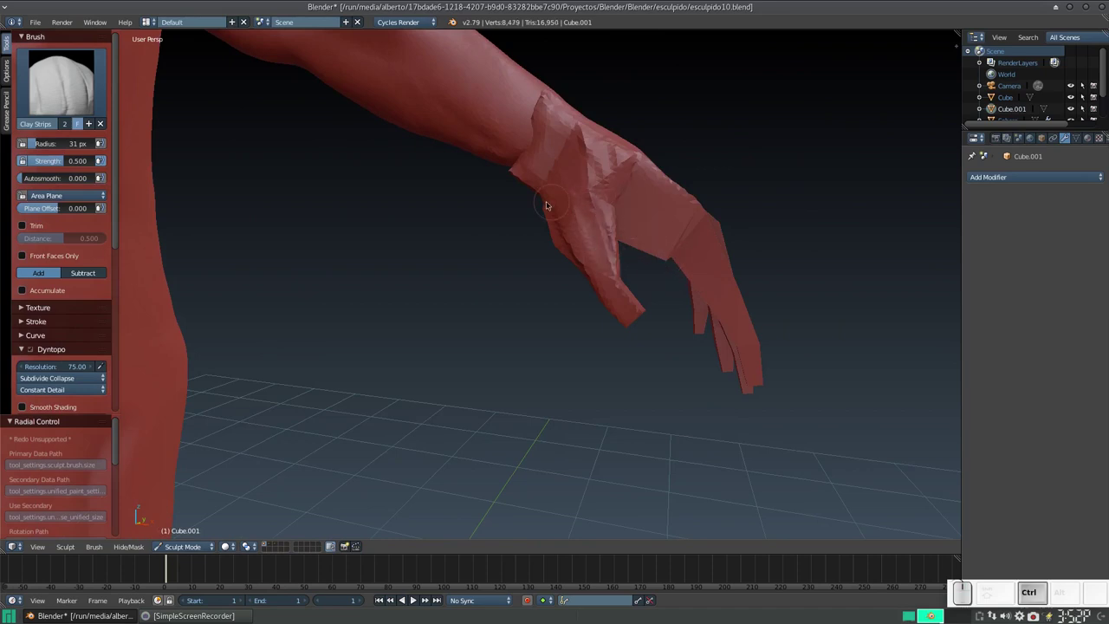
pyautogui.click(557, 207)
pyautogui.moveTo(473, 274); pyautogui.dragTo(480, 391)
pyautogui.moveTo(448, 398); pyautogui.dragTo(391, 363)
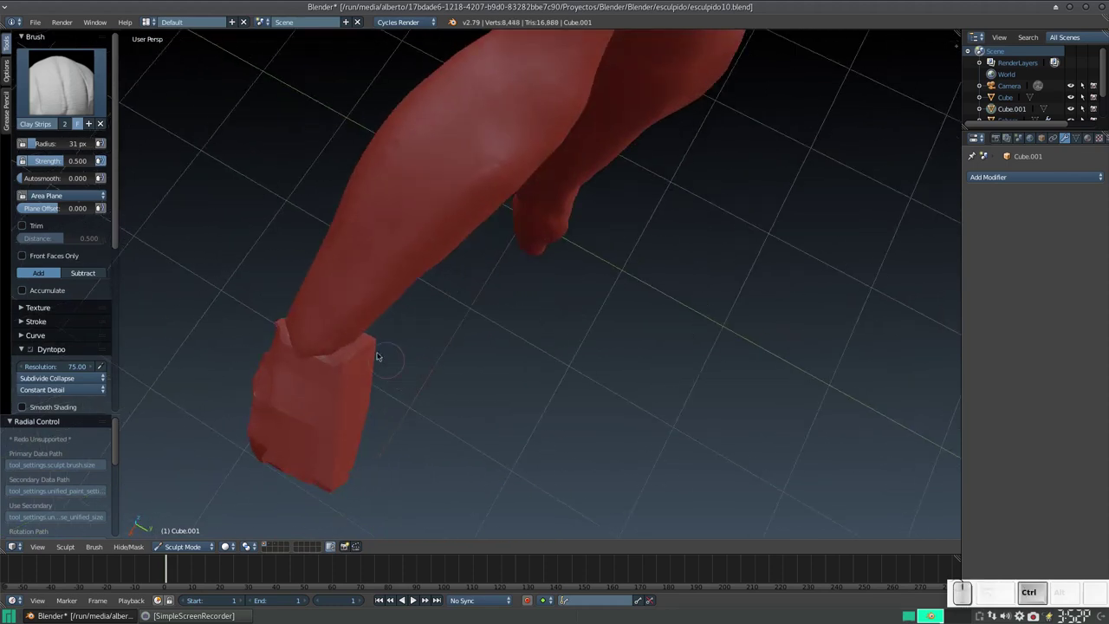
pyautogui.moveTo(365, 348); pyautogui.dragTo(375, 206)
pyautogui.middleClick(385, 217)
# Step: Thicken the wrist and back of the hand, rounding off the wrist edge
pyautogui.moveTo(442, 278); pyautogui.dragTo(464, 232)
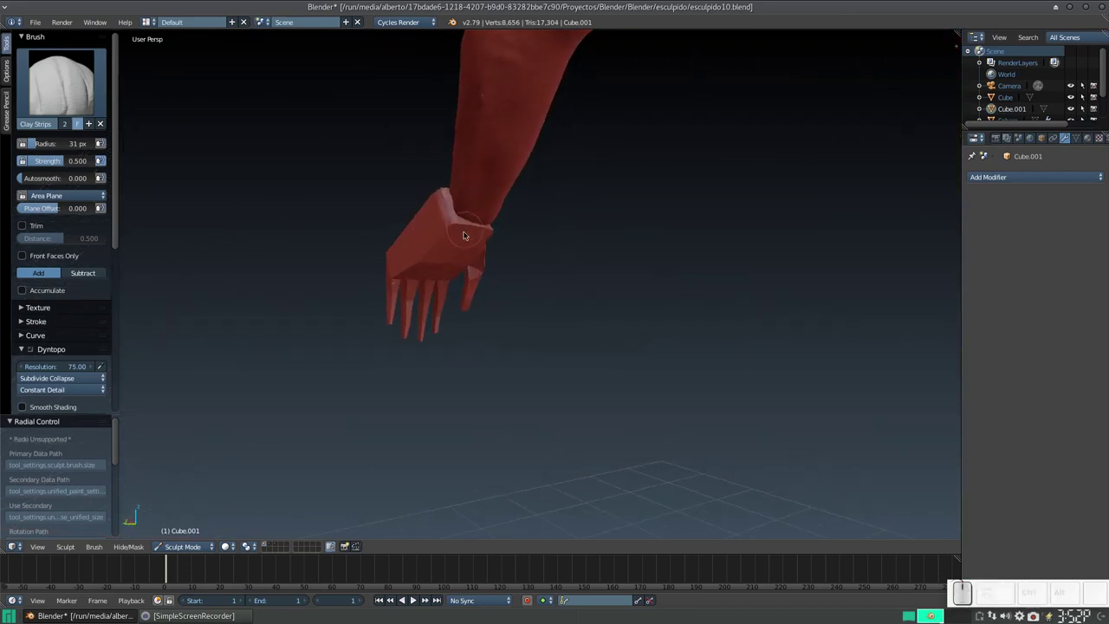
pyautogui.moveTo(450, 217); pyautogui.dragTo(454, 221)
pyautogui.click(444, 231)
pyautogui.moveTo(480, 225); pyautogui.dragTo(554, 280)
pyautogui.middleClick(553, 280)
pyautogui.moveTo(520, 195); pyautogui.dragTo(514, 228)
pyautogui.moveTo(505, 238); pyautogui.dragTo(528, 207)
pyautogui.click(502, 210)
pyautogui.moveTo(505, 213); pyautogui.dragTo(485, 240)
# Step: Dab a little more clay onto the hand and orbit around it to inspect the rounded wrist
pyautogui.middleClick(493, 240)
pyautogui.click(478, 234)
pyautogui.middleClick(483, 222)
pyautogui.click(457, 221)
pyautogui.middleClick(497, 235)
pyautogui.middleClick(461, 256)
pyautogui.middleClick(499, 233)
pyautogui.middleClick(497, 248)
pyautogui.middleClick(515, 241)
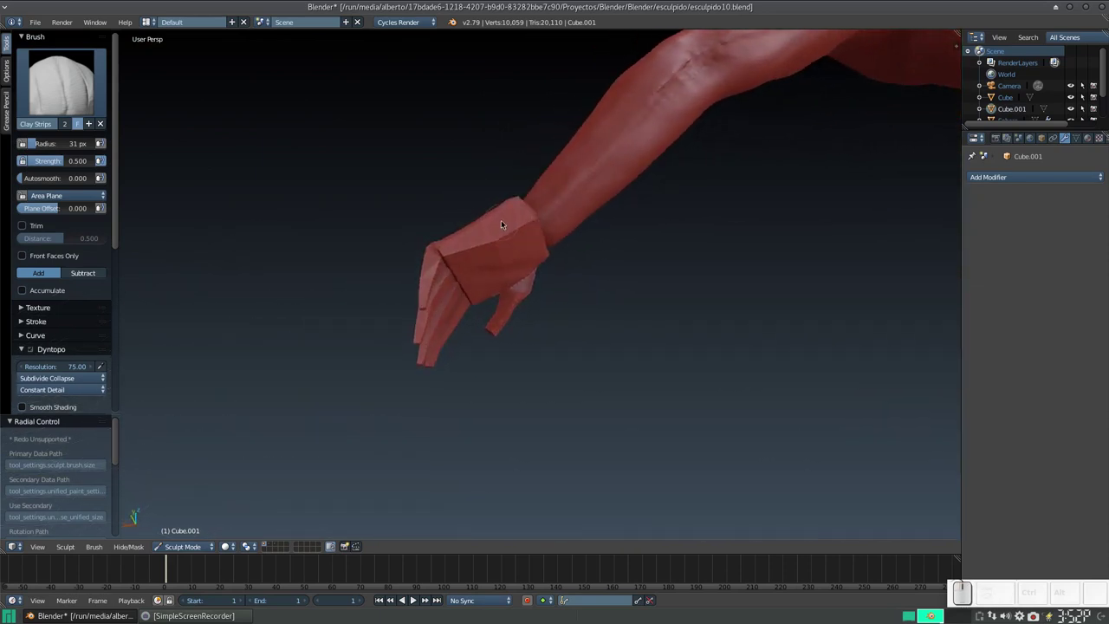
# Step: Thicken the back of the hand, soften its boxy edge and add clay to the wrist cuff
pyautogui.press('KP_Add')
pyautogui.moveTo(553, 184); pyautogui.dragTo(455, 226)
pyautogui.middleClick(448, 223)
pyautogui.middleClick(404, 235)
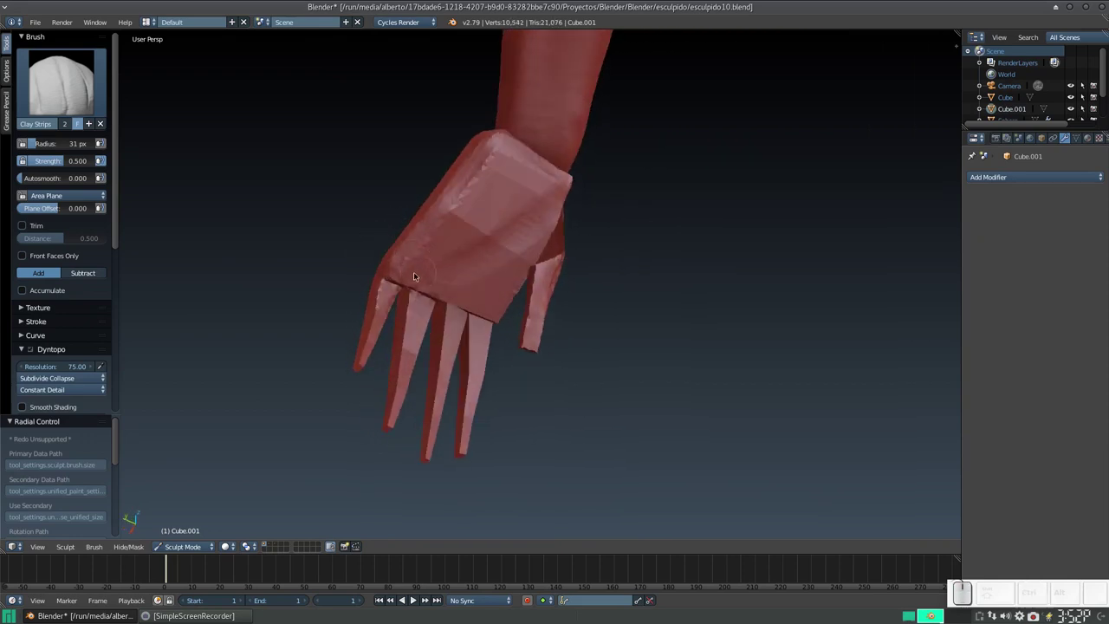
pyautogui.moveTo(387, 279); pyautogui.dragTo(480, 286)
pyautogui.moveTo(468, 285); pyautogui.dragTo(570, 294)
pyautogui.moveTo(559, 256); pyautogui.dragTo(441, 322)
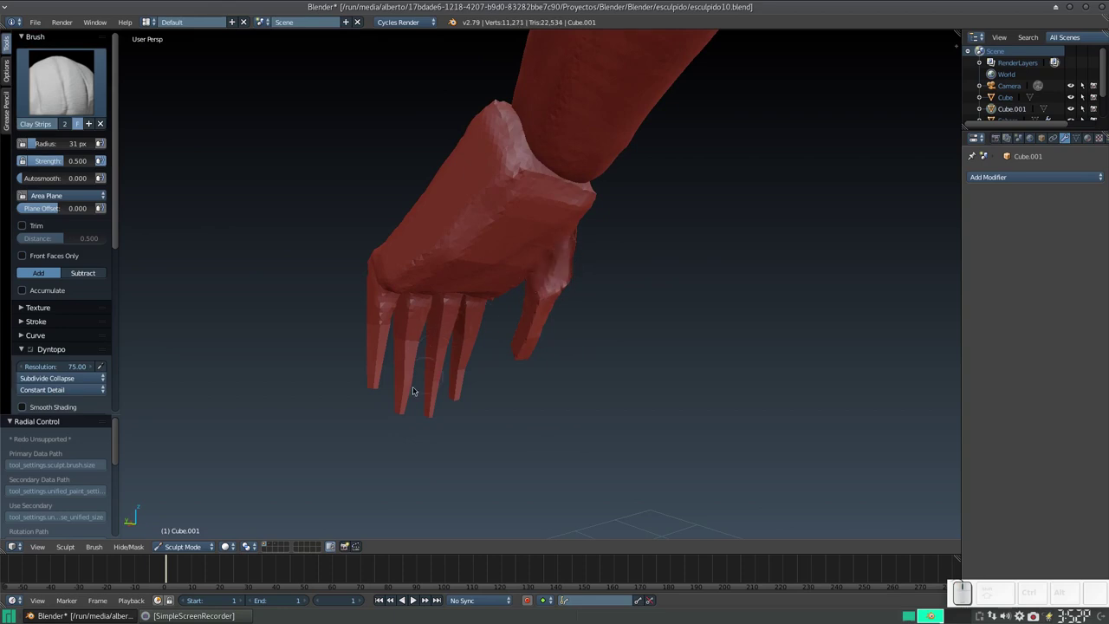
pyautogui.moveTo(564, 238); pyautogui.dragTo(509, 304)
# Step: Build up the side of the palm and add volume along the thumb side
pyautogui.middleClick(510, 304)
pyautogui.moveTo(472, 264); pyautogui.dragTo(465, 268)
pyautogui.middleClick(465, 267)
pyautogui.moveTo(532, 210); pyautogui.dragTo(525, 285)
pyautogui.middleClick(506, 306)
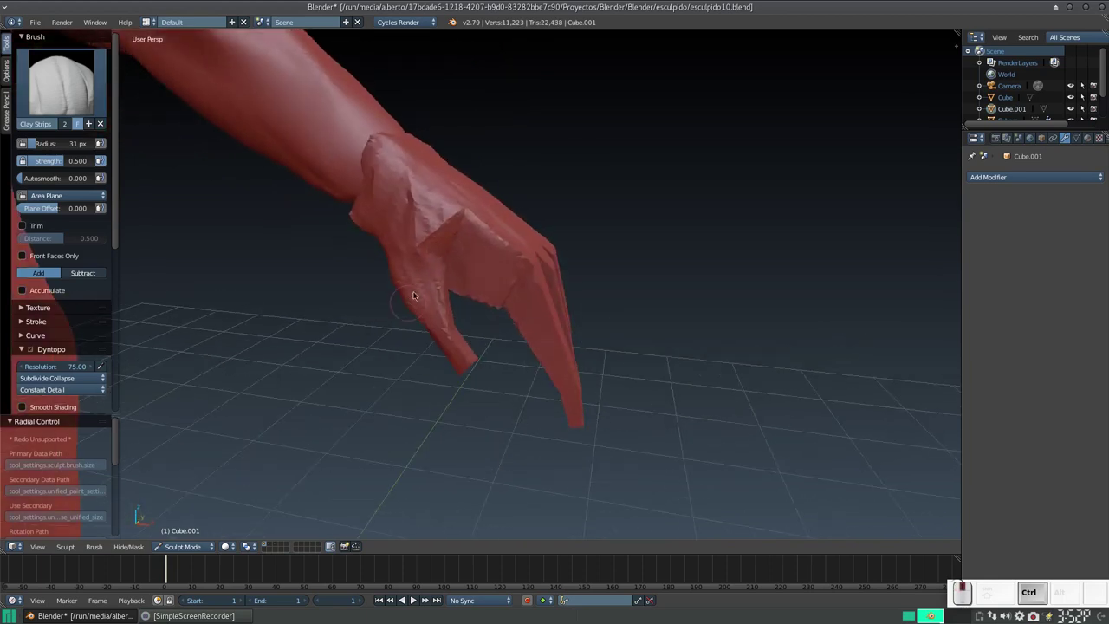
pyautogui.middleClick(436, 255)
pyautogui.moveTo(423, 212); pyautogui.dragTo(452, 272)
pyautogui.moveTo(452, 272); pyautogui.dragTo(482, 187)
pyautogui.moveTo(485, 184); pyautogui.dragTo(490, 235)
# Step: Smooth clay over the back of the hand and round the wrist into the forearm
pyautogui.middleClick(490, 236)
pyautogui.moveTo(545, 223); pyautogui.dragTo(444, 292)
pyautogui.middleClick(456, 294)
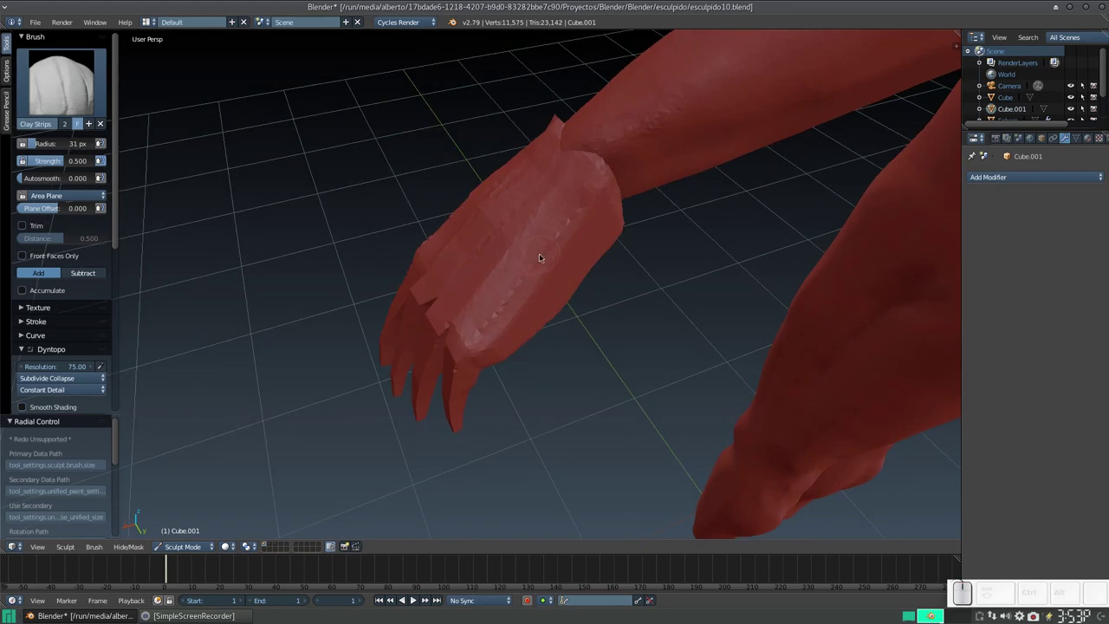
pyautogui.middleClick(540, 231)
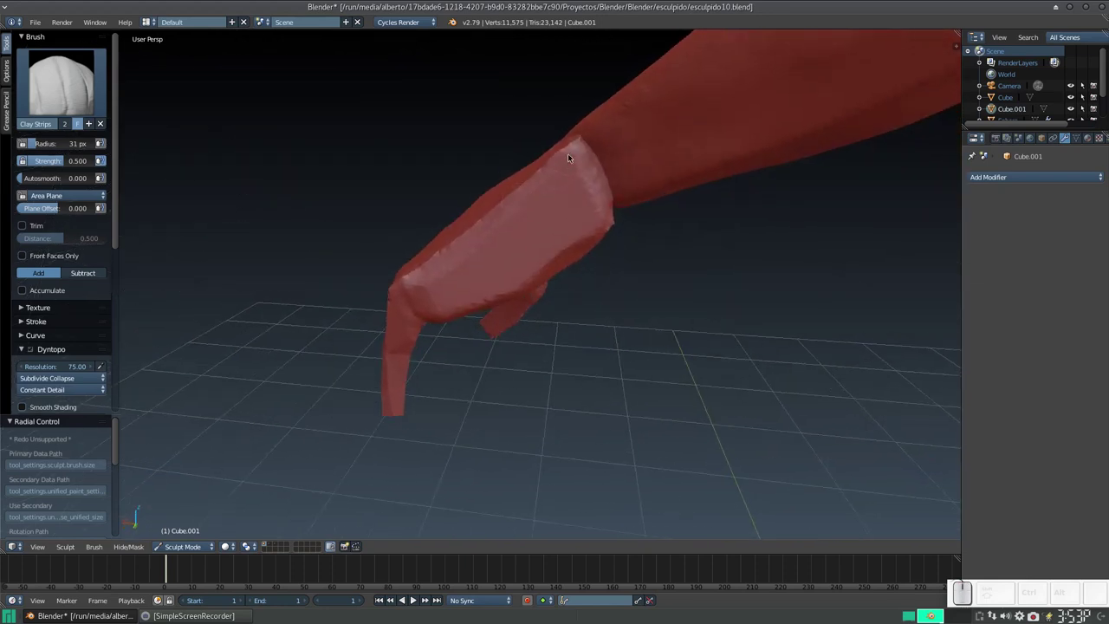
pyautogui.middleClick(571, 188)
pyautogui.moveTo(584, 205); pyautogui.dragTo(522, 229)
pyautogui.middleClick(568, 261)
pyautogui.moveTo(561, 175); pyautogui.dragTo(554, 188)
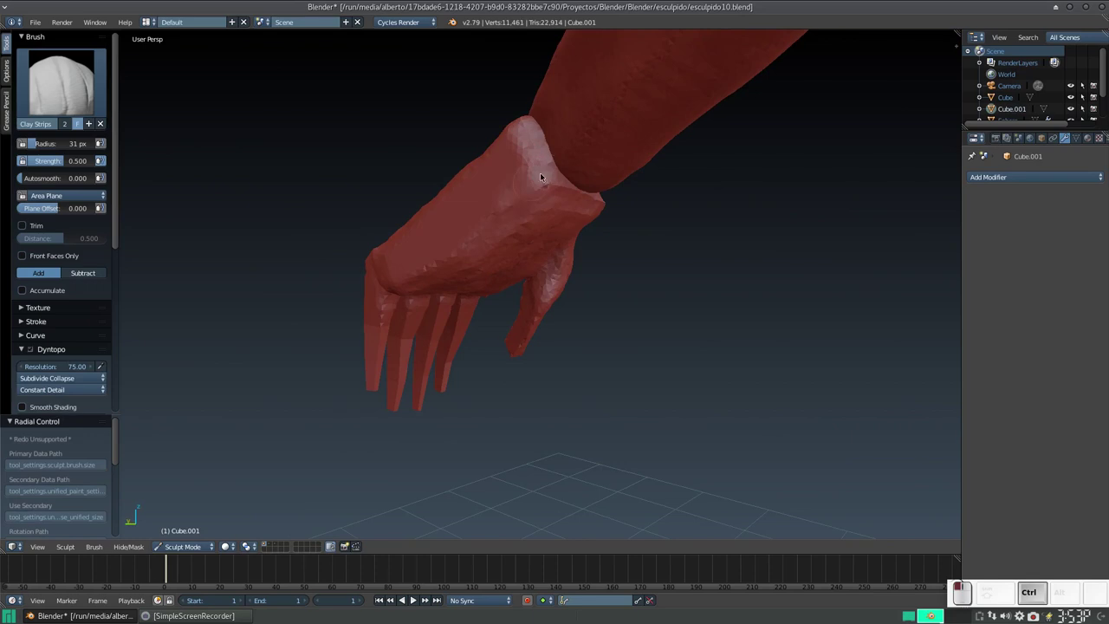
# Step: Sculpt the first knuckle ridges across the back of the hand
pyautogui.click(538, 190)
pyautogui.middleClick(544, 167)
pyautogui.moveTo(542, 150); pyautogui.dragTo(426, 207)
pyautogui.middleClick(426, 206)
pyautogui.moveTo(449, 162); pyautogui.dragTo(388, 255)
pyautogui.moveTo(385, 257); pyautogui.dragTo(500, 264)
pyautogui.middleClick(480, 273)
pyautogui.middleClick(433, 265)
pyautogui.middleClick(429, 226)
pyautogui.moveTo(440, 217); pyautogui.dragTo(488, 263)
pyautogui.middleClick(478, 268)
pyautogui.middleClick(488, 268)
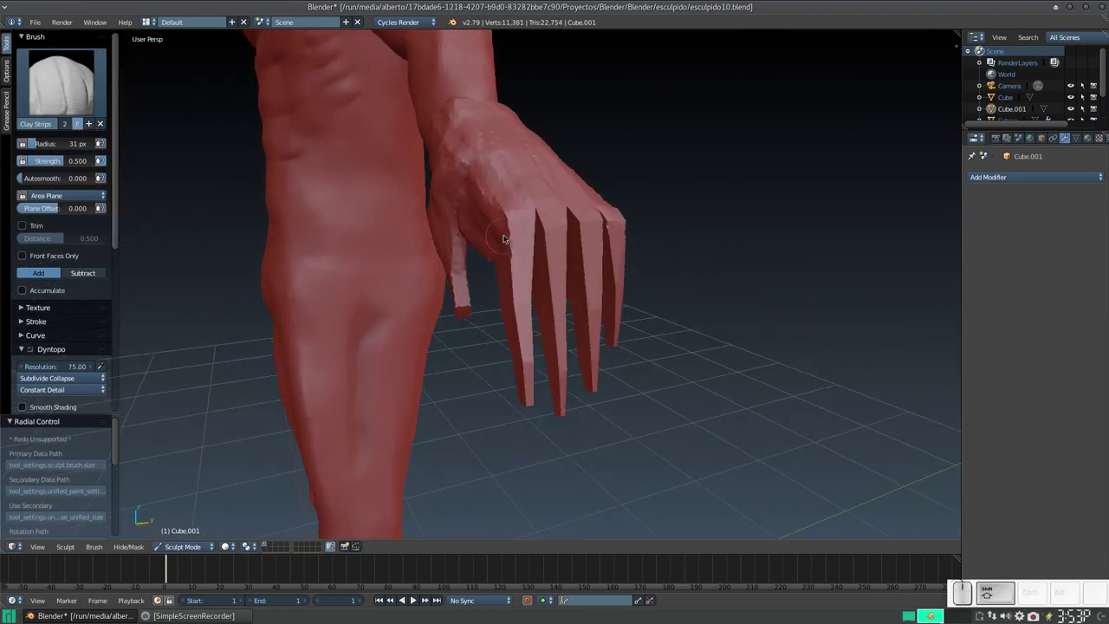
# Step: With a larger brush, build up the knuckles and add clay between them
pyautogui.press('KP_Add')
pyautogui.press('f')
pyautogui.click(477, 286)
pyautogui.moveTo(527, 163); pyautogui.dragTo(488, 263)
pyautogui.middleClick(506, 267)
pyautogui.moveTo(524, 199); pyautogui.dragTo(496, 216)
pyautogui.moveTo(497, 215); pyautogui.dragTo(510, 178)
pyautogui.moveTo(510, 178); pyautogui.dragTo(485, 176)
pyautogui.middleClick(483, 177)
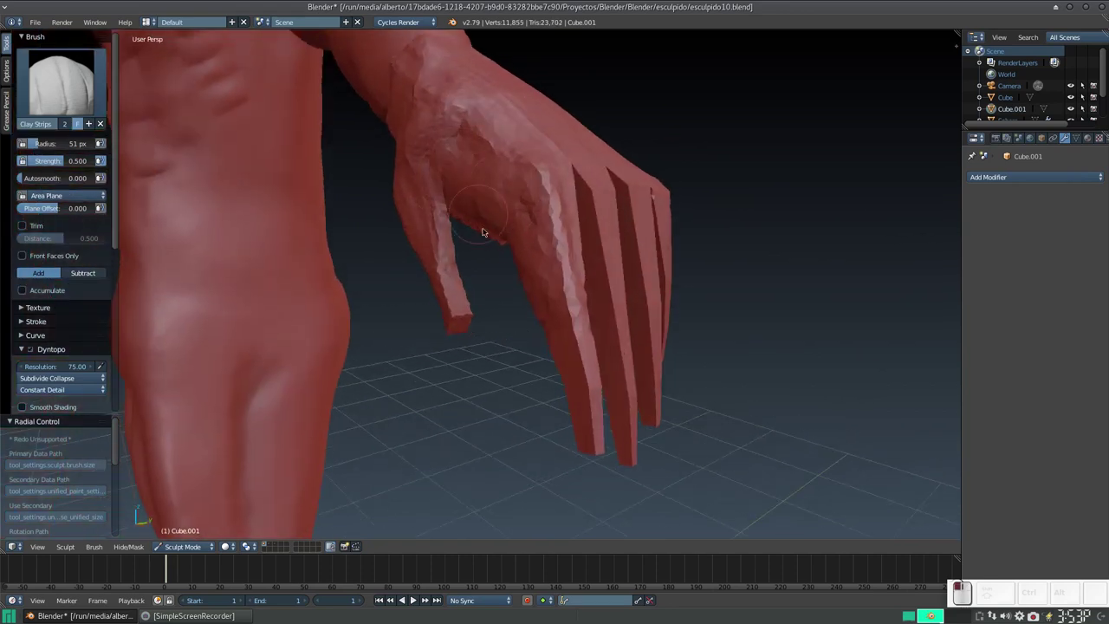
pyautogui.click(551, 306)
pyautogui.middleClick(562, 248)
pyautogui.moveTo(568, 231); pyautogui.dragTo(615, 296)
pyautogui.moveTo(586, 289); pyautogui.dragTo(507, 316)
# Step: With a small brush, carve fine detail along the fingers
pyautogui.press('f')
pyautogui.click(502, 327)
pyautogui.press('f')
pyautogui.click(522, 306)
pyautogui.moveTo(531, 296); pyautogui.dragTo(547, 287)
pyautogui.moveTo(552, 291); pyautogui.dragTo(548, 277)
pyautogui.click(555, 279)
pyautogui.moveTo(533, 303); pyautogui.dragTo(491, 306)
pyautogui.moveTo(497, 315); pyautogui.dragTo(481, 328)
pyautogui.moveTo(478, 324); pyautogui.dragTo(464, 323)
pyautogui.click(468, 324)
# Step: Refine the finger detail, then show the armature bones through the figure
pyautogui.middleClick(471, 321)
pyautogui.moveTo(440, 321); pyautogui.dragTo(439, 318)
pyautogui.middleClick(446, 322)
pyautogui.middleClick(488, 330)
pyautogui.middleClick(480, 334)
pyautogui.middleClick(487, 313)
pyautogui.moveTo(459, 297); pyautogui.dragTo(510, 296)
pyautogui.click(498, 303)
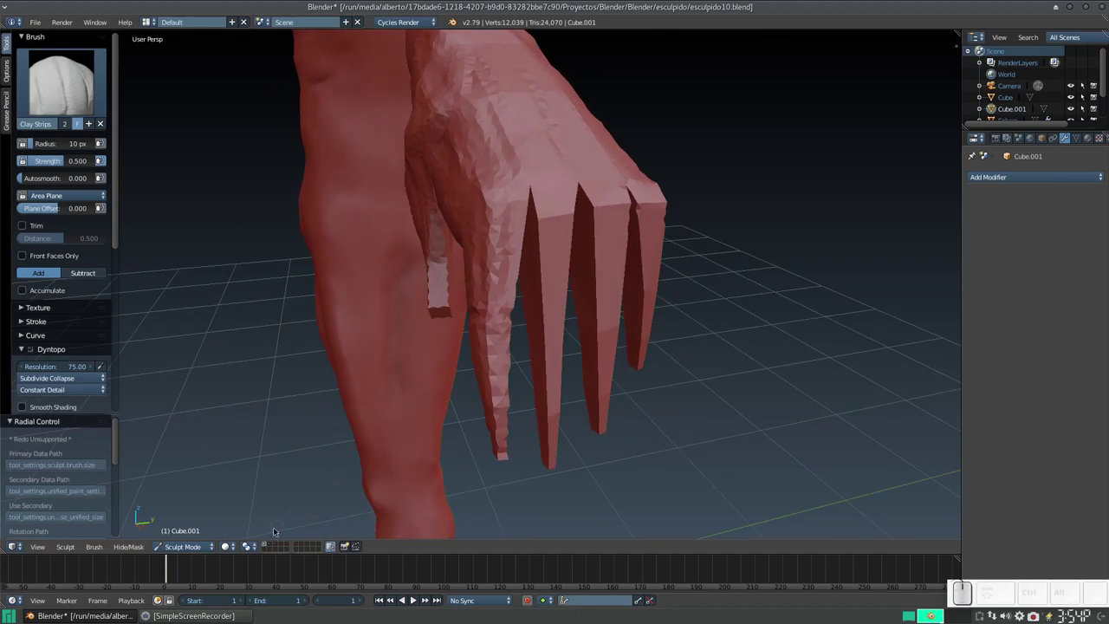
pyautogui.click(269, 543)
pyautogui.click(354, 428)
# Step: Resize the Clay Strips brush and push the red mesh over the first finger bones
pyautogui.click(374, 384)
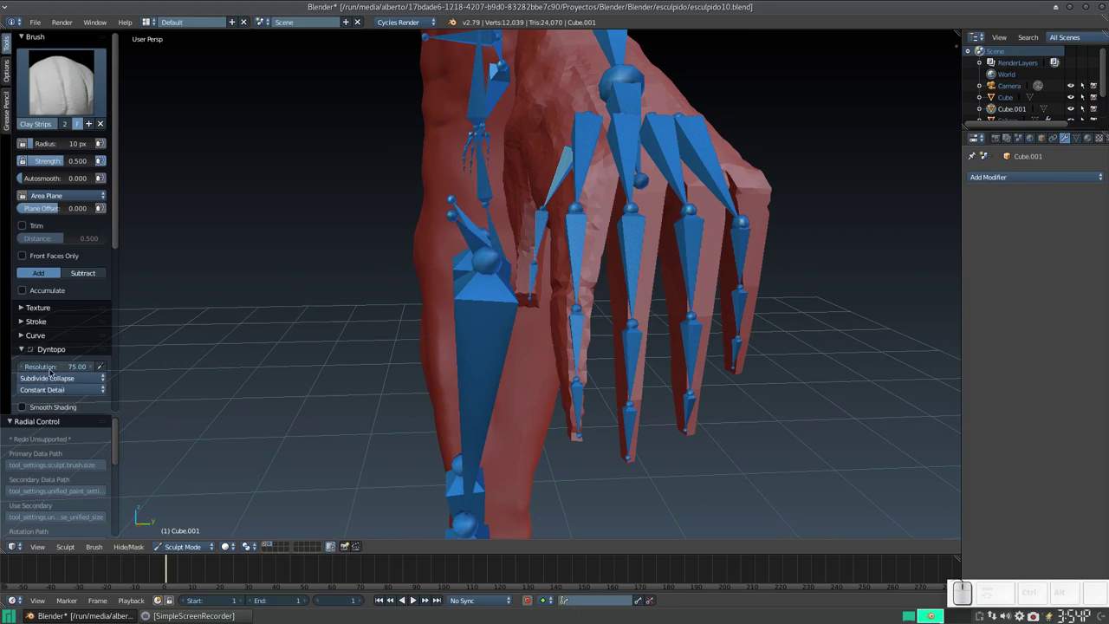
pyautogui.click(379, 318)
pyautogui.moveTo(552, 295); pyautogui.dragTo(572, 321)
pyautogui.moveTo(572, 326); pyautogui.dragTo(559, 306)
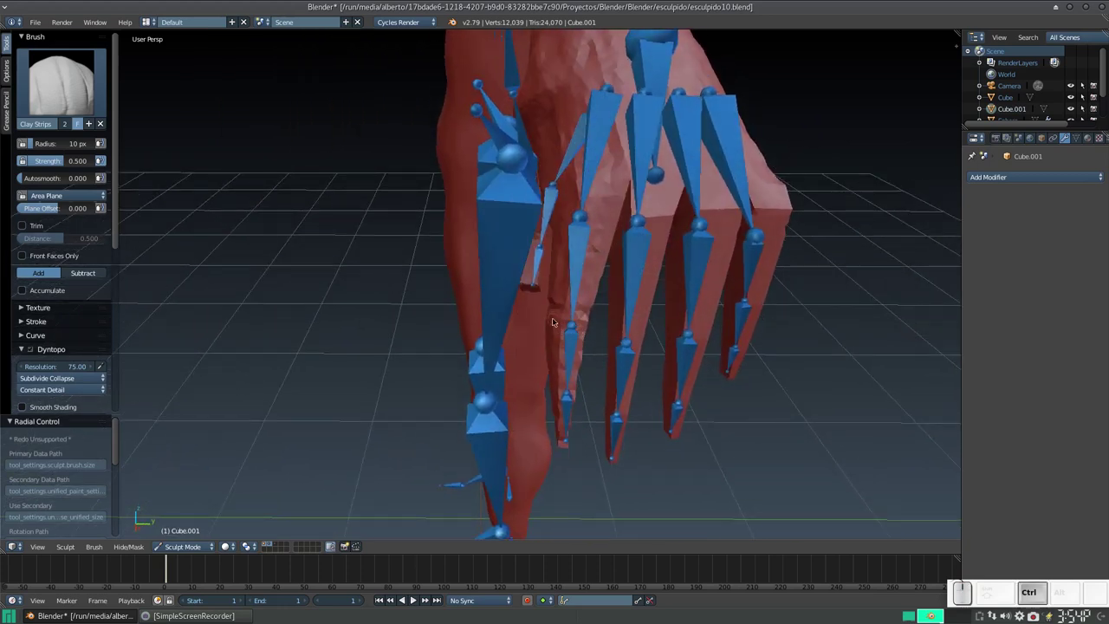
pyautogui.press('f')
pyautogui.moveTo(553, 323); pyautogui.dragTo(575, 332)
pyautogui.moveTo(563, 324); pyautogui.dragTo(562, 316)
pyautogui.moveTo(568, 317); pyautogui.dragTo(565, 286)
pyautogui.click(572, 299)
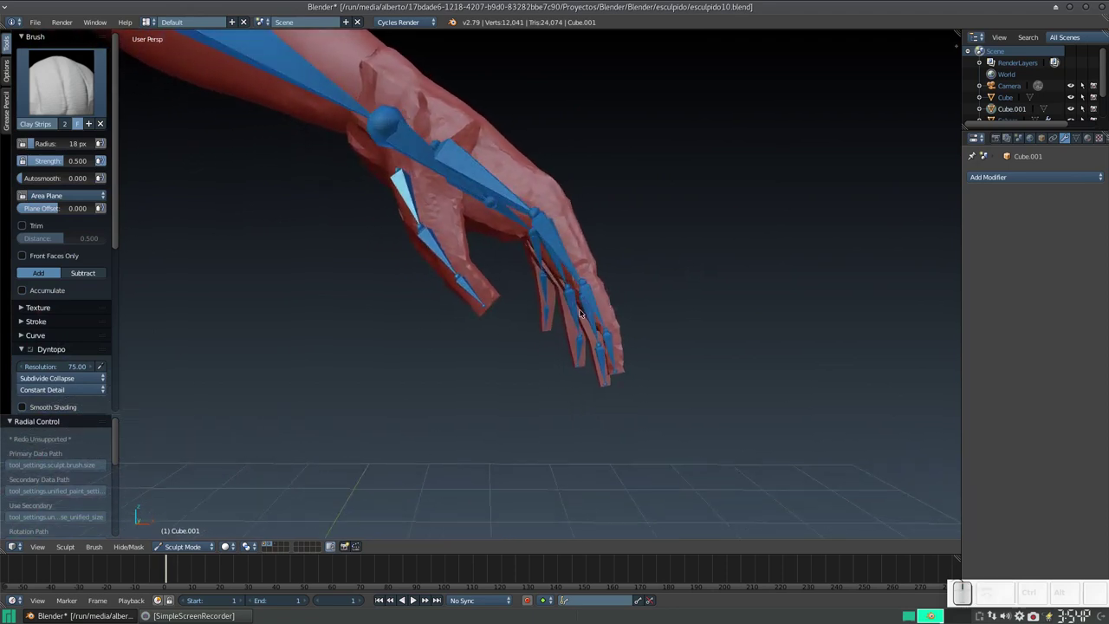
# Step: Cover the protruding finger bones with clay, checking coverage from several angles
pyautogui.press('KP_Add')
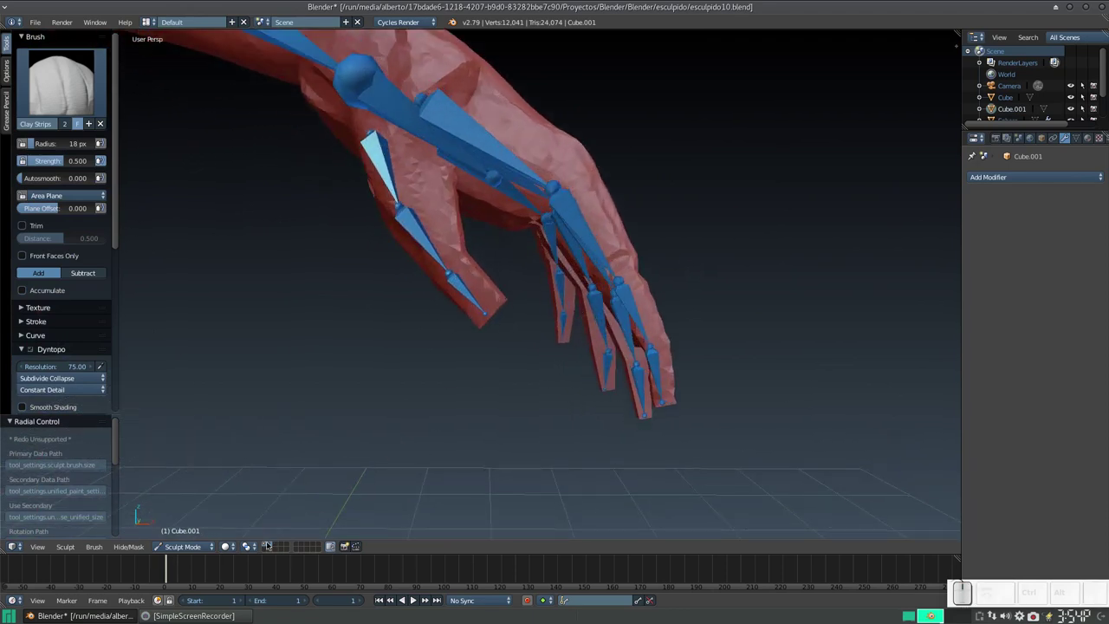
pyautogui.click(637, 272)
pyautogui.click(634, 273)
pyautogui.moveTo(638, 274); pyautogui.dragTo(601, 288)
pyautogui.middleClick(601, 288)
pyautogui.moveTo(502, 330); pyautogui.dragTo(479, 346)
pyautogui.moveTo(480, 357); pyautogui.dragTo(483, 352)
pyautogui.middleClick(483, 353)
pyautogui.middleClick(471, 344)
pyautogui.middleClick(409, 313)
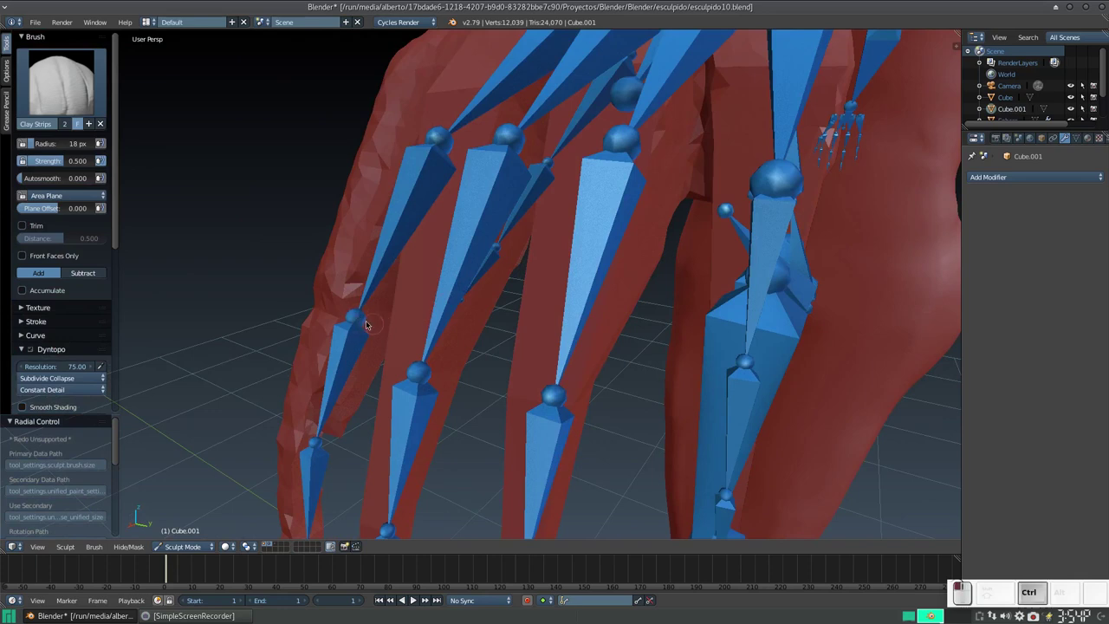
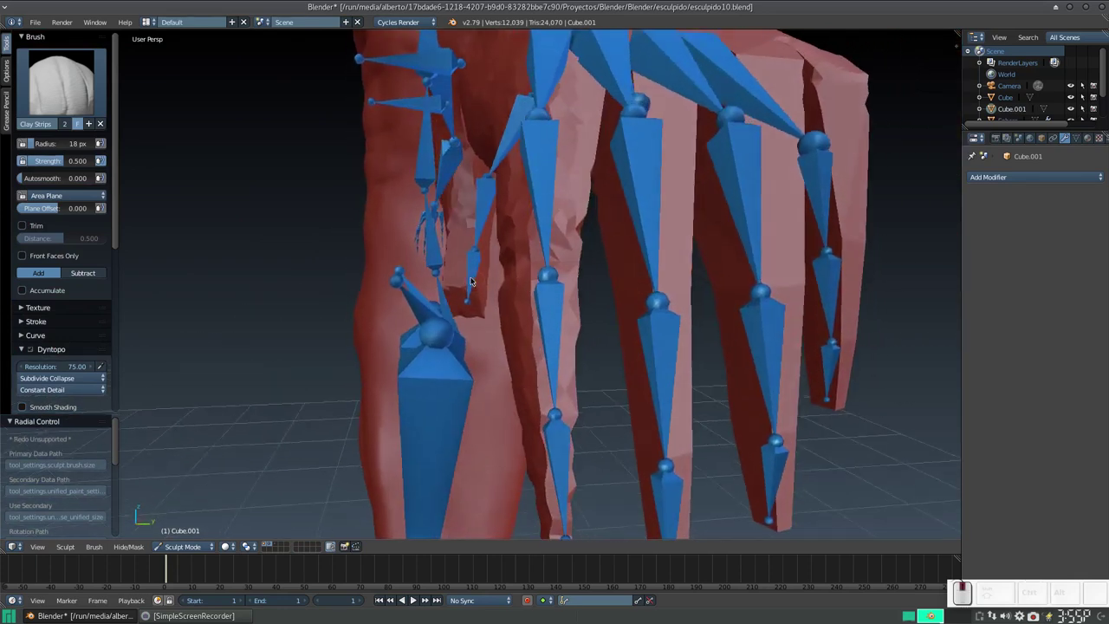
pyautogui.middleClick(489, 286)
# Step: Reshape the remaining fingers around their bones and dab clay onto a fingertip
pyautogui.moveTo(601, 276); pyautogui.dragTo(574, 298)
pyautogui.middleClick(575, 300)
pyautogui.middleClick(537, 251)
pyautogui.middleClick(561, 282)
pyautogui.middleClick(599, 264)
pyautogui.moveTo(609, 343); pyautogui.dragTo(729, 271)
pyautogui.moveTo(715, 258); pyautogui.dragTo(639, 231)
pyautogui.middleClick(621, 226)
pyautogui.middleClick(532, 246)
pyautogui.click(492, 266)
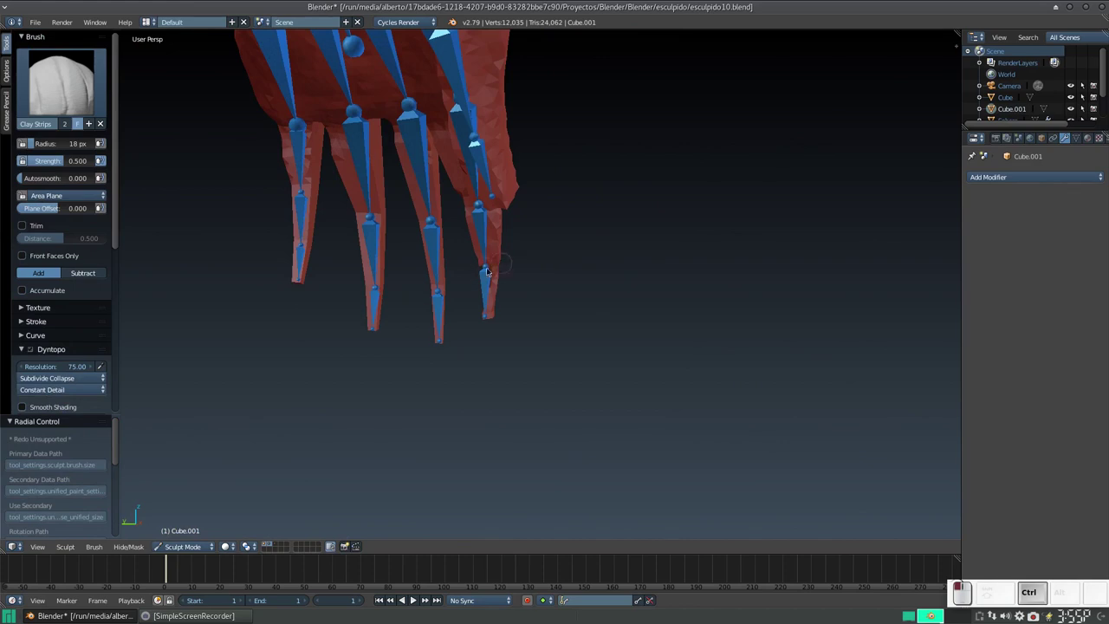
pyautogui.middleClick(494, 264)
pyautogui.middleClick(427, 257)
pyautogui.middleClick(499, 269)
# Step: Enlarge the sculpting brush and set the Dyntopo detail resolution to 125
pyautogui.press('KP_Add')
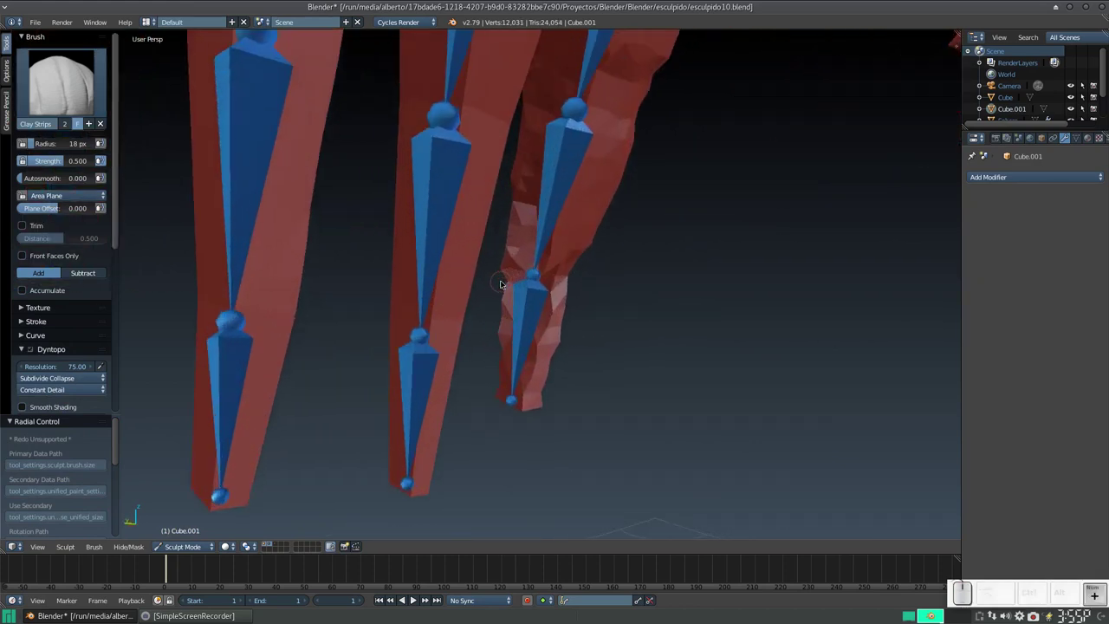
pyautogui.press('f')
pyautogui.click(526, 295)
pyautogui.moveTo(570, 116); pyautogui.dragTo(560, 202)
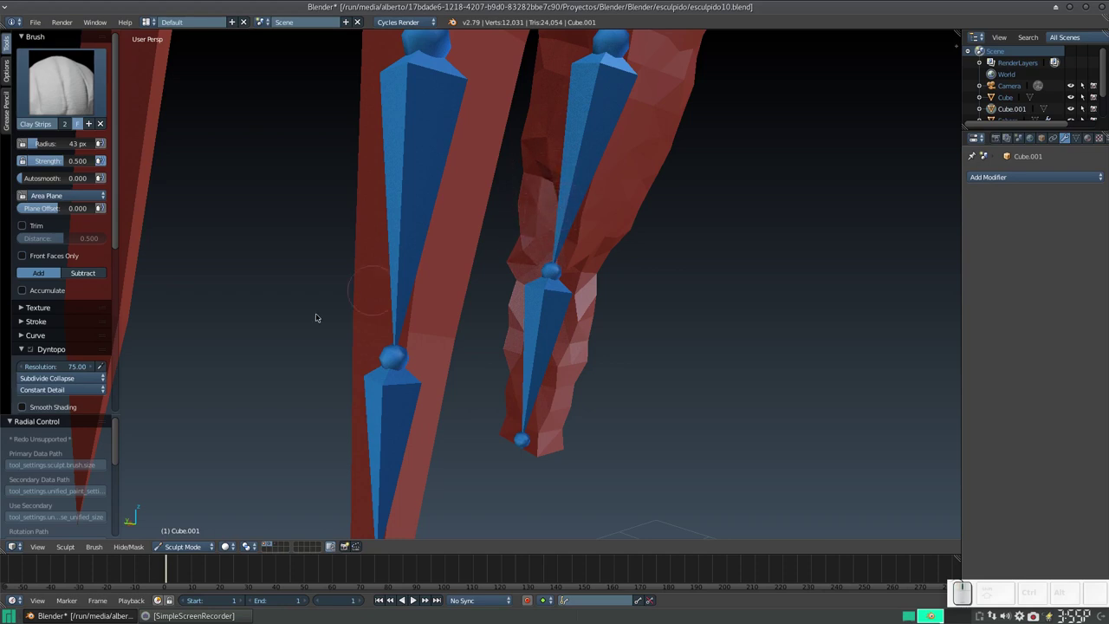
pyautogui.click(70, 366)
pyautogui.press('Return')
# Step: Wrap clay around a finger and its tip bone, inspecting the fingertip all round
pyautogui.moveTo(558, 126); pyautogui.dragTo(542, 185)
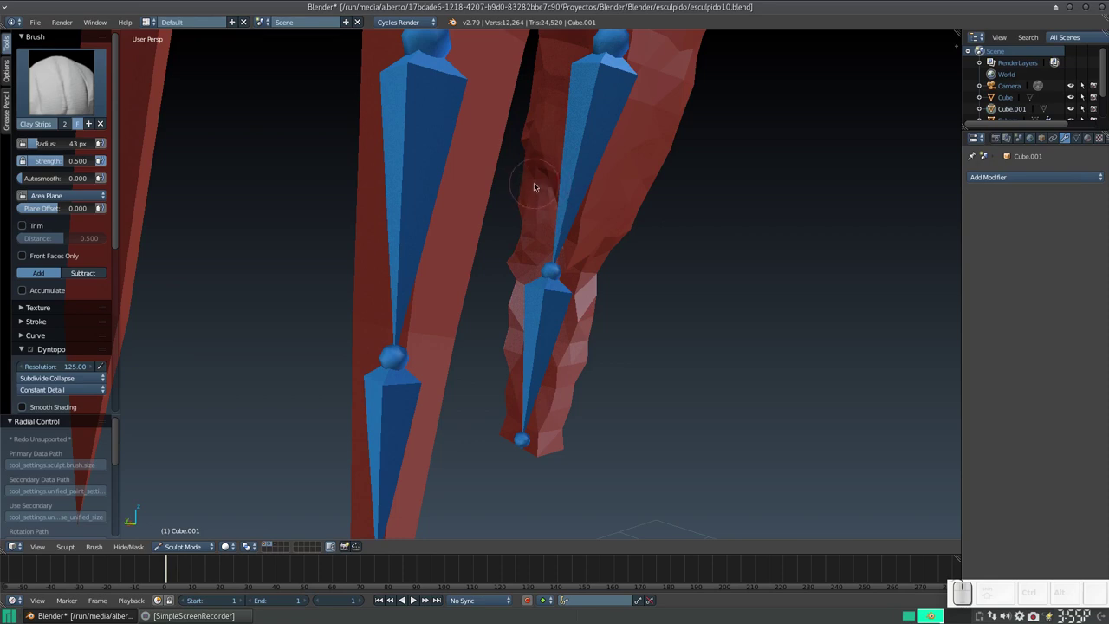
pyautogui.middleClick(542, 188)
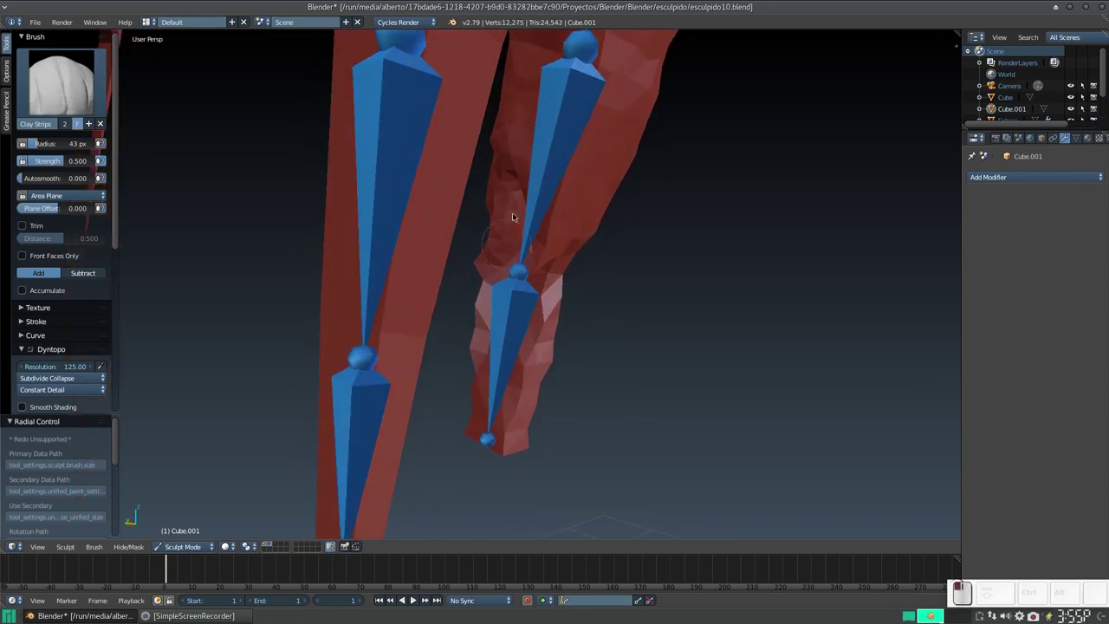
pyautogui.click(512, 218)
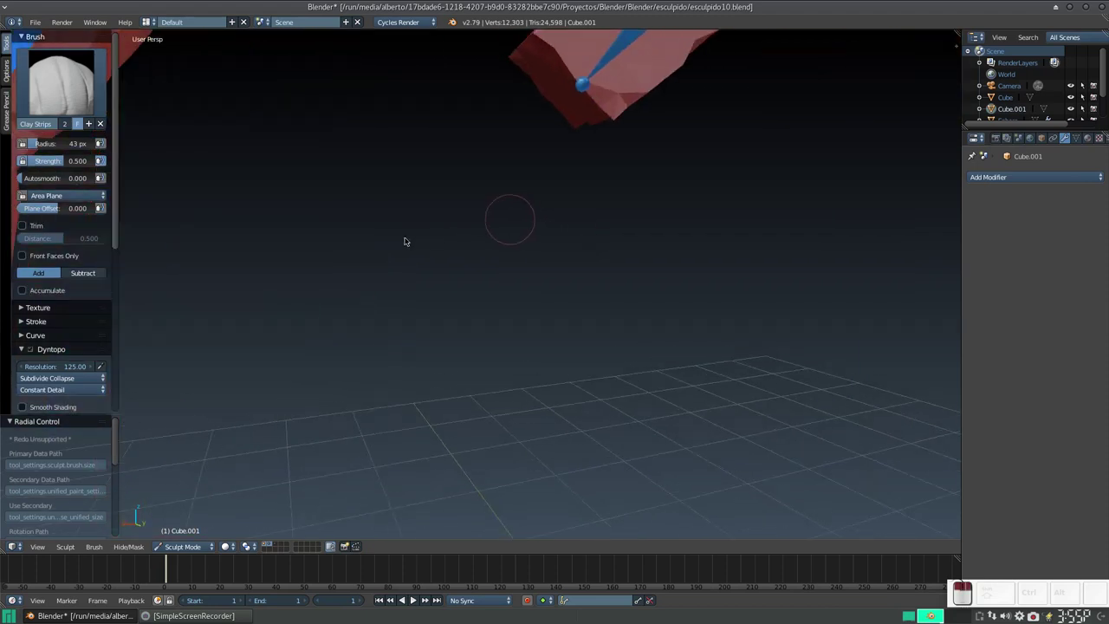
pyautogui.middleClick(419, 235)
pyautogui.middleClick(605, 164)
pyautogui.moveTo(608, 110); pyautogui.dragTo(666, 198)
pyautogui.middleClick(645, 193)
pyautogui.middleClick(687, 214)
pyautogui.middleClick(681, 242)
pyautogui.middleClick(700, 261)
pyautogui.click(652, 240)
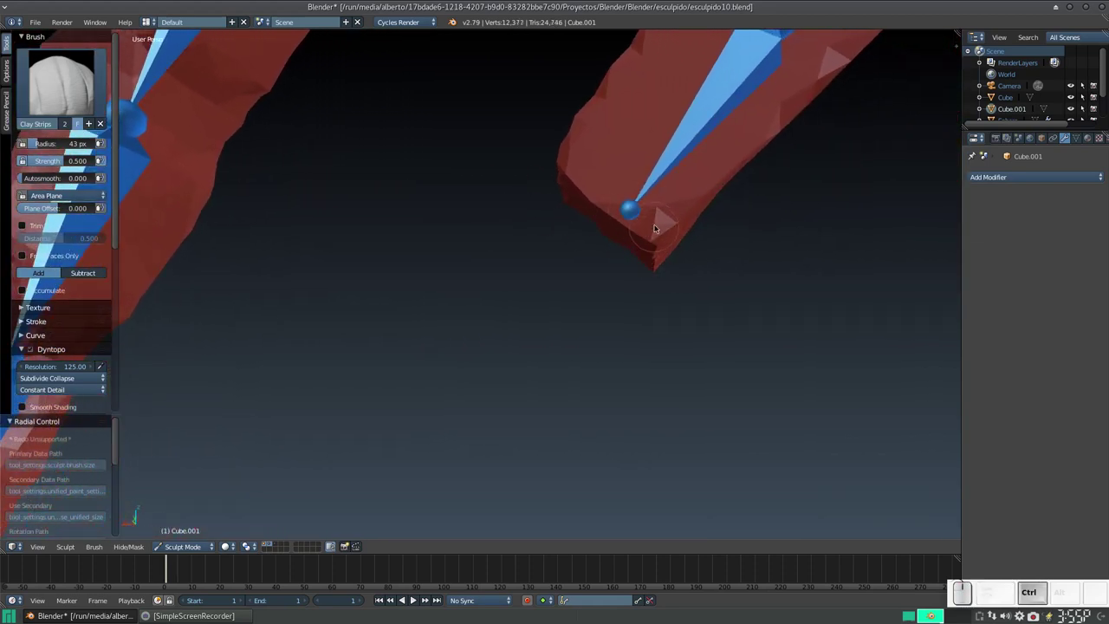
# Step: Cover the thumb tip bone with clay so the mesh wraps its end
pyautogui.press('KP_Subtract')
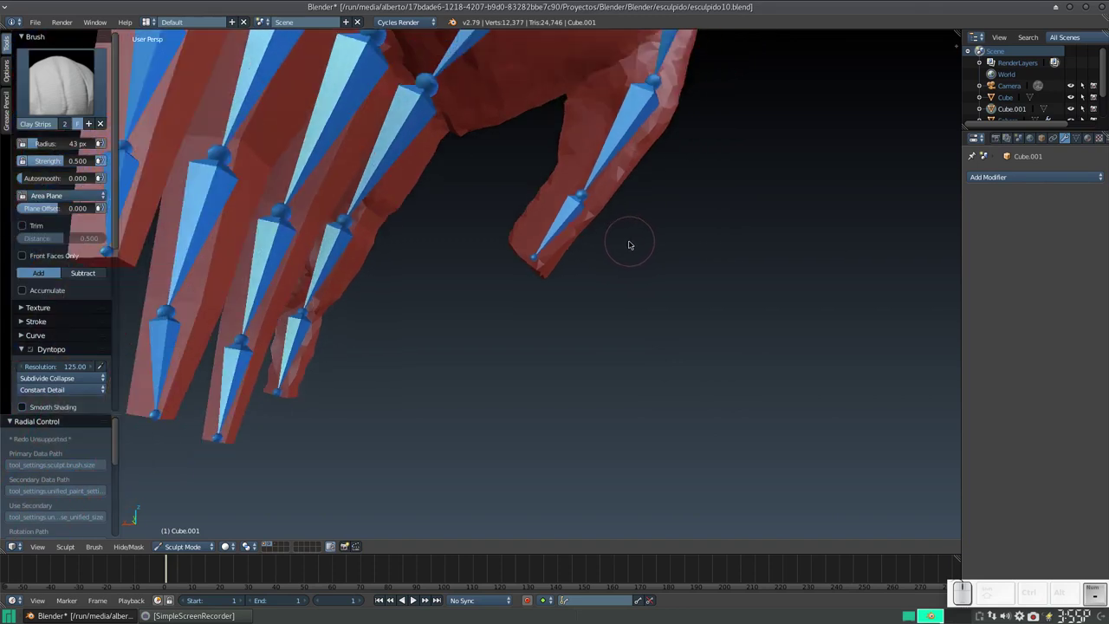
pyautogui.click(623, 246)
pyautogui.middleClick(617, 243)
pyautogui.moveTo(599, 210); pyautogui.dragTo(599, 255)
pyautogui.moveTo(594, 294); pyautogui.dragTo(592, 296)
pyautogui.middleClick(605, 296)
pyautogui.middleClick(495, 285)
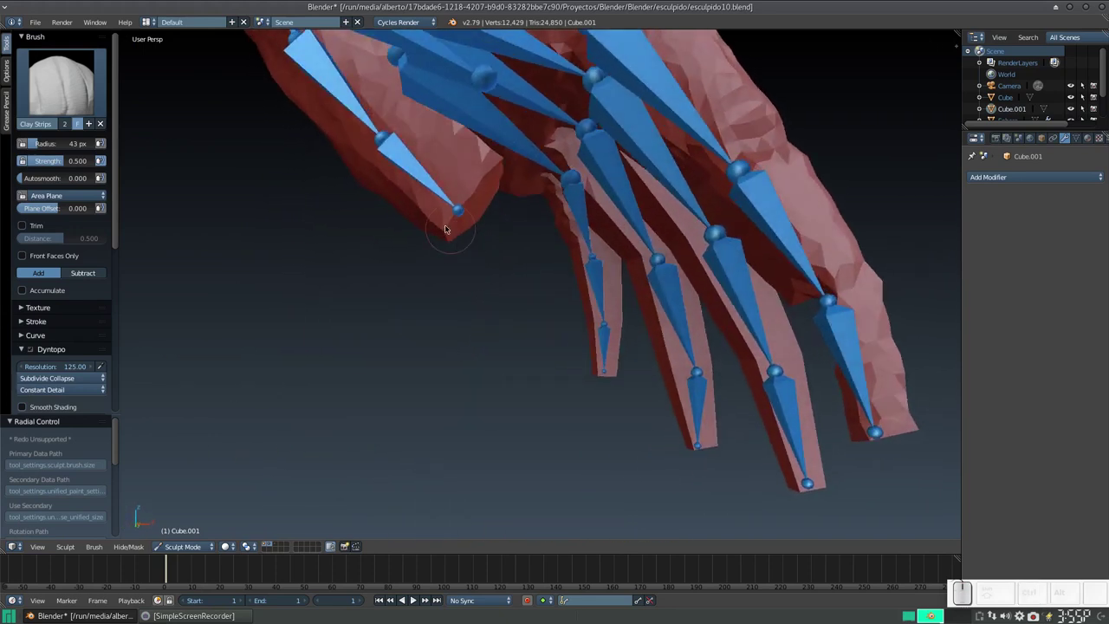
# Step: Build up the thumb with Clay Strips strokes so it surrounds its bone
pyautogui.moveTo(439, 224); pyautogui.dragTo(348, 263)
pyautogui.moveTo(310, 245); pyautogui.dragTo(349, 227)
pyautogui.click(351, 210)
pyautogui.moveTo(336, 208); pyautogui.dragTo(376, 308)
pyautogui.moveTo(364, 296); pyautogui.dragTo(454, 223)
pyautogui.middleClick(436, 265)
# Step: Fill out the web between thumb and fingers and round off the thumb tip
pyautogui.moveTo(458, 248); pyautogui.dragTo(607, 159)
pyautogui.middleClick(618, 149)
pyautogui.moveTo(613, 112); pyautogui.dragTo(591, 279)
pyautogui.moveTo(594, 287); pyautogui.dragTo(603, 271)
pyautogui.moveTo(598, 278); pyautogui.dragTo(450, 314)
pyautogui.middleClick(436, 331)
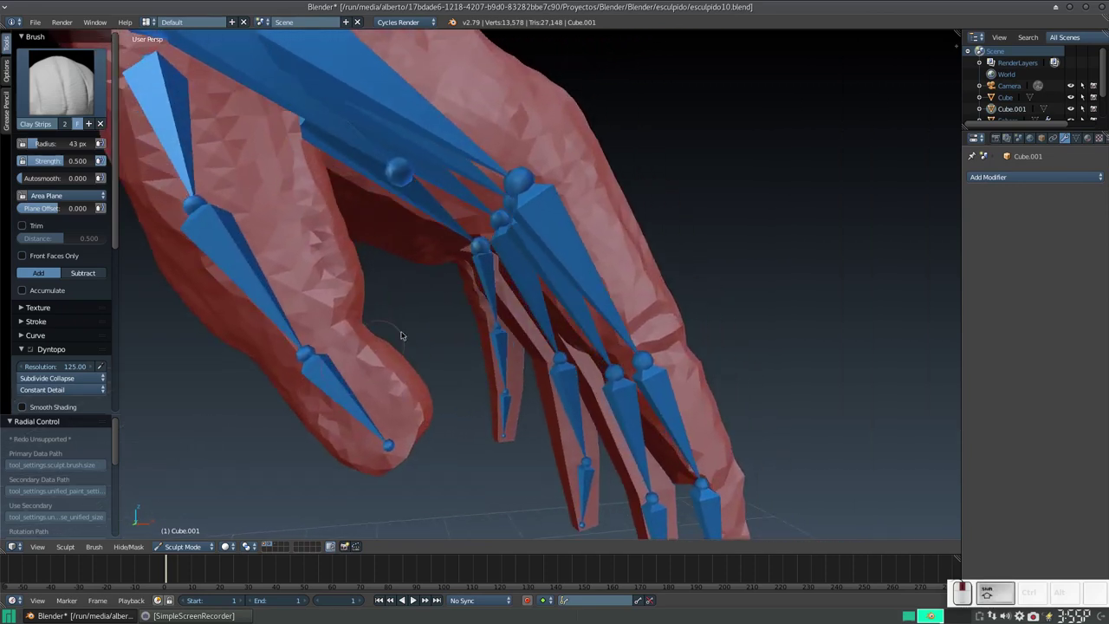
pyautogui.moveTo(356, 344); pyautogui.dragTo(676, 265)
pyautogui.middleClick(673, 285)
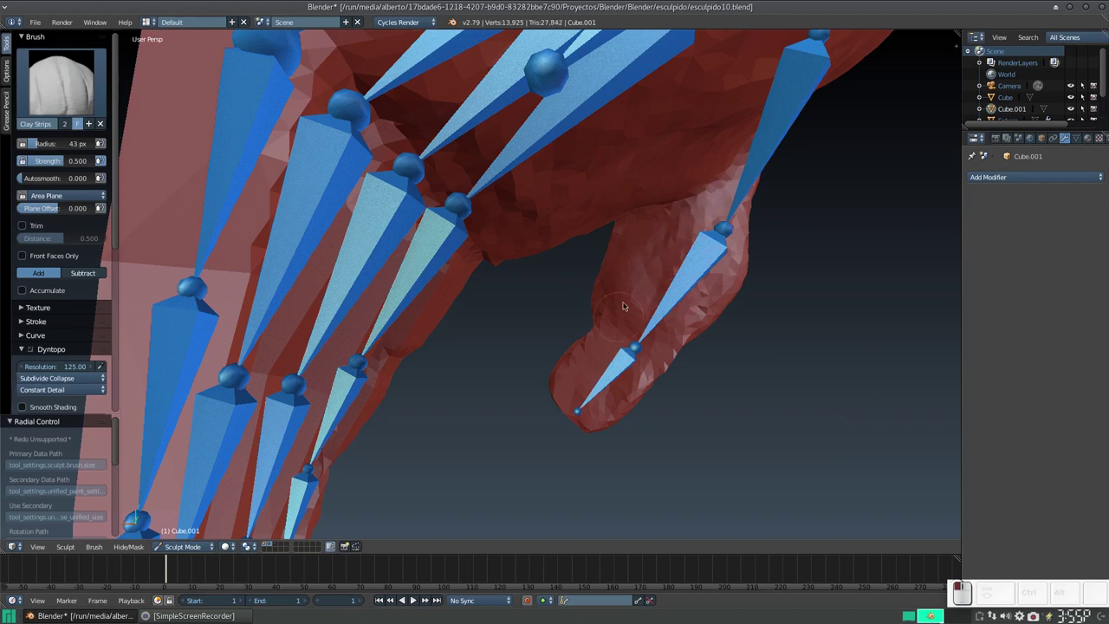
# Step: Build up clay along a fingertip with short strokes and dabs
pyautogui.moveTo(579, 366); pyautogui.dragTo(548, 349)
pyautogui.click(536, 343)
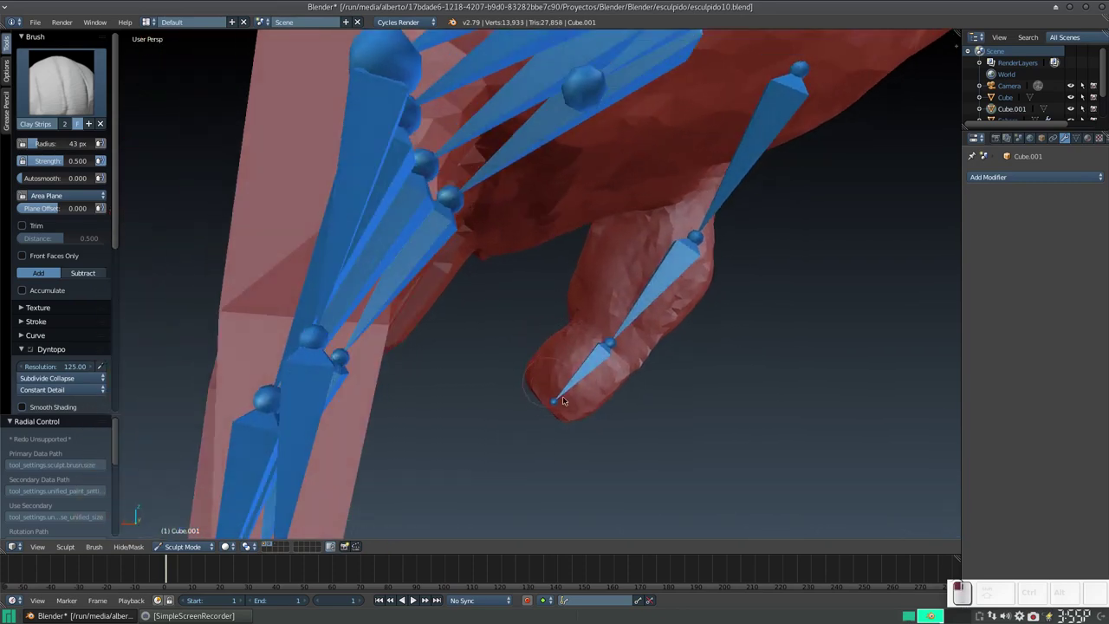
pyautogui.click(563, 336)
pyautogui.click(545, 332)
pyautogui.click(476, 373)
pyautogui.moveTo(565, 271); pyautogui.dragTo(570, 275)
pyautogui.moveTo(538, 306); pyautogui.dragTo(540, 272)
pyautogui.moveTo(531, 254); pyautogui.dragTo(535, 256)
pyautogui.moveTo(503, 251); pyautogui.dragTo(525, 241)
# Step: Add further clay to the fingertip from another angle so it wraps the bone end
pyautogui.middleClick(505, 260)
pyautogui.middleClick(388, 314)
pyautogui.moveTo(442, 298); pyautogui.dragTo(526, 277)
pyautogui.click(502, 274)
pyautogui.click(504, 259)
pyautogui.moveTo(491, 289); pyautogui.dragTo(580, 248)
pyautogui.rightClick(435, 328)
pyautogui.middleClick(581, 263)
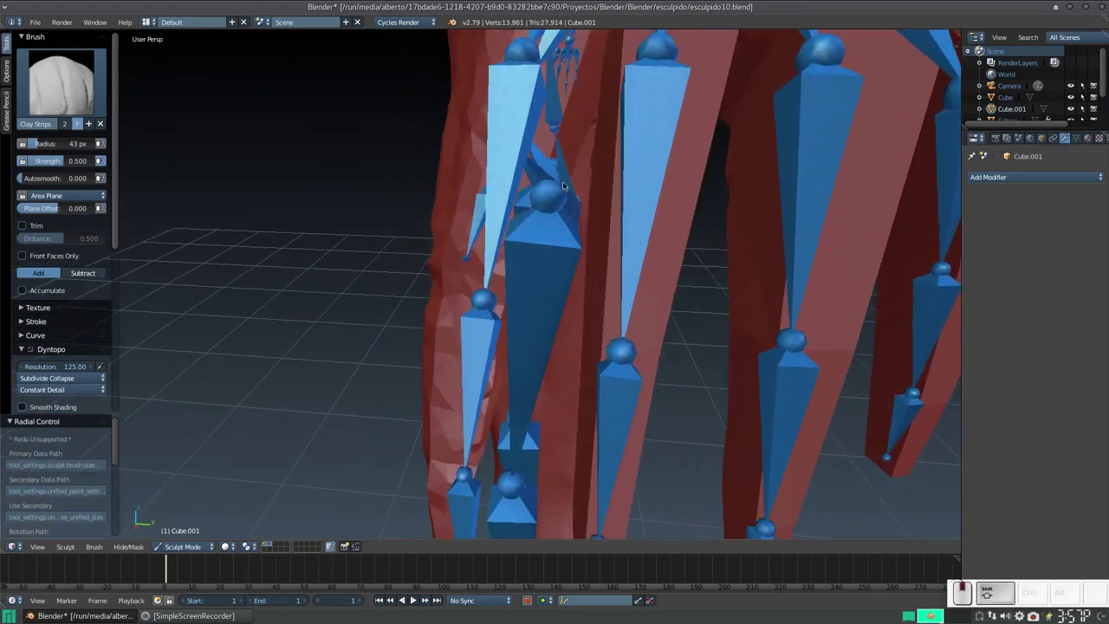
# Step: Add clay around the finger's middle joint and dab along the finger over the armature
pyautogui.middleClick(544, 249)
pyautogui.middleClick(505, 302)
pyautogui.moveTo(458, 290); pyautogui.dragTo(400, 249)
pyautogui.moveTo(390, 252); pyautogui.dragTo(377, 257)
pyautogui.moveTo(394, 259); pyautogui.dragTo(587, 191)
pyautogui.click(604, 219)
pyautogui.click(533, 238)
pyautogui.click(491, 239)
pyautogui.click(454, 239)
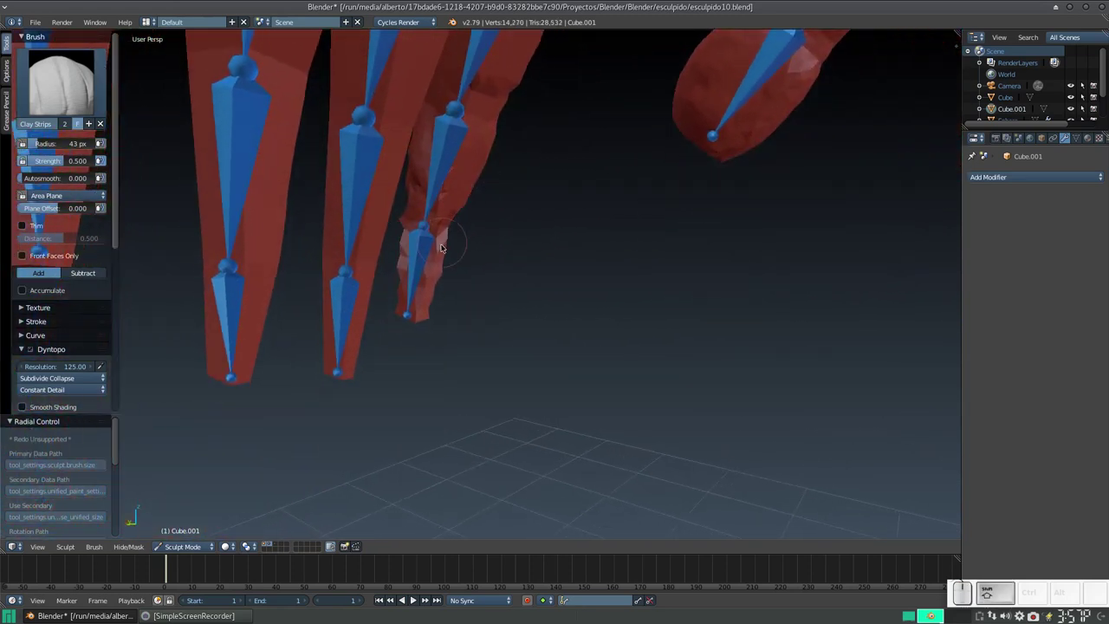
# Step: Enlarge the brush and thicken the finger around the joint with more clay dabs
pyautogui.press('KP_Add')
pyautogui.moveTo(356, 206); pyautogui.dragTo(324, 240)
pyautogui.middleClick(332, 240)
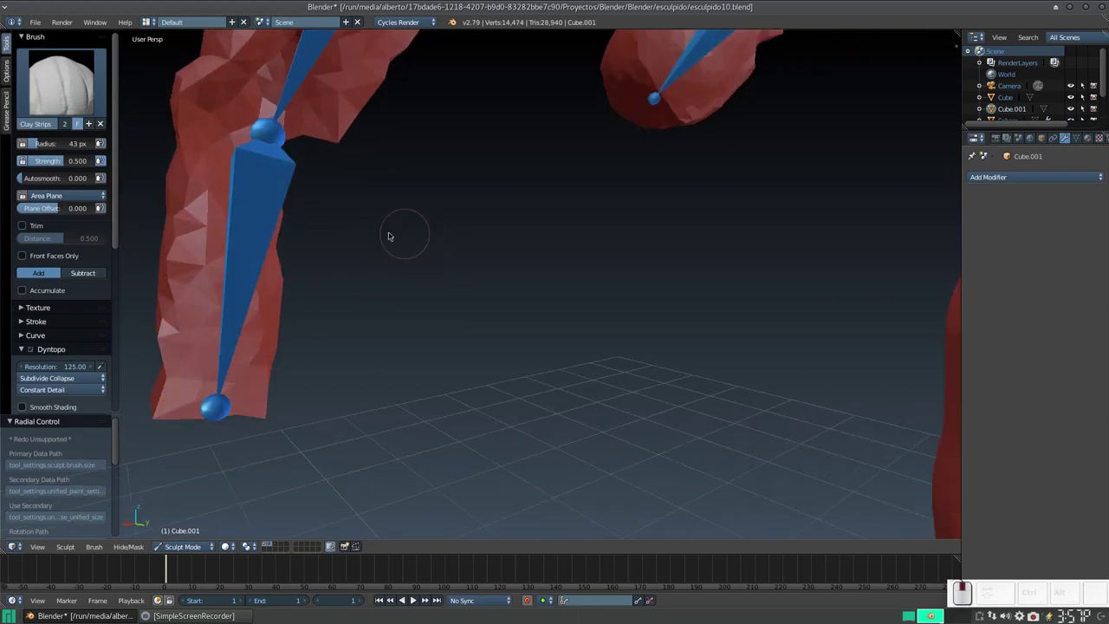
pyautogui.moveTo(229, 243); pyautogui.dragTo(224, 302)
pyautogui.press('f')
pyautogui.click(227, 303)
pyautogui.click(206, 270)
pyautogui.click(270, 250)
pyautogui.click(264, 207)
pyautogui.click(413, 194)
# Step: Build the finger segment out around its joint with strokes from a new angle
pyautogui.moveTo(507, 172); pyautogui.dragTo(508, 189)
pyautogui.middleClick(494, 178)
pyautogui.middleClick(433, 185)
pyautogui.moveTo(392, 191); pyautogui.dragTo(384, 131)
pyautogui.moveTo(373, 111); pyautogui.dragTo(372, 165)
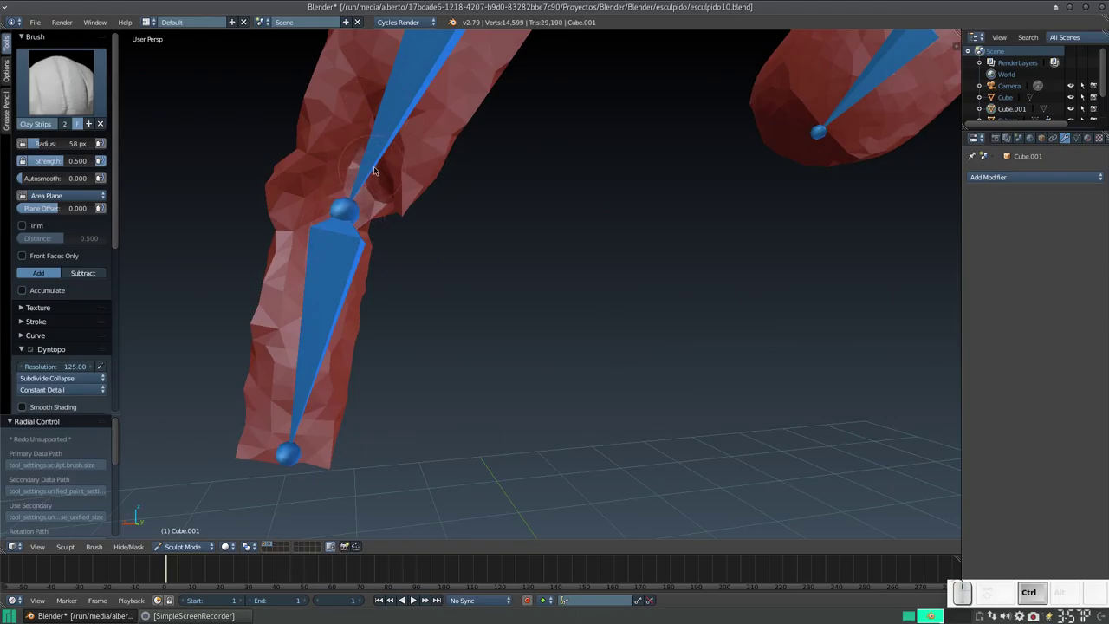
pyautogui.press('Tab')
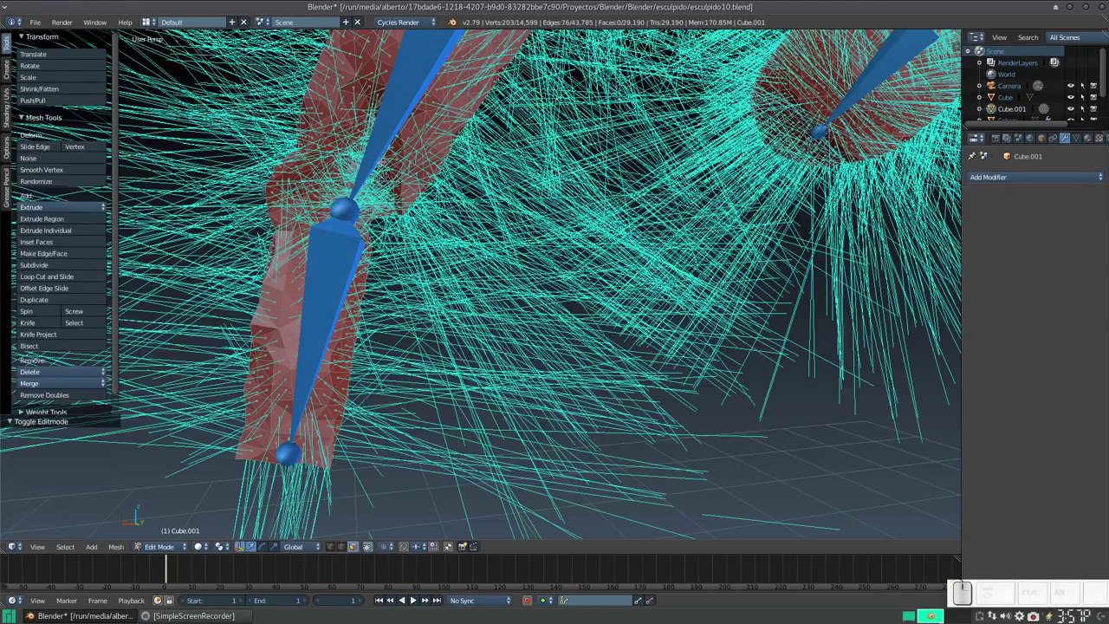
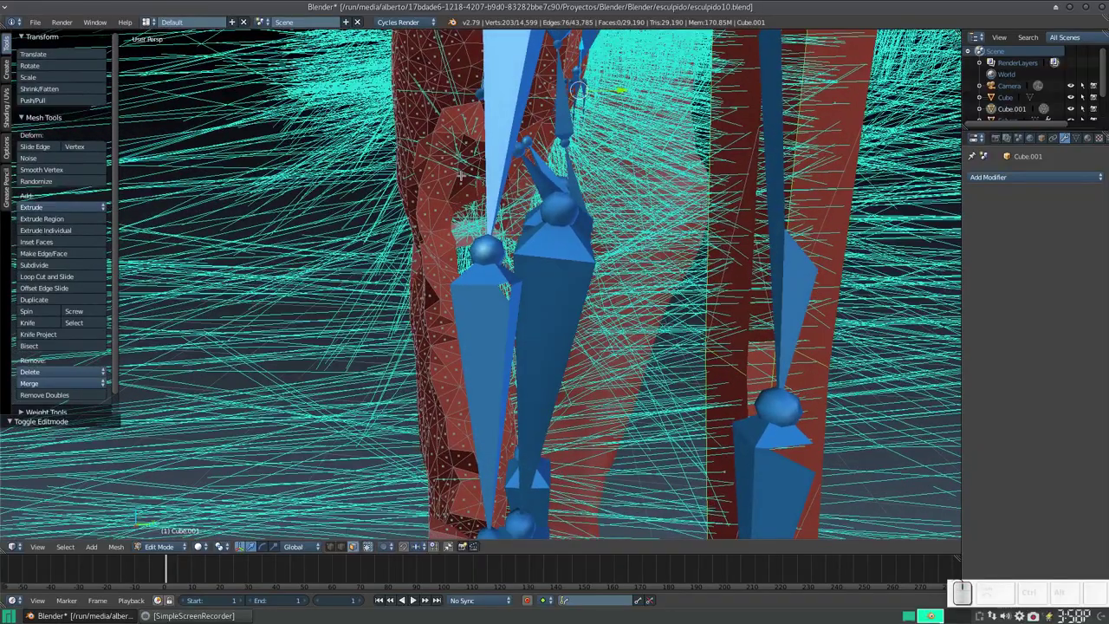
pyautogui.press('g')
pyautogui.press('Escape')
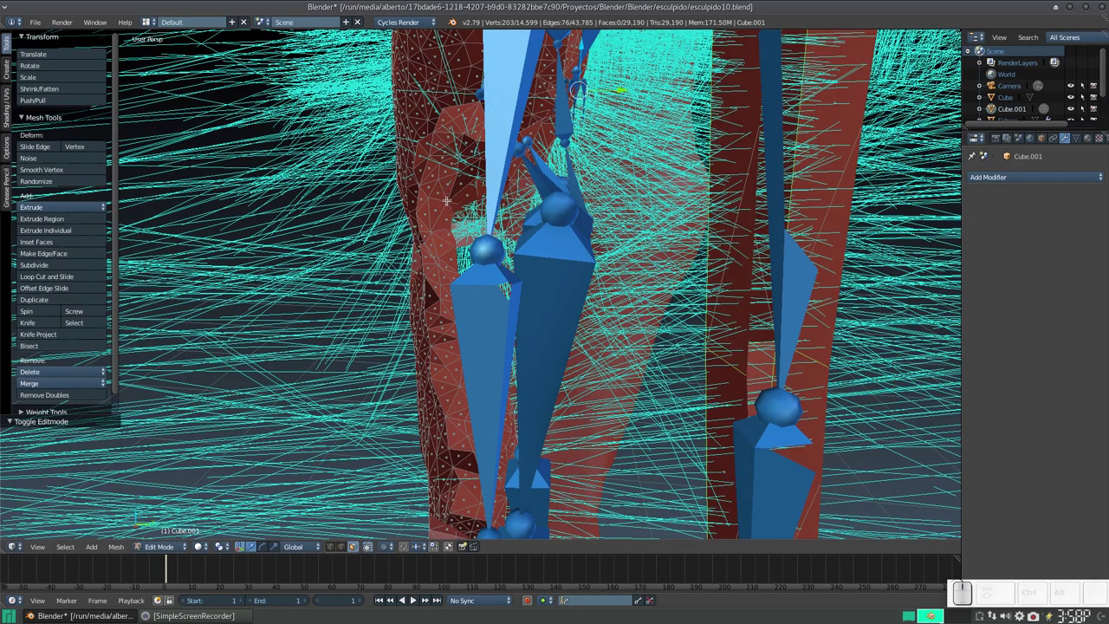
pyautogui.click(174, 544)
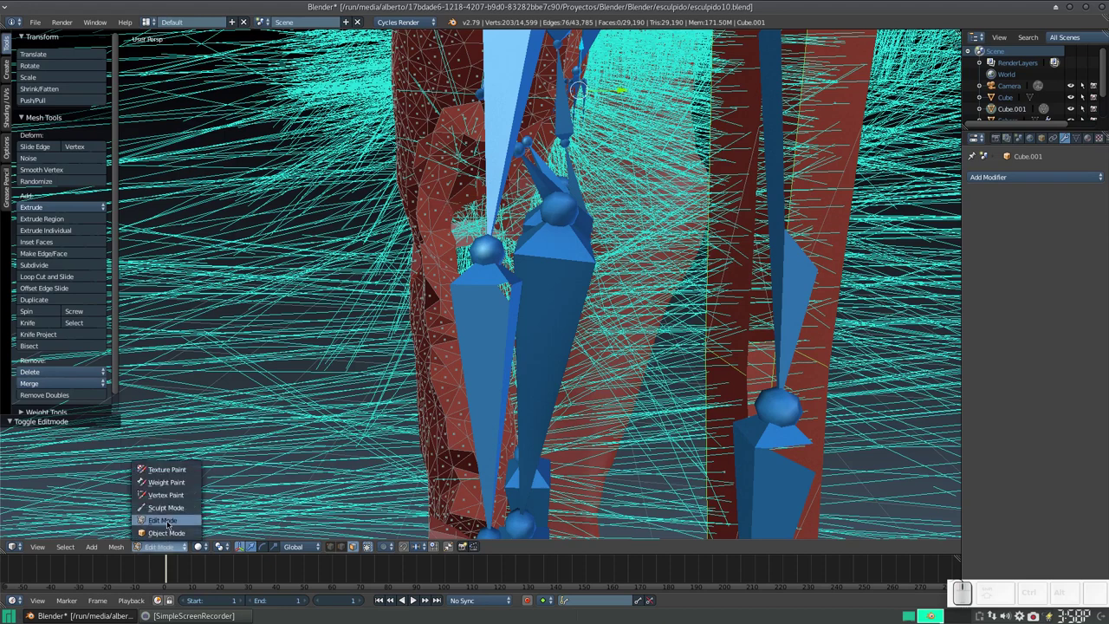
pyautogui.click(173, 505)
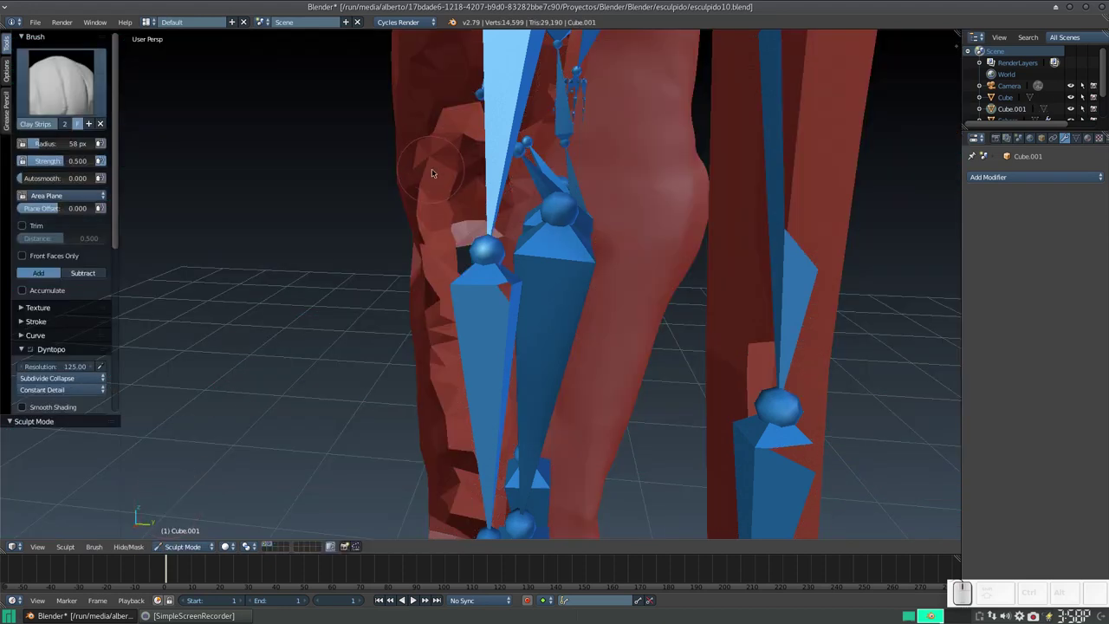
# Step: Dab and stroke Clay Strips along a finger so it covers more of its bones
pyautogui.press('g')
pyautogui.moveTo(446, 149); pyautogui.dragTo(467, 123)
pyautogui.click(451, 117)
pyautogui.click(419, 153)
pyautogui.click(432, 184)
pyautogui.click(432, 199)
pyautogui.click(436, 221)
pyautogui.moveTo(441, 237); pyautogui.dragTo(460, 305)
pyautogui.click(454, 295)
# Step: Add clay across the fingers and check them from numpad side views
pyautogui.moveTo(437, 241); pyautogui.dragTo(499, 195)
pyautogui.moveTo(499, 197); pyautogui.dragTo(377, 178)
pyautogui.click(404, 188)
pyautogui.click(472, 161)
pyautogui.press('4')
pyautogui.press('3')
pyautogui.moveTo(454, 160); pyautogui.dragTo(451, 186)
# Step: Fill out the finger segment around its bones with longer strokes from other angles
pyautogui.middleClick(441, 186)
pyautogui.moveTo(440, 202); pyautogui.dragTo(434, 152)
pyautogui.moveTo(457, 157); pyautogui.dragTo(420, 304)
pyautogui.moveTo(467, 165); pyautogui.dragTo(337, 316)
pyautogui.click(419, 304)
pyautogui.press('KP_Subtract')
pyautogui.middleClick(457, 296)
pyautogui.moveTo(483, 291); pyautogui.dragTo(507, 307)
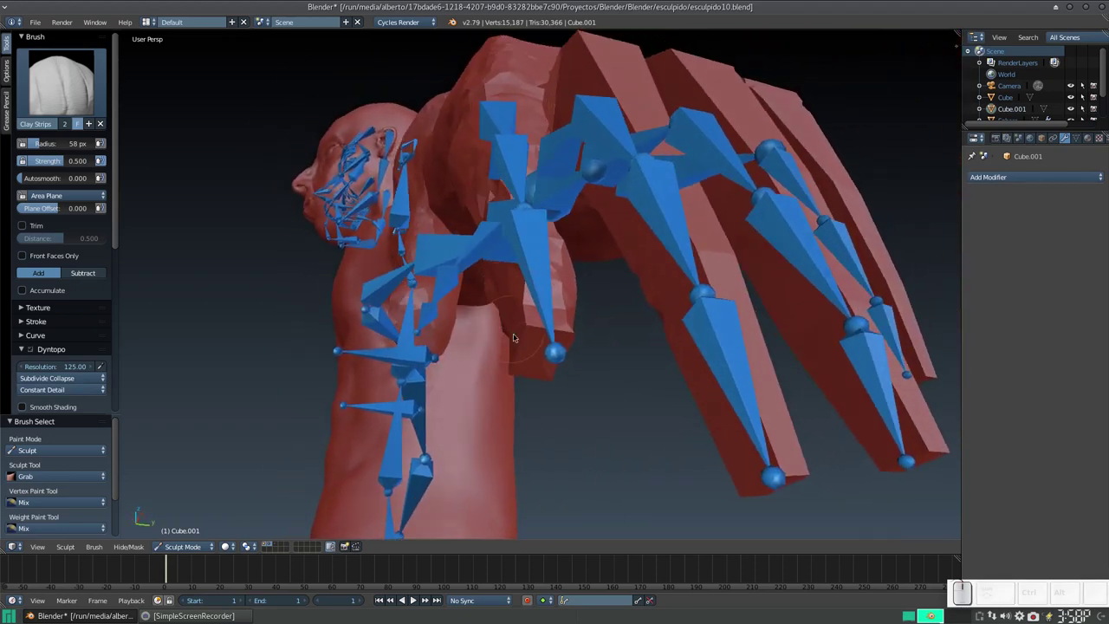
# Step: Resize the Clay Strips brush and lay clay strokes over the finger's knuckle joint
pyautogui.press('f')
pyautogui.click(501, 354)
pyautogui.moveTo(574, 330); pyautogui.dragTo(503, 308)
pyautogui.middleClick(503, 308)
pyautogui.middleClick(550, 318)
pyautogui.middleClick(470, 376)
pyautogui.moveTo(469, 379); pyautogui.dragTo(475, 359)
pyautogui.moveTo(475, 359); pyautogui.dragTo(453, 267)
pyautogui.middleClick(436, 264)
pyautogui.middleClick(412, 184)
pyautogui.click(473, 229)
# Step: Shrink the brush and build finer clay strokes from the knuckle down along the finger
pyautogui.press('shift+f')
pyautogui.click(490, 237)
pyautogui.click(497, 157)
pyautogui.moveTo(494, 164); pyautogui.dragTo(476, 160)
pyautogui.moveTo(496, 157); pyautogui.dragTo(476, 160)
pyautogui.moveTo(504, 179); pyautogui.dragTo(458, 245)
pyautogui.moveTo(503, 179); pyautogui.dragTo(445, 260)
pyautogui.moveTo(468, 260); pyautogui.dragTo(477, 271)
pyautogui.moveTo(475, 271); pyautogui.dragTo(551, 328)
pyautogui.middleClick(537, 328)
pyautogui.moveTo(503, 271); pyautogui.dragTo(476, 366)
pyautogui.click(493, 286)
# Step: Round off the knuckle with clay from several angles toward the finger tip
pyautogui.middleClick(485, 306)
pyautogui.moveTo(478, 265); pyautogui.dragTo(450, 322)
pyautogui.middleClick(450, 322)
pyautogui.middleClick(410, 318)
pyautogui.middleClick(497, 299)
pyautogui.moveTo(485, 260); pyautogui.dragTo(532, 345)
pyautogui.middleClick(515, 360)
pyautogui.middleClick(501, 334)
pyautogui.click(628, 327)
pyautogui.moveTo(511, 315); pyautogui.dragTo(469, 273)
pyautogui.middleClick(477, 291)
pyautogui.moveTo(453, 320); pyautogui.dragTo(383, 307)
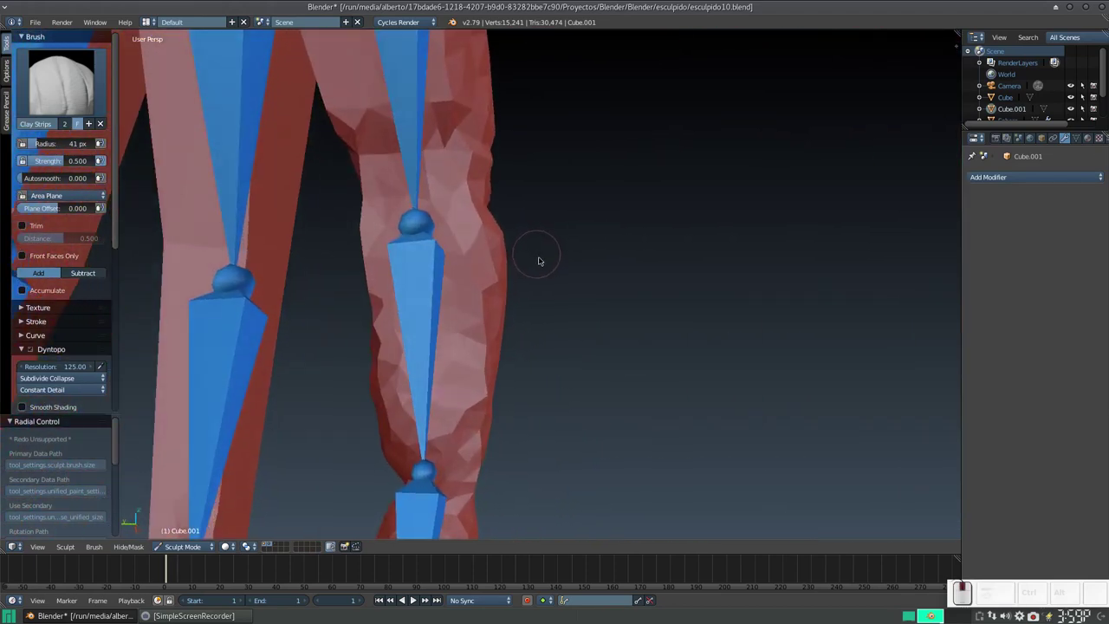
# Step: Add Clay Strips strokes along a finger to cover its bones
pyautogui.moveTo(403, 216); pyautogui.dragTo(492, 295)
pyautogui.middleClick(487, 301)
pyautogui.middleClick(471, 270)
pyautogui.moveTo(541, 270); pyautogui.dragTo(512, 252)
pyautogui.moveTo(513, 261); pyautogui.dragTo(441, 247)
pyautogui.click(443, 229)
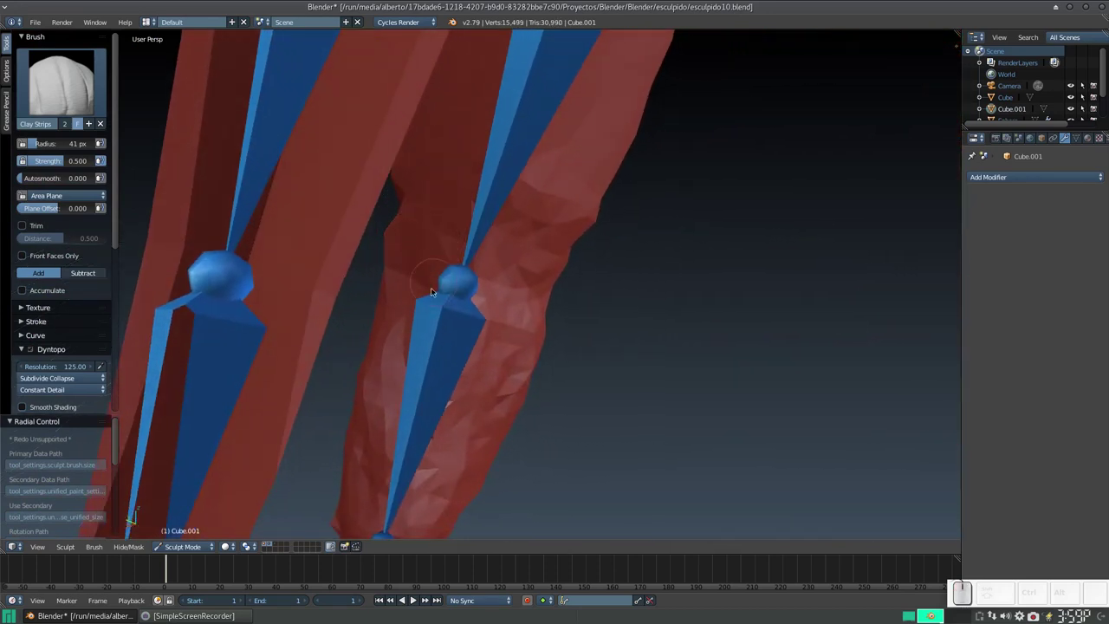
pyautogui.moveTo(436, 281); pyautogui.dragTo(383, 194)
pyautogui.middleClick(382, 194)
pyautogui.click(591, 253)
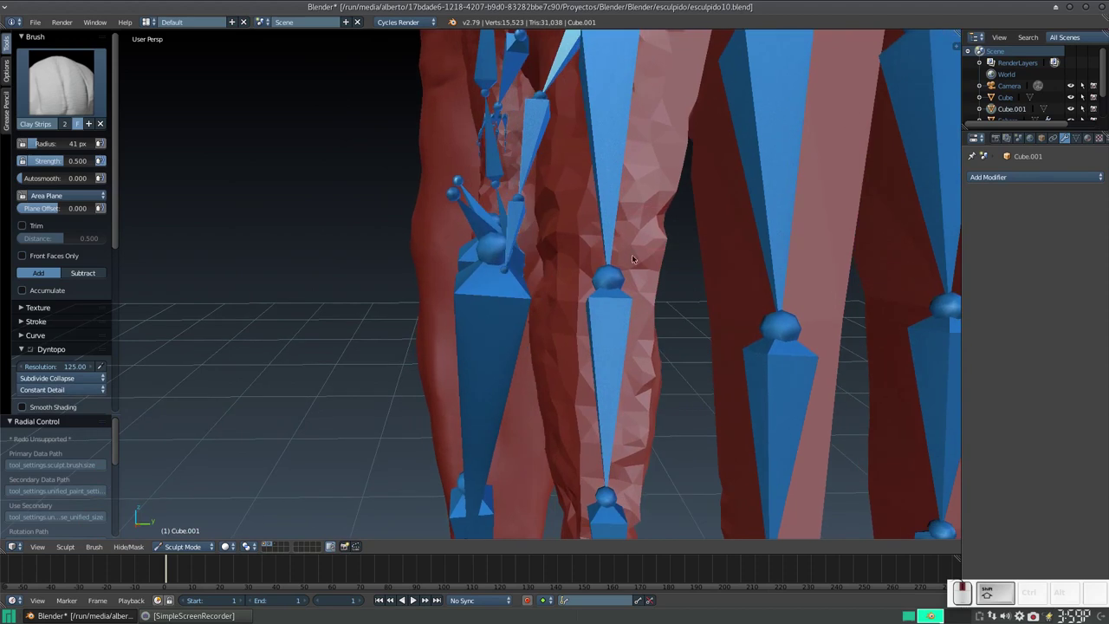
# Step: Zoom out, dab clay on the finger's side, then zoom back in and stroke along it
pyautogui.press('KP_Subtract')
pyautogui.moveTo(602, 288); pyautogui.dragTo(586, 293)
pyautogui.click(595, 295)
pyautogui.click(536, 332)
pyautogui.press('KP_Add')
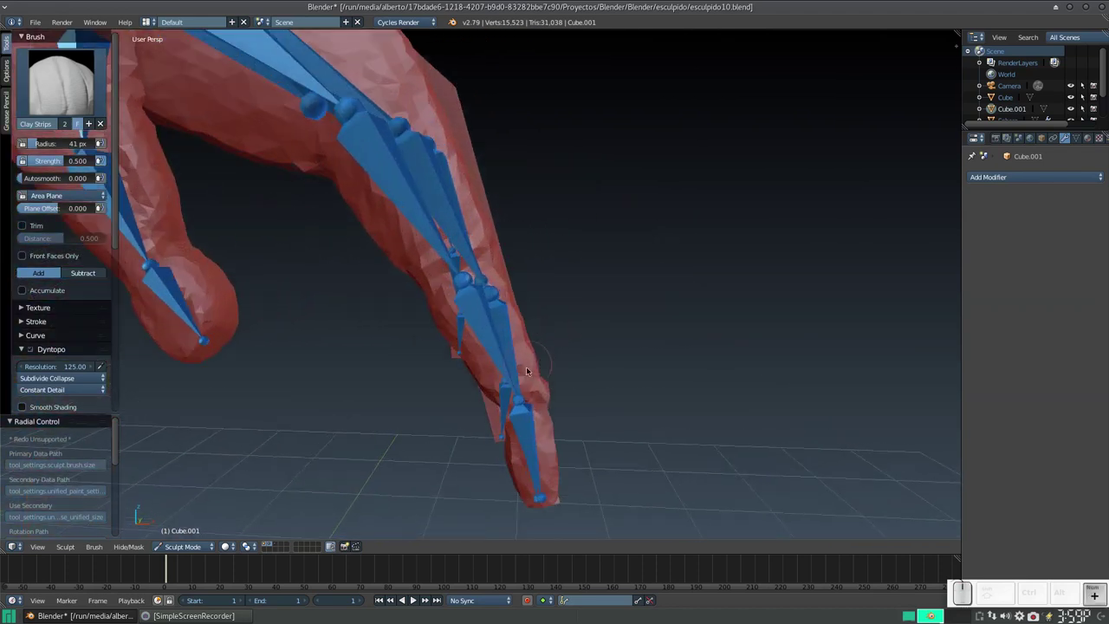
pyautogui.middleClick(502, 378)
pyautogui.moveTo(552, 328); pyautogui.dragTo(475, 328)
pyautogui.middleClick(520, 318)
pyautogui.middleClick(466, 358)
pyautogui.middleClick(391, 326)
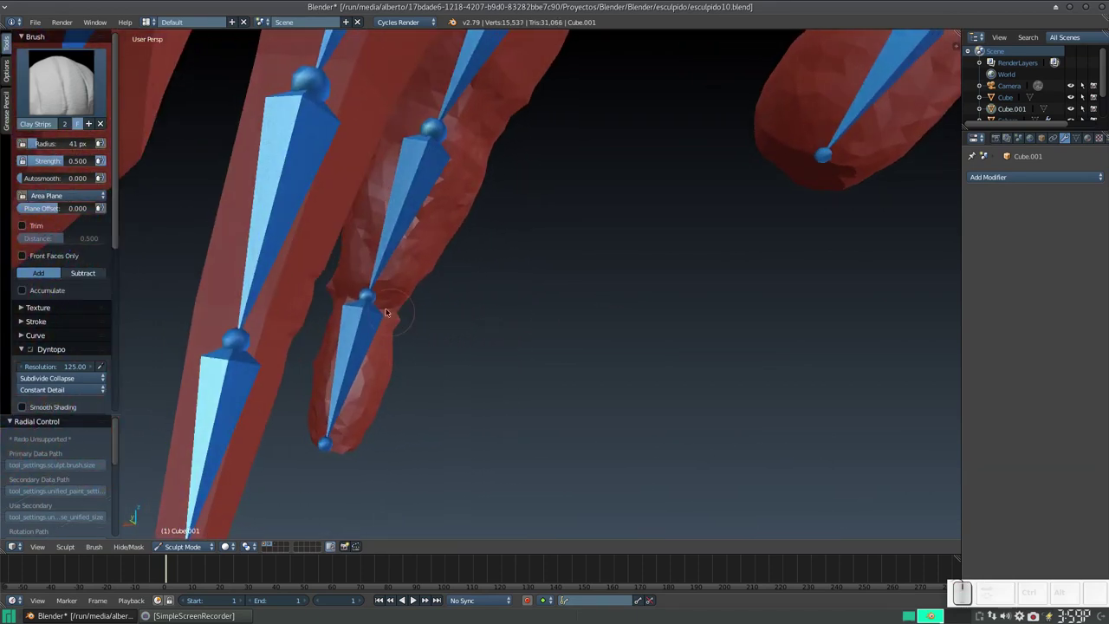
# Step: Dab clay onto the finger joints from the other side of the hand
pyautogui.moveTo(342, 280); pyautogui.dragTo(379, 278)
pyautogui.middleClick(352, 276)
pyautogui.click(368, 327)
pyautogui.click(363, 215)
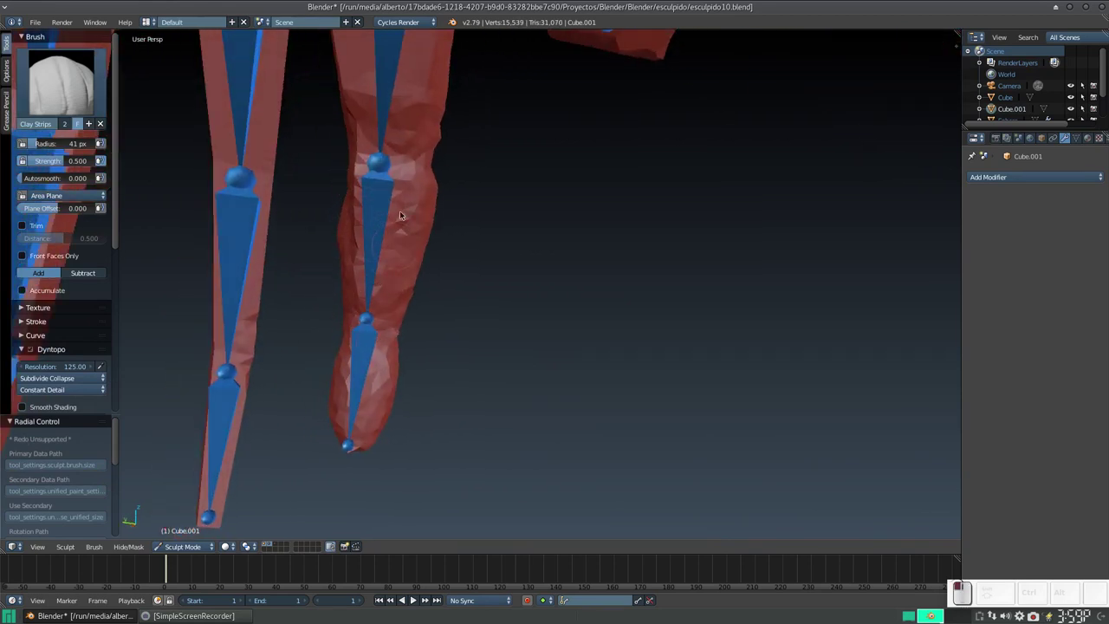
pyautogui.middleClick(380, 203)
pyautogui.click(429, 290)
pyautogui.click(423, 265)
pyautogui.middleClick(398, 218)
# Step: Fill out the finger tip and upper segment with clay strokes
pyautogui.moveTo(439, 135); pyautogui.dragTo(433, 126)
pyautogui.moveTo(436, 116); pyautogui.dragTo(485, 118)
pyautogui.moveTo(482, 141); pyautogui.dragTo(414, 168)
pyautogui.click(412, 164)
pyautogui.middleClick(422, 195)
pyautogui.click(428, 200)
pyautogui.moveTo(458, 202); pyautogui.dragTo(563, 221)
pyautogui.middleClick(570, 229)
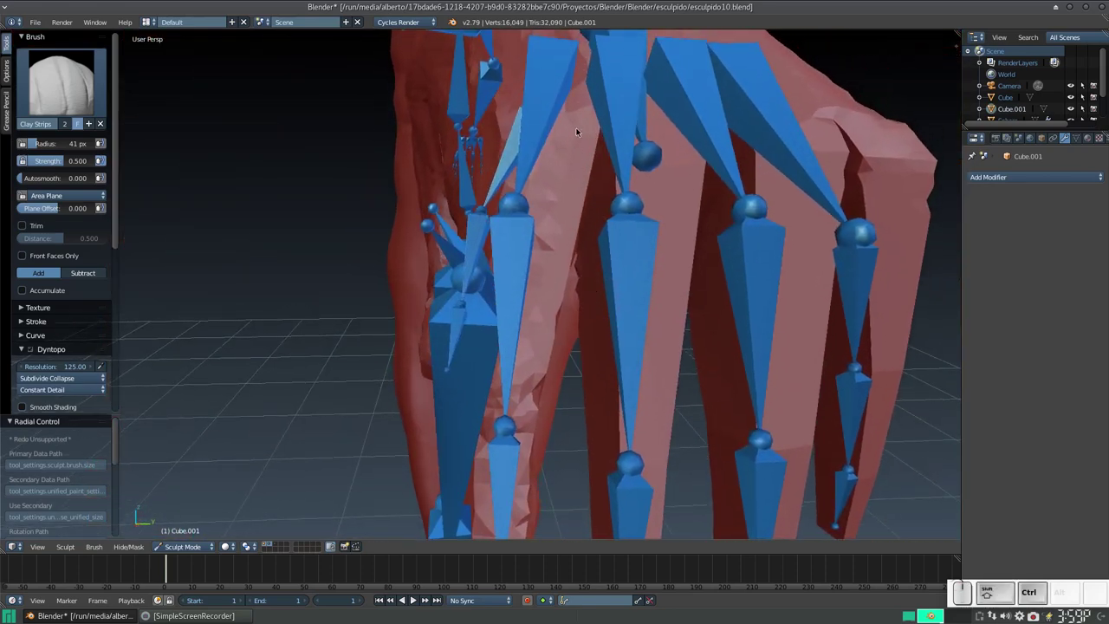
pyautogui.middleClick(570, 175)
pyautogui.middleClick(564, 211)
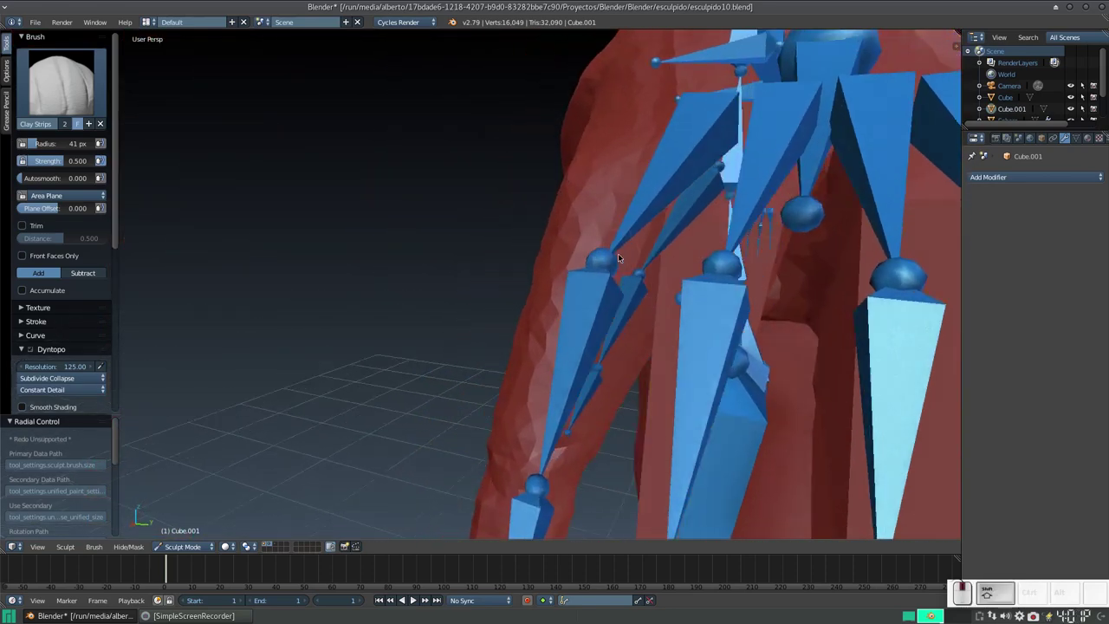
# Step: Start covering the thumb bones with clay along its length
pyautogui.moveTo(658, 186); pyautogui.dragTo(641, 187)
pyautogui.middleClick(633, 196)
pyautogui.moveTo(586, 141); pyautogui.dragTo(560, 120)
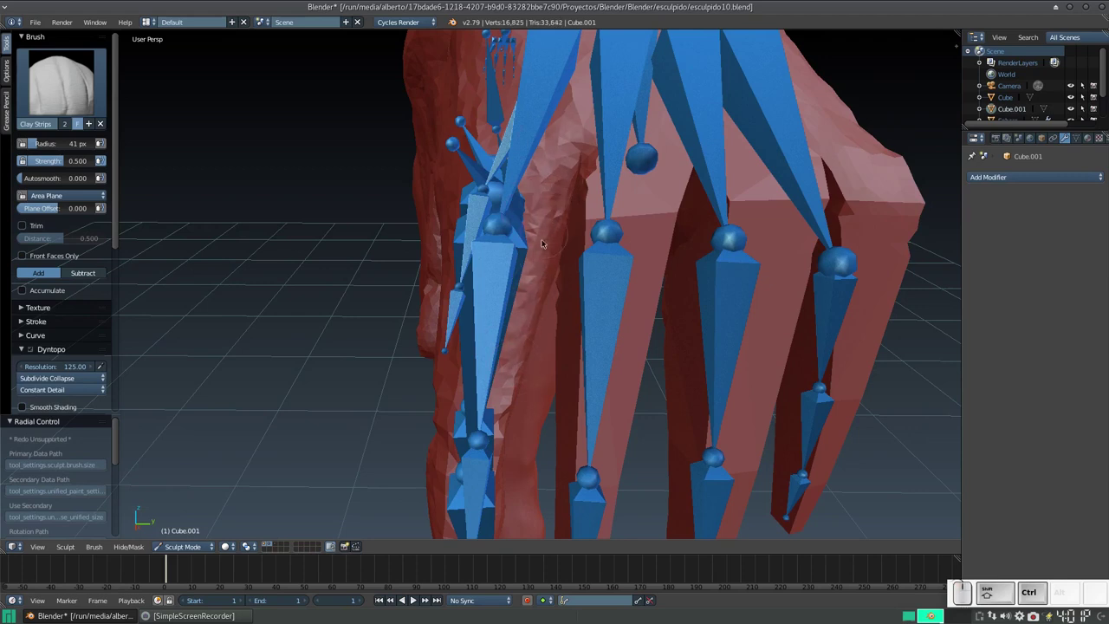
pyautogui.click(264, 542)
pyautogui.middleClick(482, 333)
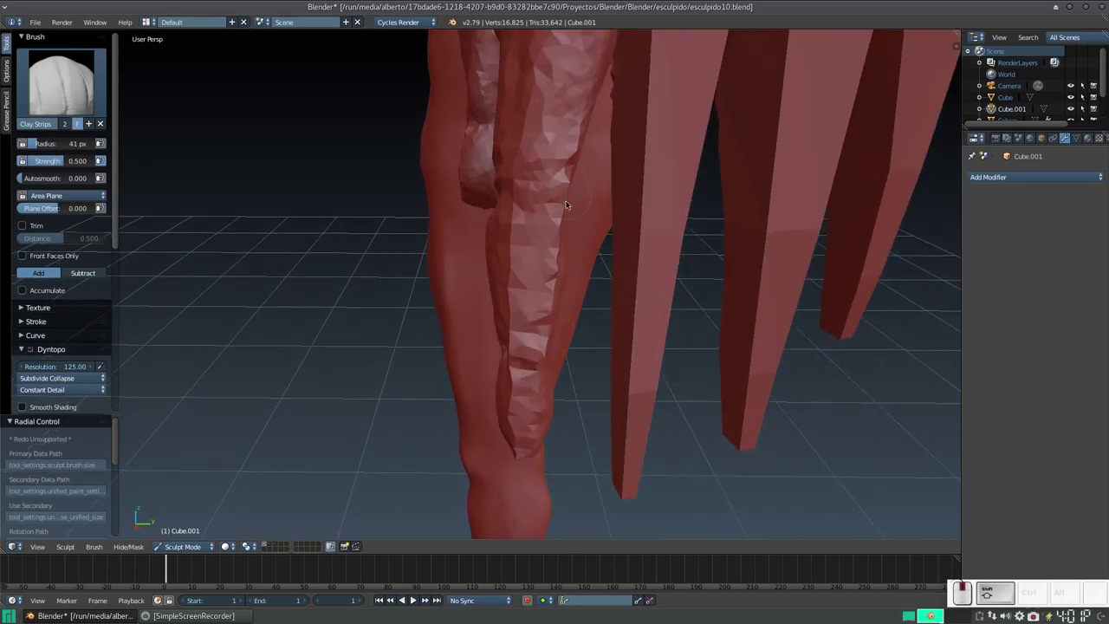
pyautogui.middleClick(536, 179)
pyautogui.moveTo(602, 228); pyautogui.dragTo(624, 234)
pyautogui.moveTo(621, 227); pyautogui.dragTo(588, 202)
pyautogui.middleClick(602, 211)
pyautogui.middleClick(605, 221)
pyautogui.middleClick(594, 212)
pyautogui.middleClick(572, 233)
# Step: Add longer clay strokes to round out the thumb's body
pyautogui.moveTo(584, 242); pyautogui.dragTo(587, 219)
pyautogui.moveTo(634, 178); pyautogui.dragTo(531, 357)
pyautogui.middleClick(531, 349)
pyautogui.middleClick(567, 309)
pyautogui.moveTo(524, 271); pyautogui.dragTo(550, 256)
pyautogui.middleClick(553, 235)
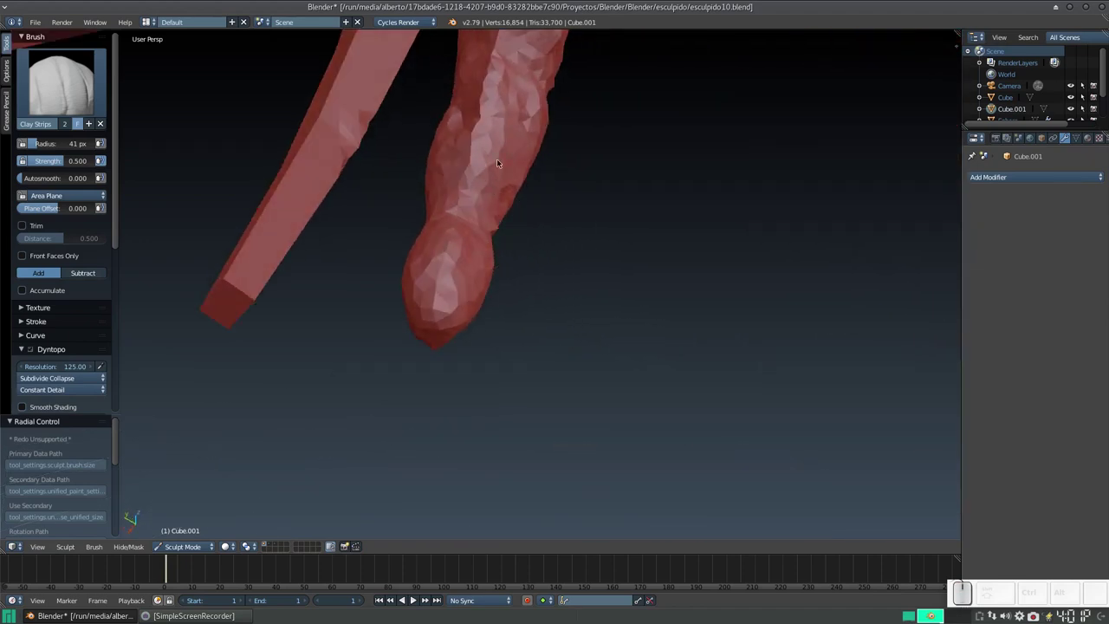
pyautogui.middleClick(500, 189)
# Step: Dab clay onto the thumb tip and finish with a stroke along the neighbouring finger
pyautogui.click(491, 178)
pyautogui.middleClick(445, 249)
pyautogui.middleClick(602, 255)
pyautogui.middleClick(610, 291)
pyautogui.middleClick(628, 332)
pyautogui.click(270, 543)
pyautogui.doubleClick(273, 540)
pyautogui.middleClick(452, 284)
pyautogui.middleClick(466, 297)
pyautogui.moveTo(473, 324); pyautogui.dragTo(462, 318)
pyautogui.middleClick(449, 312)
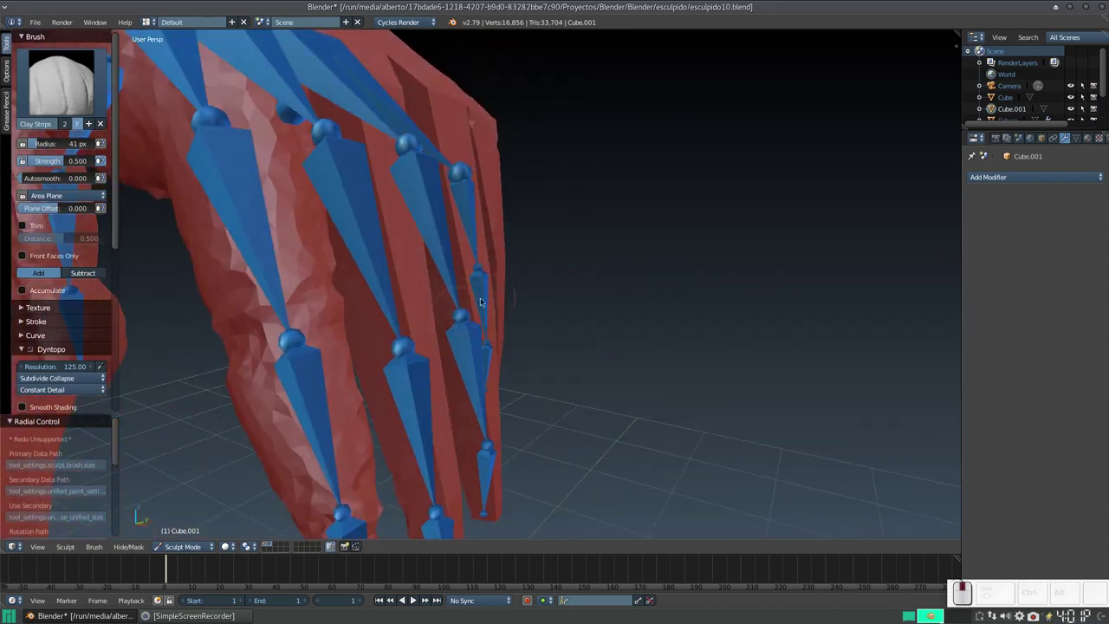
# Step: Thicken a finger with Clay Strips strokes along its joints
pyautogui.moveTo(399, 346); pyautogui.dragTo(417, 362)
pyautogui.middleClick(428, 382)
pyautogui.moveTo(432, 388); pyautogui.dragTo(453, 329)
pyautogui.middleClick(426, 344)
pyautogui.middleClick(385, 375)
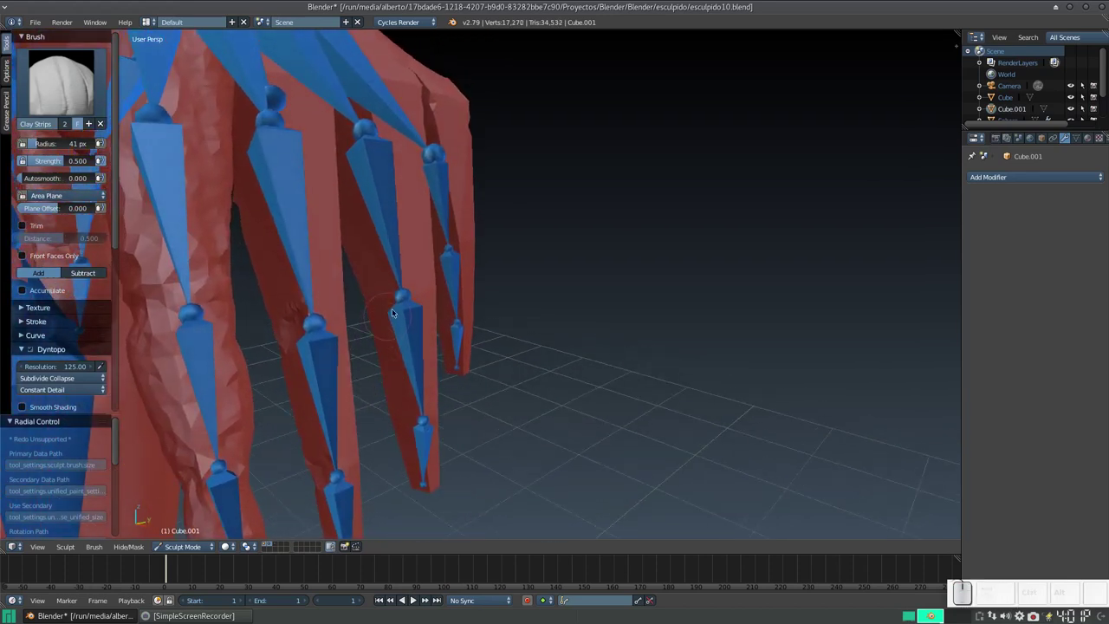
pyautogui.moveTo(389, 292); pyautogui.dragTo(416, 432)
pyautogui.moveTo(405, 439); pyautogui.dragTo(434, 344)
pyautogui.middleClick(432, 373)
# Step: Zoom in and add more clay strokes and dabs over the finger bones
pyautogui.press('KP_Add')
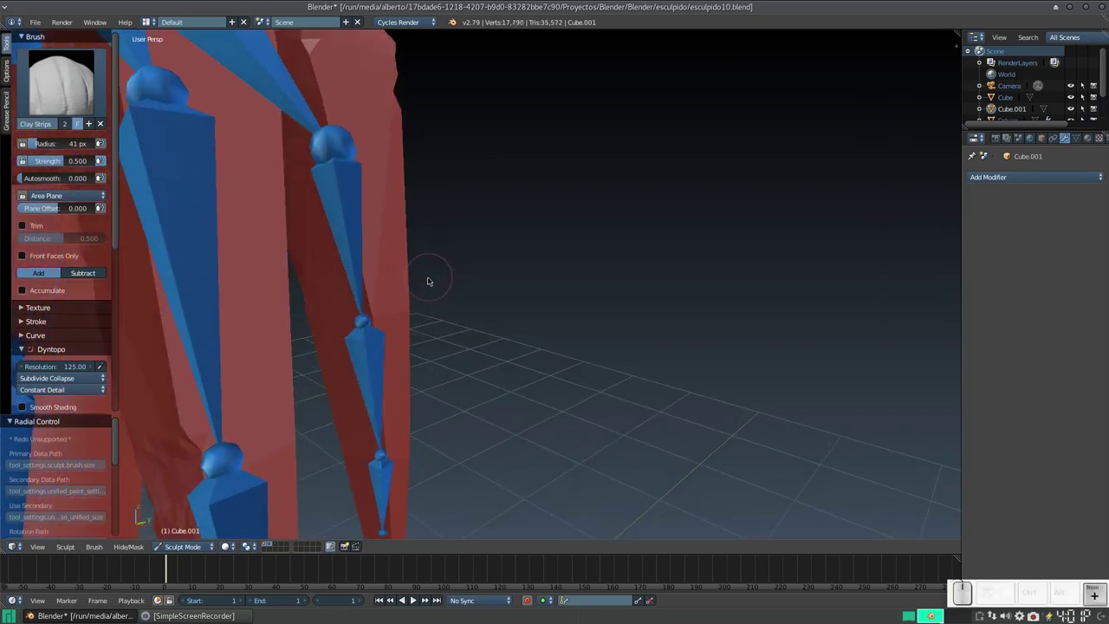
pyautogui.moveTo(350, 312); pyautogui.dragTo(381, 465)
pyautogui.moveTo(348, 454); pyautogui.dragTo(331, 326)
pyautogui.click(318, 316)
pyautogui.click(350, 436)
pyautogui.middleClick(389, 444)
pyautogui.middleClick(414, 366)
# Step: Hide the armature to review the bare sculpted hand and stroke the back of the hand
pyautogui.press('shift+KP_Subtract')
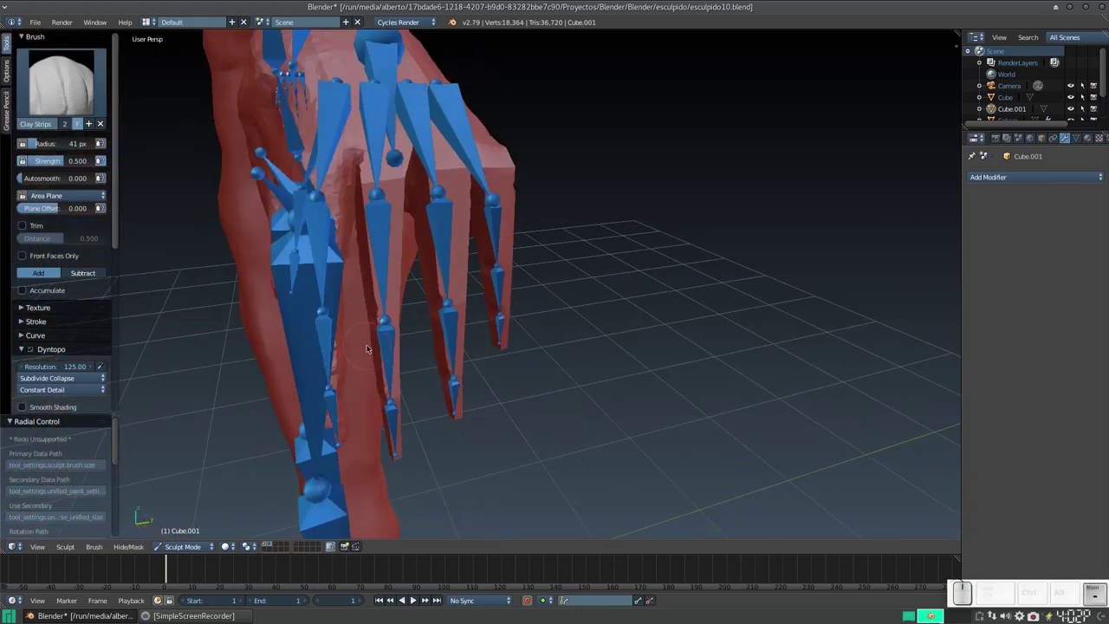
pyautogui.click(263, 544)
pyautogui.click(386, 307)
pyautogui.click(409, 270)
pyautogui.click(481, 331)
pyautogui.moveTo(506, 298); pyautogui.dragTo(498, 271)
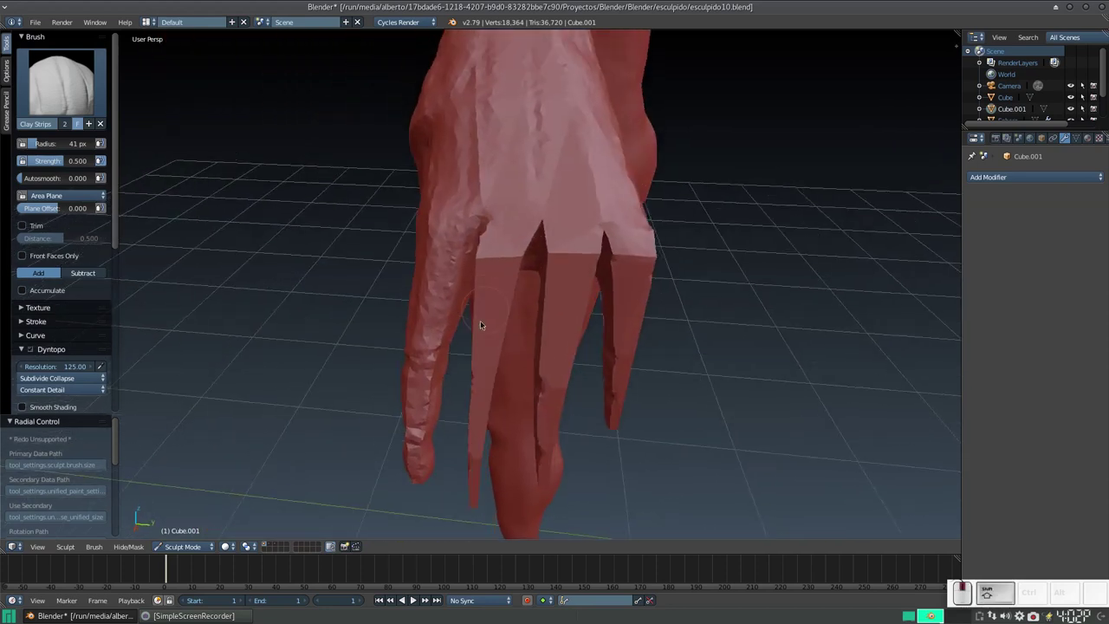
# Step: Zoom in and dab clay onto the knuckle area between the finger bases
pyautogui.press('KP_Add')
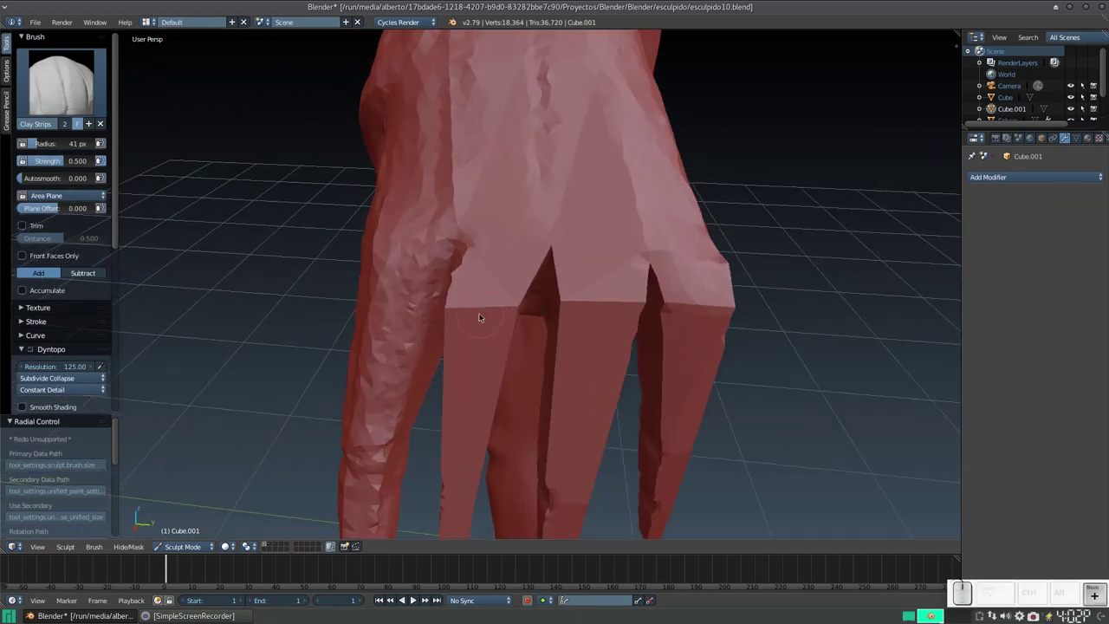
pyautogui.middleClick(494, 301)
pyautogui.middleClick(433, 281)
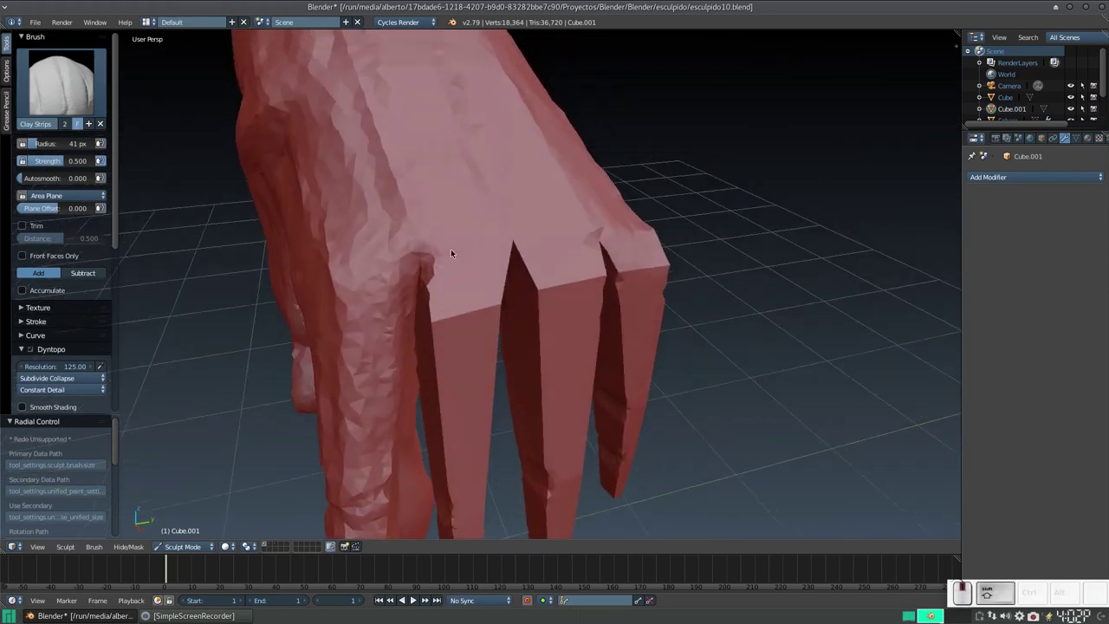
pyautogui.moveTo(434, 280); pyautogui.dragTo(422, 303)
pyautogui.middleClick(409, 296)
pyautogui.click(443, 314)
pyautogui.click(493, 264)
pyautogui.click(498, 353)
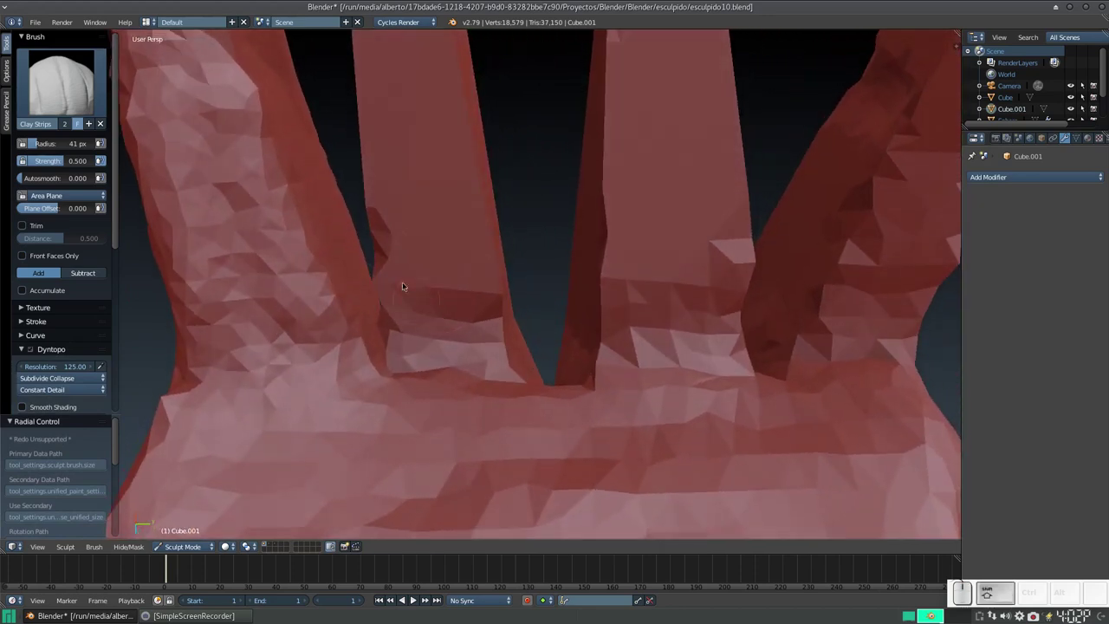
pyautogui.click(398, 240)
# Step: Build up clay where the fingers meet the hand and turn the view back to the hand's back
pyautogui.moveTo(436, 146); pyautogui.dragTo(530, 296)
pyautogui.middleClick(525, 310)
pyautogui.press('KP_Subtract')
pyautogui.middleClick(528, 305)
pyautogui.middleClick(487, 316)
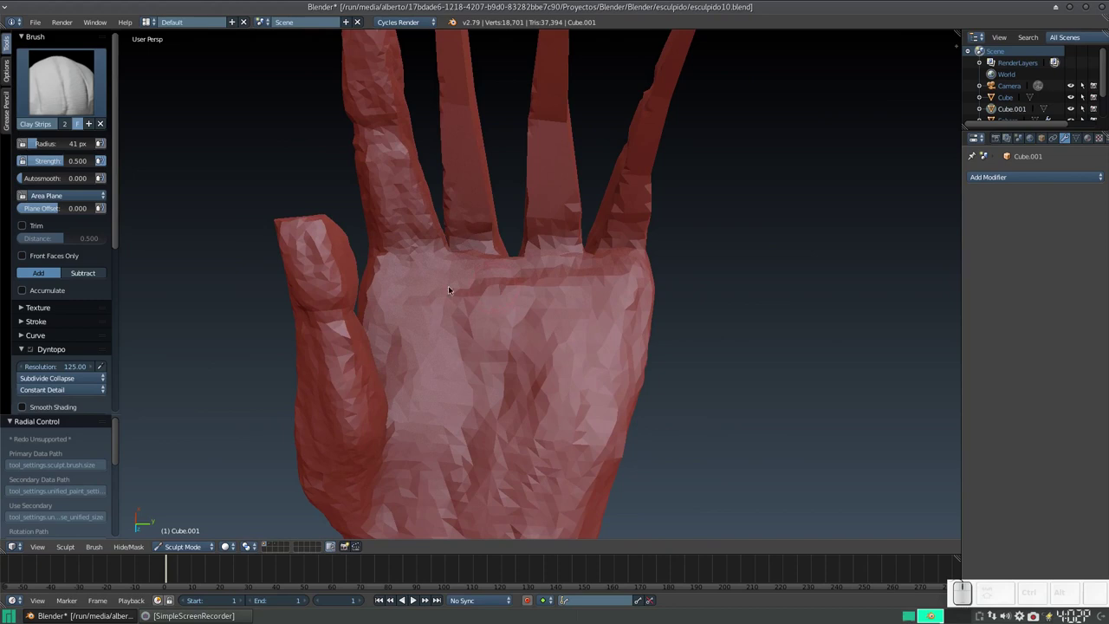
# Step: Enlarge the Clay Strips brush, raise its strength and press a first pass of clay onto the back of the hand
pyautogui.press('f')
pyautogui.click(416, 310)
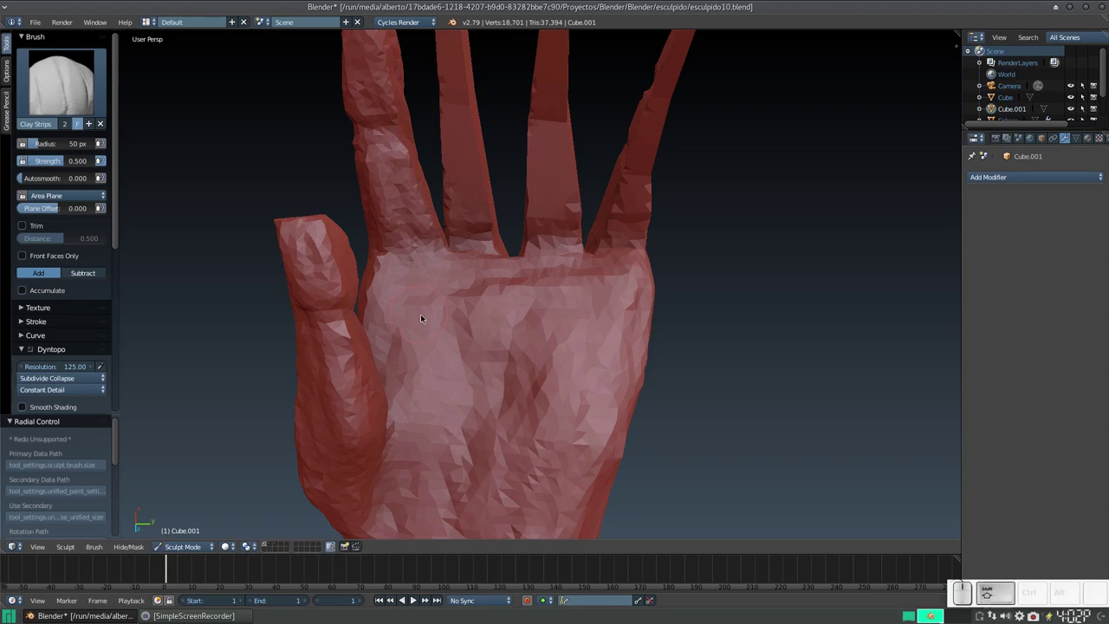
pyautogui.press('shift+f')
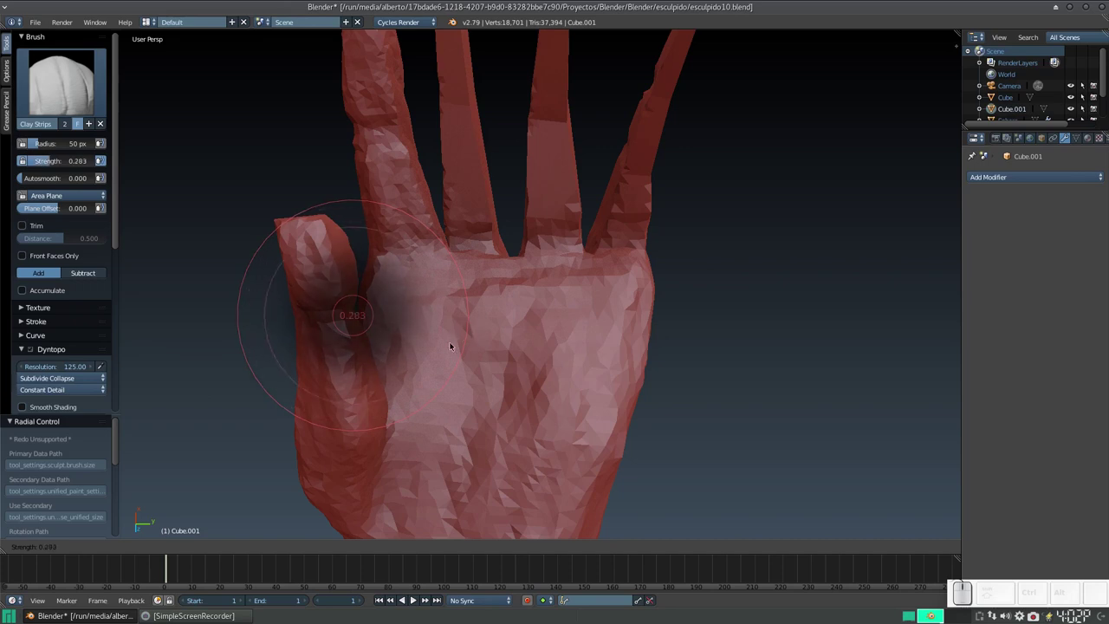
pyautogui.click(388, 331)
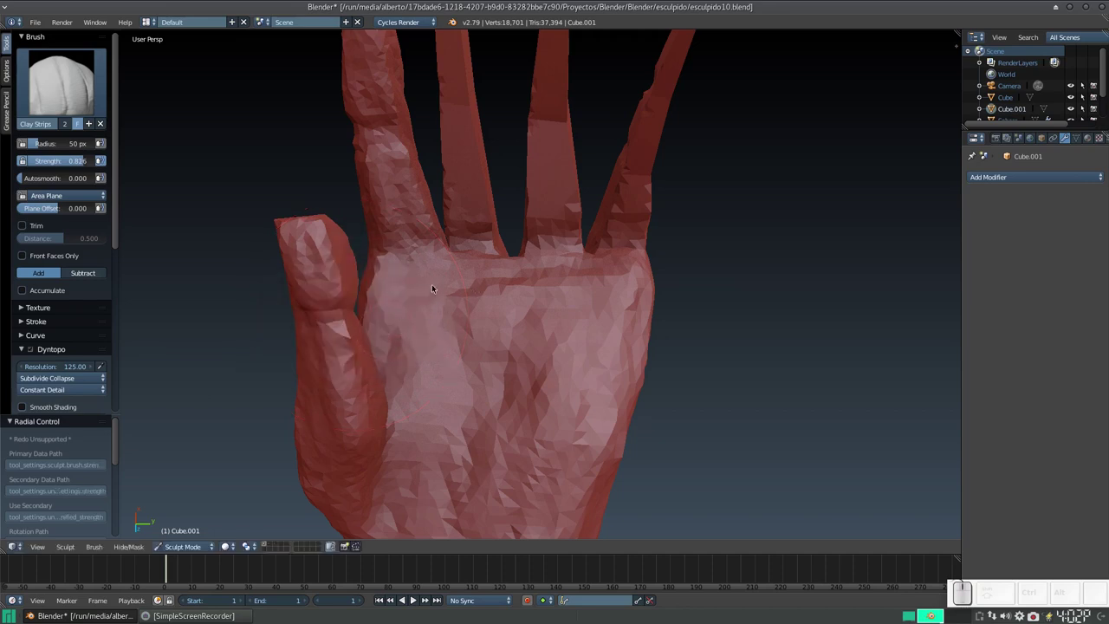
pyautogui.middleClick(421, 290)
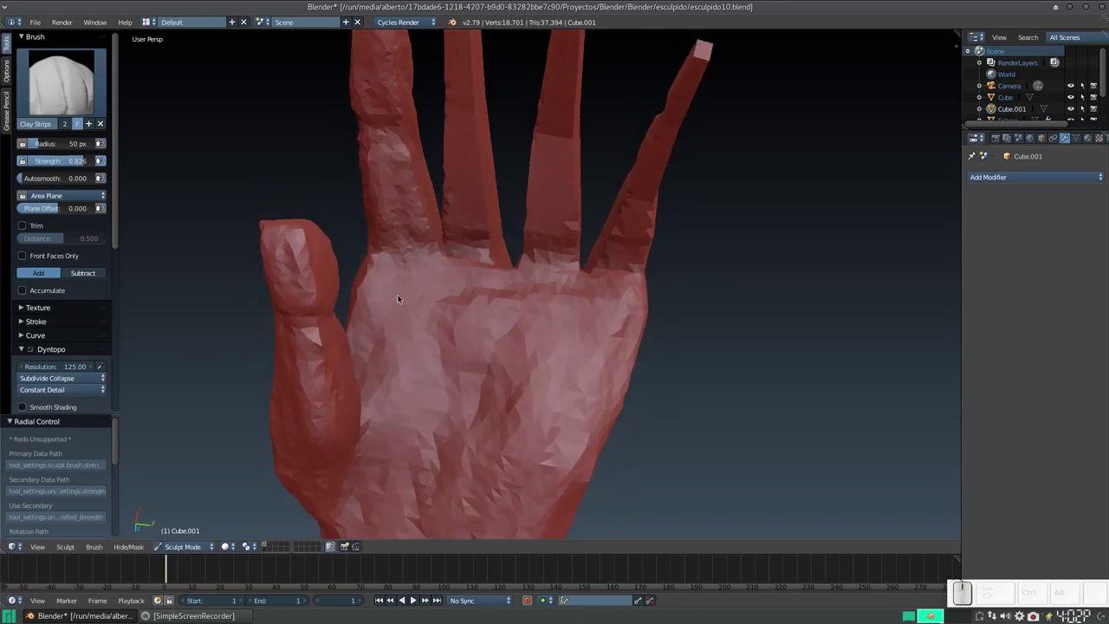
# Step: Raise four round knuckle bumps below the fingers and a crease ridge beneath the row
pyautogui.moveTo(399, 292); pyautogui.dragTo(475, 279)
pyautogui.moveTo(473, 270); pyautogui.dragTo(546, 287)
pyautogui.moveTo(540, 289); pyautogui.dragTo(606, 299)
pyautogui.click(610, 301)
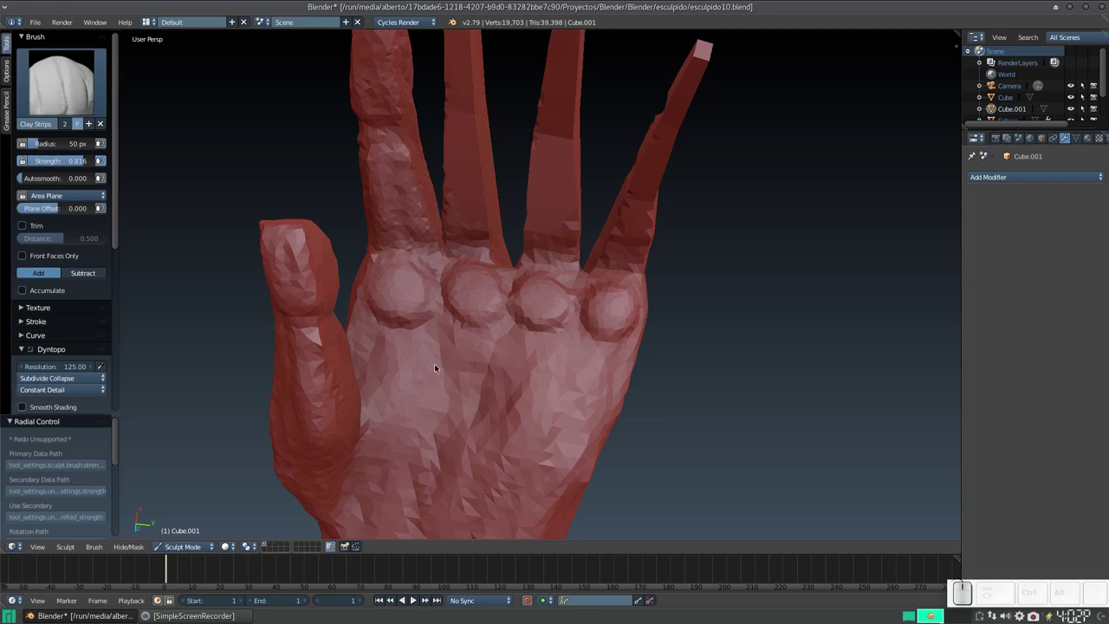
pyautogui.press('f')
pyautogui.click(432, 366)
pyautogui.click(421, 318)
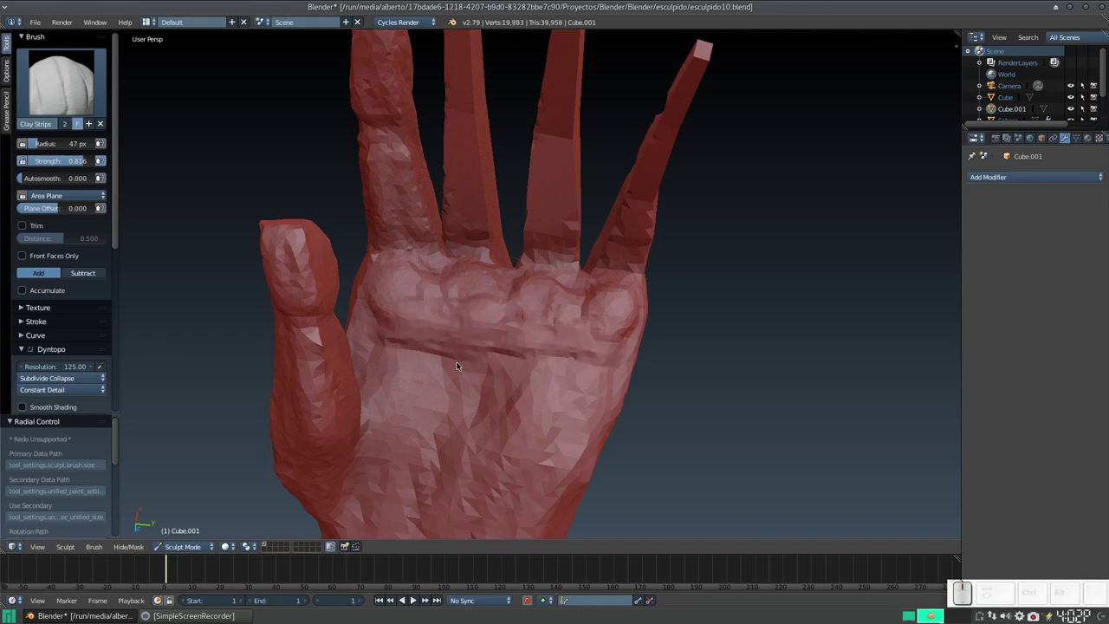
# Step: Turn the hand to the palm side and build up clay across the palm toward the wrist
pyautogui.middleClick(433, 394)
pyautogui.moveTo(353, 408); pyautogui.dragTo(331, 397)
pyautogui.middleClick(331, 397)
pyautogui.moveTo(431, 422); pyautogui.dragTo(492, 423)
pyautogui.middleClick(483, 428)
pyautogui.click(471, 435)
pyautogui.moveTo(368, 443); pyautogui.dragTo(445, 440)
pyautogui.press('Caps_Lock')
# Step: Build up rounded fleshy pads at the heel of the palm just above the wrist
pyautogui.middleClick(444, 439)
pyautogui.moveTo(454, 312); pyautogui.dragTo(454, 347)
pyautogui.moveTo(448, 336); pyautogui.dragTo(417, 287)
pyautogui.moveTo(417, 299); pyautogui.dragTo(448, 299)
pyautogui.moveTo(456, 284); pyautogui.dragTo(485, 348)
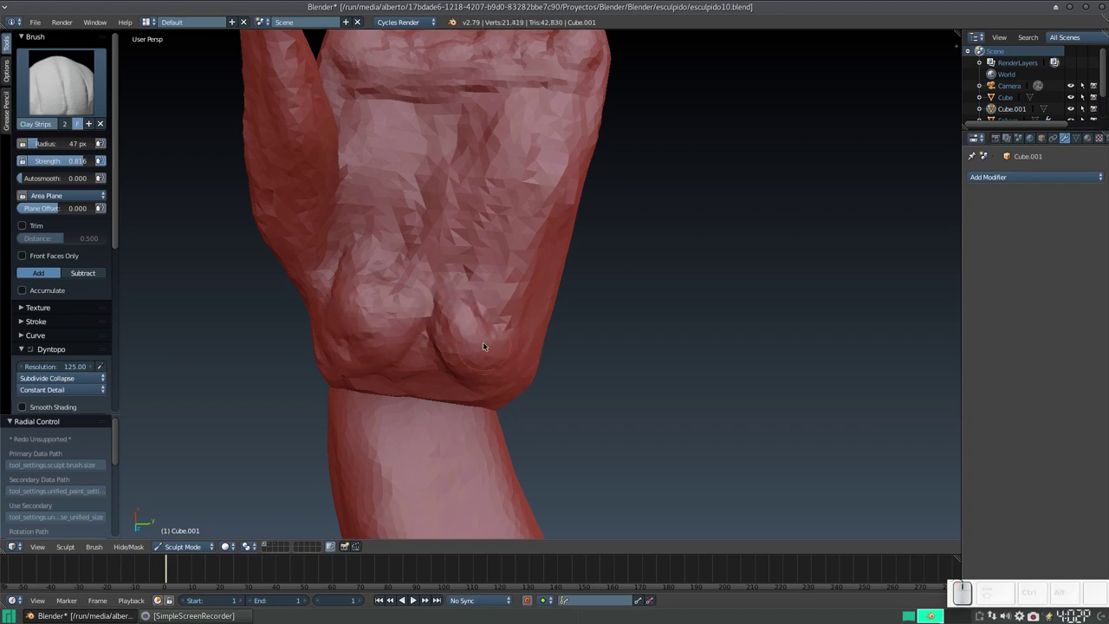
pyautogui.click(480, 301)
pyautogui.middleClick(535, 327)
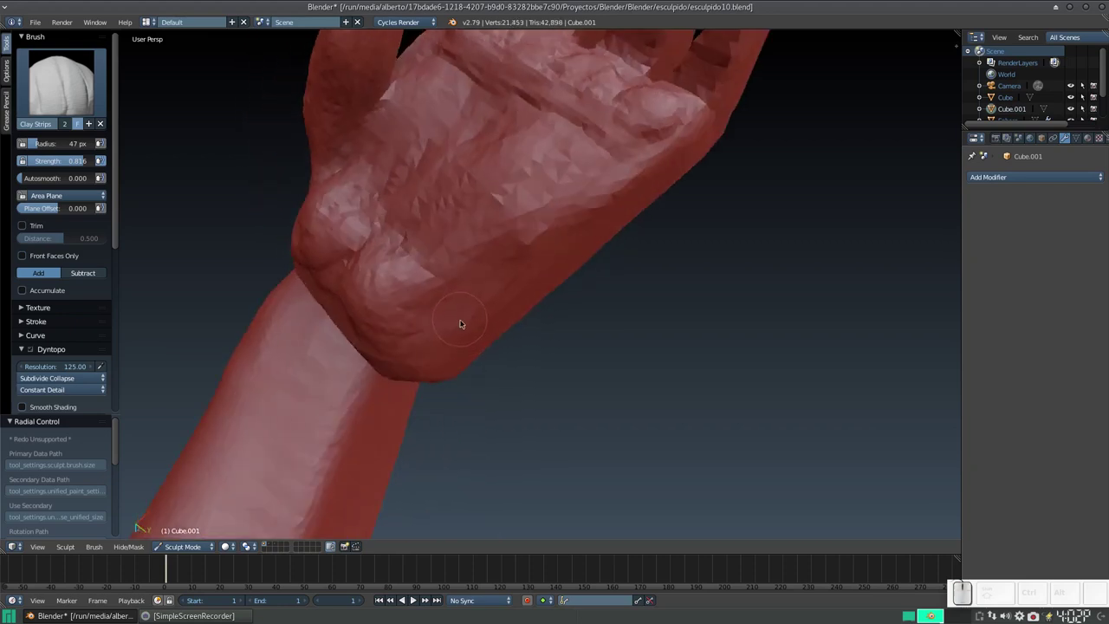
pyautogui.middleClick(464, 309)
pyautogui.click(476, 318)
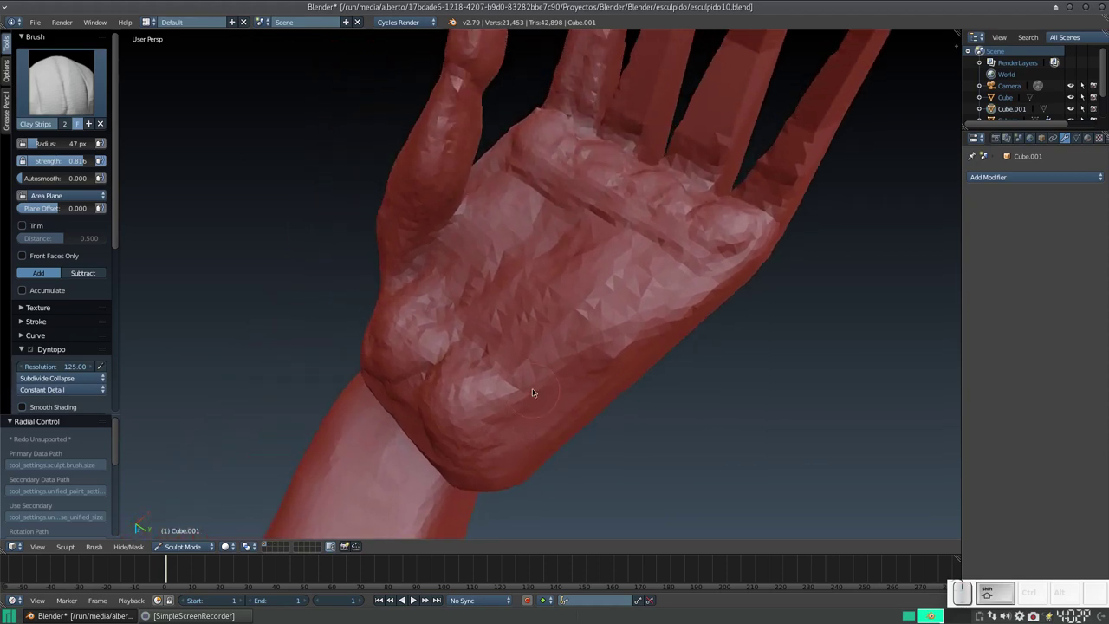
# Step: Carve crease lines across the palm and add surface texture with Clay Strips strokes
pyautogui.click(535, 351)
pyautogui.moveTo(537, 270); pyautogui.dragTo(570, 373)
pyautogui.middleClick(554, 337)
pyautogui.click(576, 283)
pyautogui.middleClick(526, 307)
pyautogui.moveTo(526, 351); pyautogui.dragTo(451, 358)
pyautogui.click(490, 357)
pyautogui.moveTo(561, 363); pyautogui.dragTo(530, 365)
pyautogui.middleClick(532, 363)
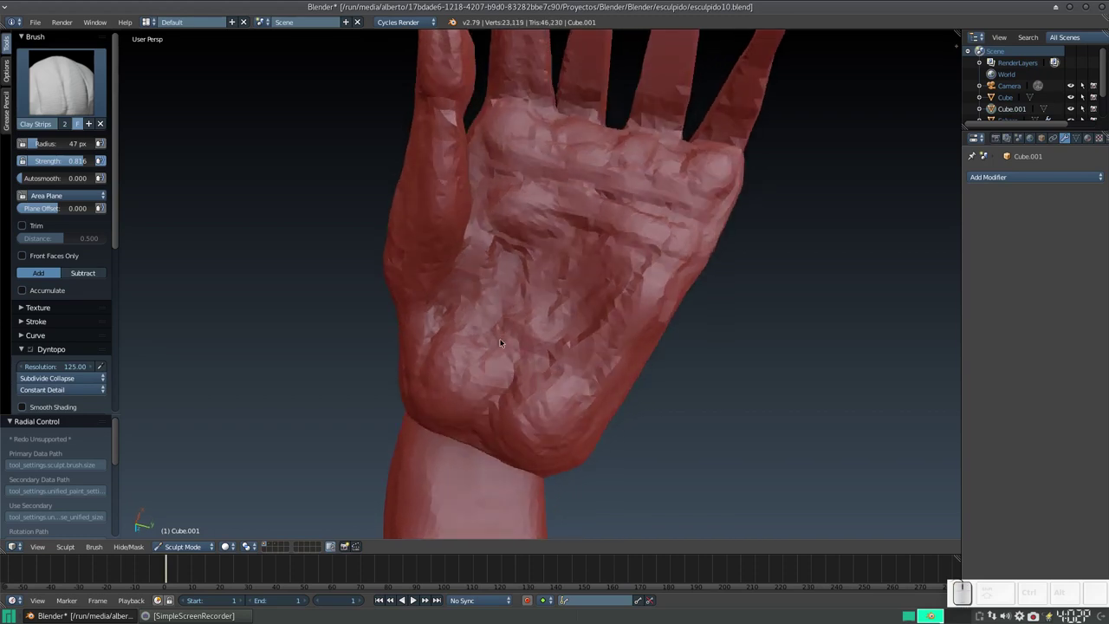
pyautogui.moveTo(499, 215); pyautogui.dragTo(490, 281)
pyautogui.middleClick(480, 285)
pyautogui.moveTo(499, 218); pyautogui.dragTo(584, 213)
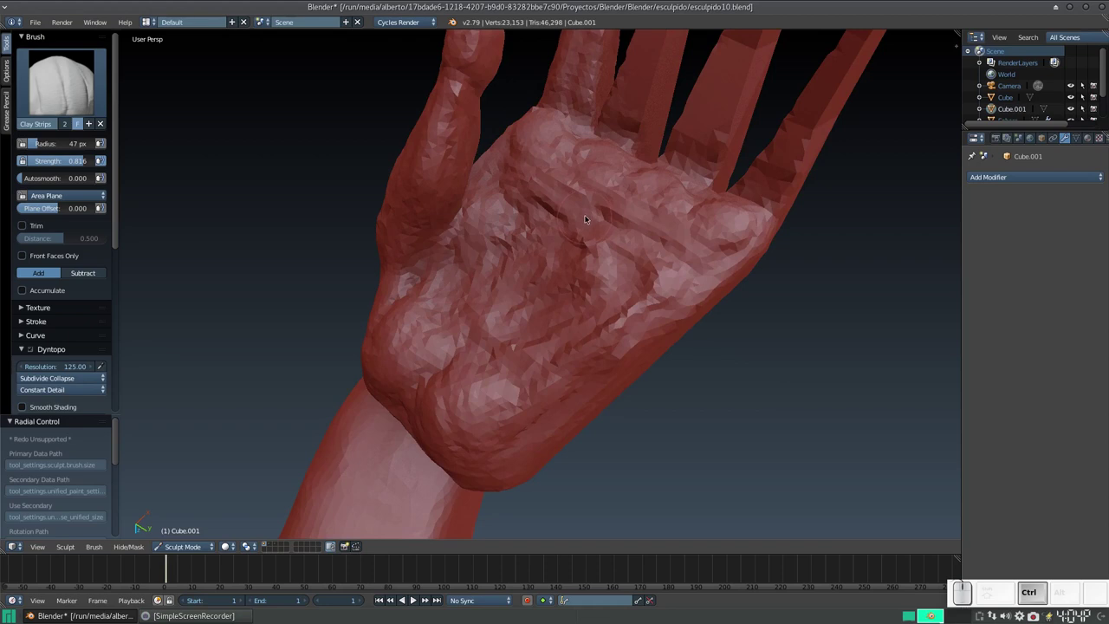
pyautogui.moveTo(479, 251); pyautogui.dragTo(497, 402)
pyautogui.moveTo(494, 394); pyautogui.dragTo(500, 380)
# Step: Deepen the palm creases and shape the palm edge and thumb-base pad
pyautogui.middleClick(508, 383)
pyautogui.moveTo(469, 281); pyautogui.dragTo(569, 331)
pyautogui.middleClick(575, 291)
pyautogui.middleClick(591, 269)
pyautogui.moveTo(571, 323); pyautogui.dragTo(505, 315)
pyautogui.moveTo(482, 264); pyautogui.dragTo(533, 302)
pyautogui.click(593, 315)
pyautogui.moveTo(504, 225); pyautogui.dragTo(580, 263)
pyautogui.click(619, 263)
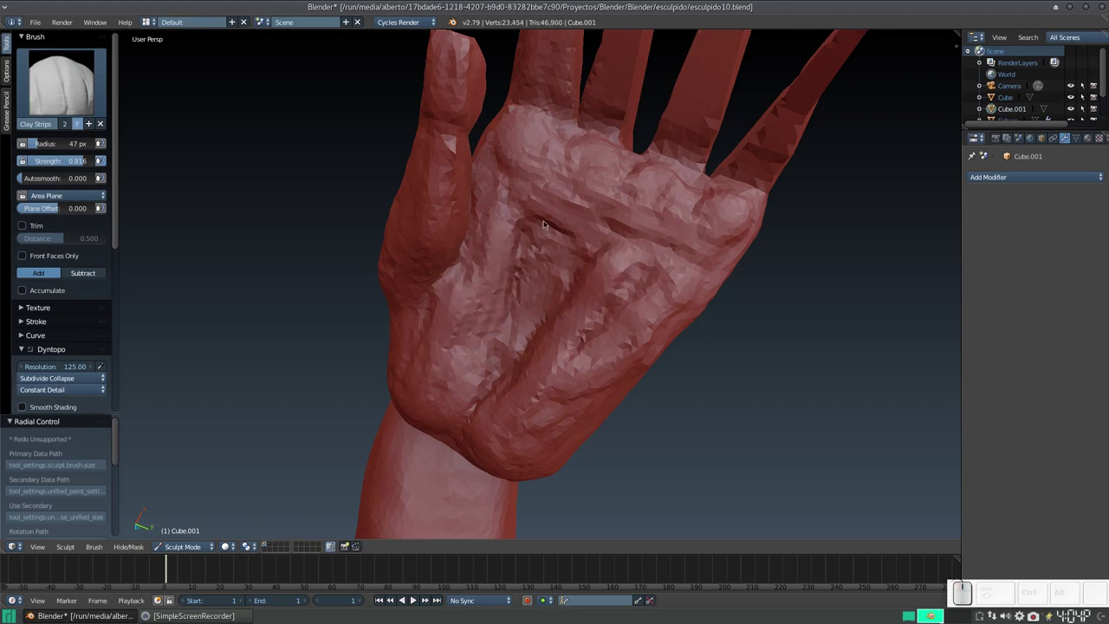
pyautogui.moveTo(571, 215); pyautogui.dragTo(717, 228)
pyautogui.click(712, 231)
pyautogui.click(519, 189)
# Step: Switch to the Smooth brush and soften the lumpy palm surface in several patches
pyautogui.middleClick(526, 273)
pyautogui.middleClick(536, 248)
pyautogui.press('s')
pyautogui.moveTo(510, 200); pyautogui.dragTo(551, 200)
pyautogui.press('f')
pyautogui.click(527, 241)
pyautogui.click(516, 123)
pyautogui.click(647, 174)
pyautogui.click(734, 208)
pyautogui.moveTo(637, 228); pyautogui.dragTo(572, 147)
pyautogui.middleClick(487, 198)
pyautogui.moveTo(477, 209); pyautogui.dragTo(429, 202)
pyautogui.middleClick(452, 220)
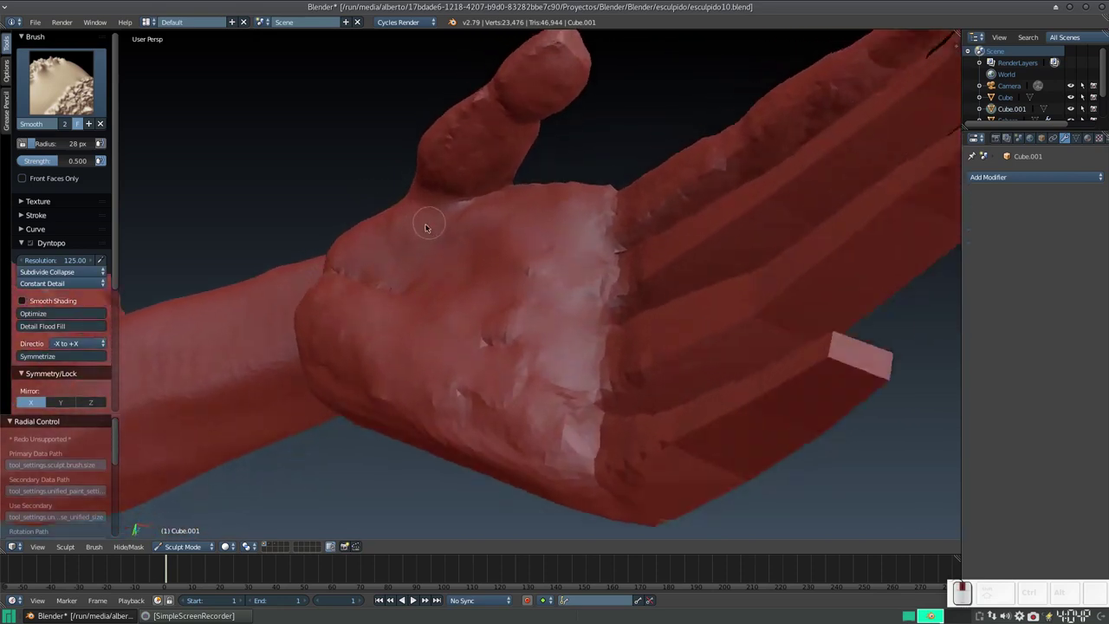
# Step: Smooth the back of the hand and scattered rough spots with the Smooth brush
pyautogui.moveTo(484, 186); pyautogui.dragTo(445, 241)
pyautogui.moveTo(445, 241); pyautogui.dragTo(533, 263)
pyautogui.middleClick(568, 256)
pyautogui.middleClick(591, 263)
pyautogui.click(636, 155)
pyautogui.moveTo(639, 121); pyautogui.dragTo(604, 127)
pyautogui.click(585, 150)
pyautogui.middleClick(576, 161)
pyautogui.click(520, 237)
pyautogui.middleClick(495, 269)
pyautogui.middleClick(502, 298)
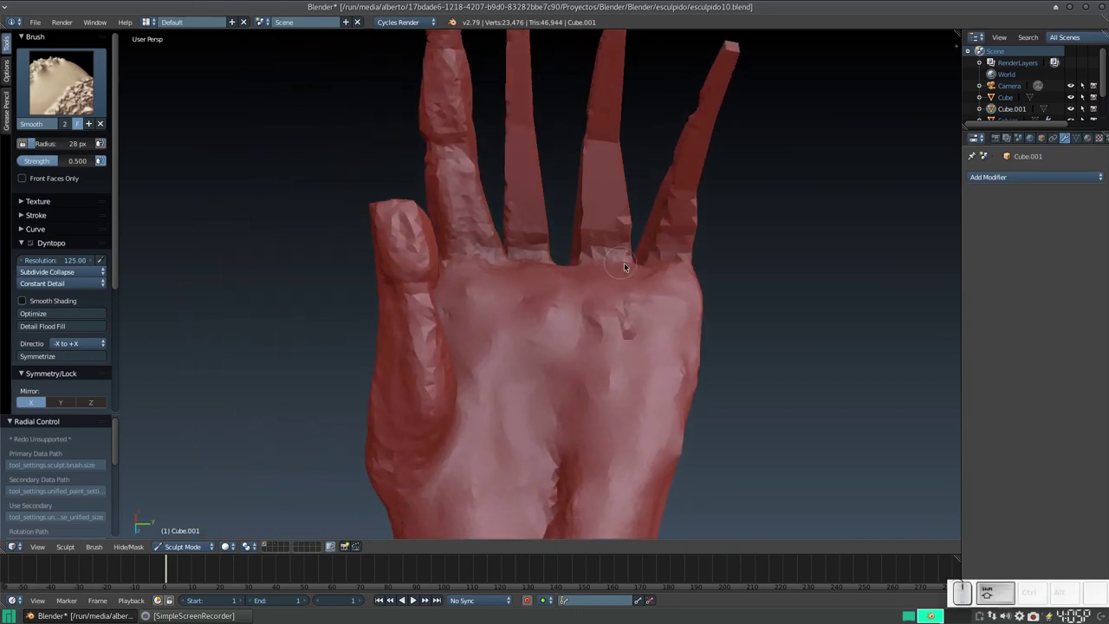
# Step: Smooth over the knuckle area and back of the hand further, then bring up the brush list
pyautogui.moveTo(588, 294); pyautogui.dragTo(477, 345)
pyautogui.middleClick(477, 344)
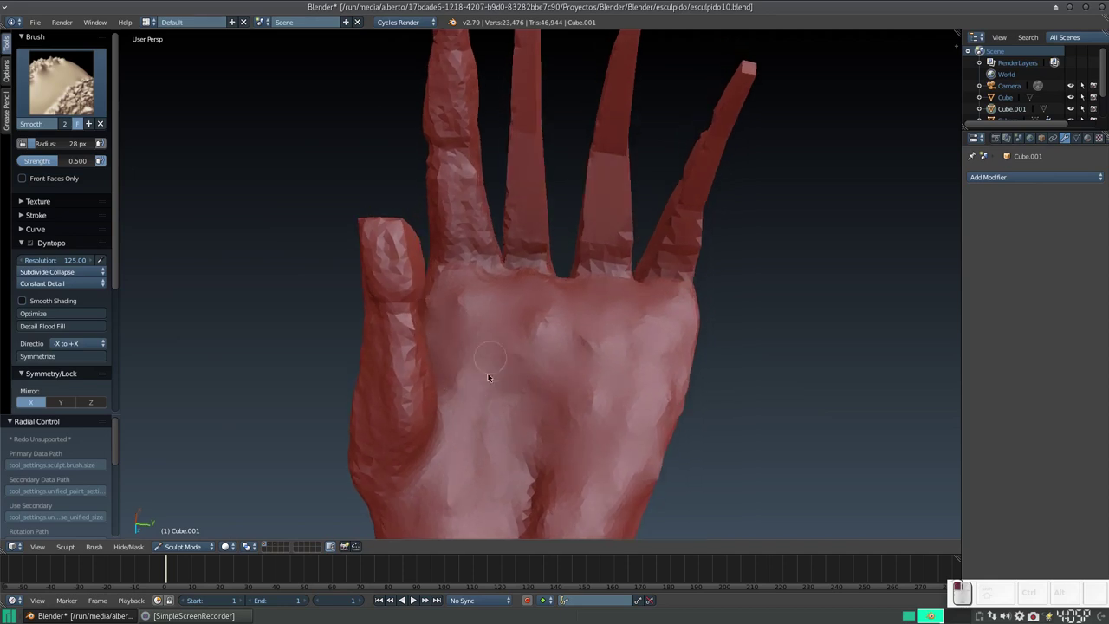
pyautogui.click(634, 447)
pyautogui.middleClick(621, 418)
pyautogui.moveTo(657, 251); pyautogui.dragTo(537, 291)
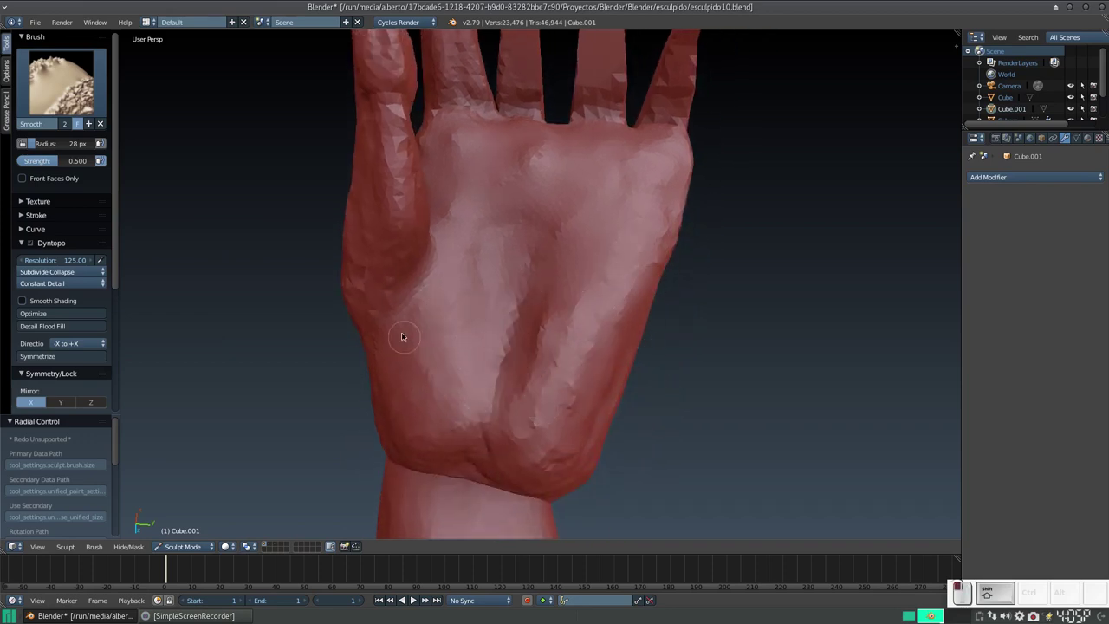
pyautogui.moveTo(403, 296); pyautogui.dragTo(634, 230)
pyautogui.middleClick(617, 231)
pyautogui.middleClick(573, 259)
pyautogui.press('KP_Subtract')
pyautogui.moveTo(482, 303); pyautogui.dragTo(452, 258)
pyautogui.moveTo(454, 273); pyautogui.dragTo(527, 267)
pyautogui.press('KP_Add')
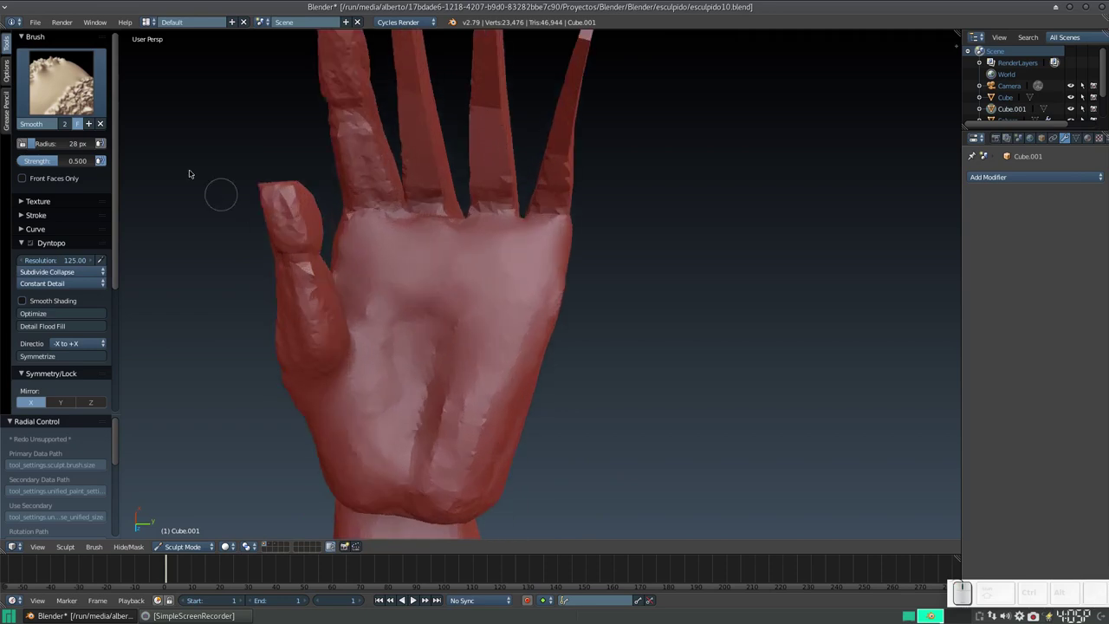
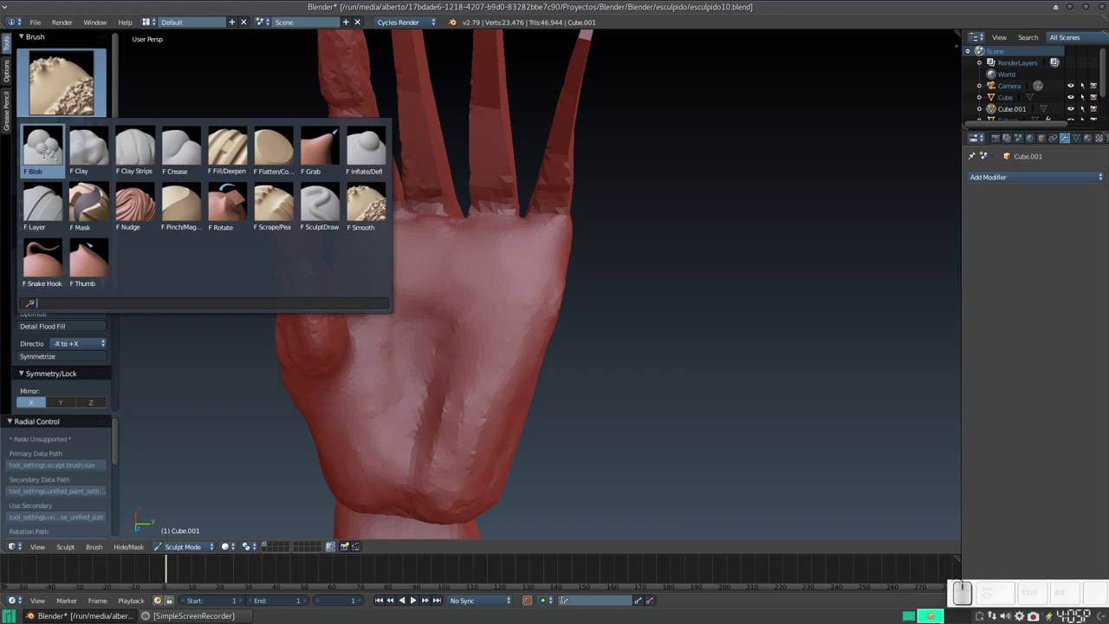
# Step: With the Blob brush, dab rounded knuckle bumps across the back of the hand
pyautogui.click(48, 155)
pyautogui.click(378, 246)
pyautogui.click(435, 237)
pyautogui.click(492, 245)
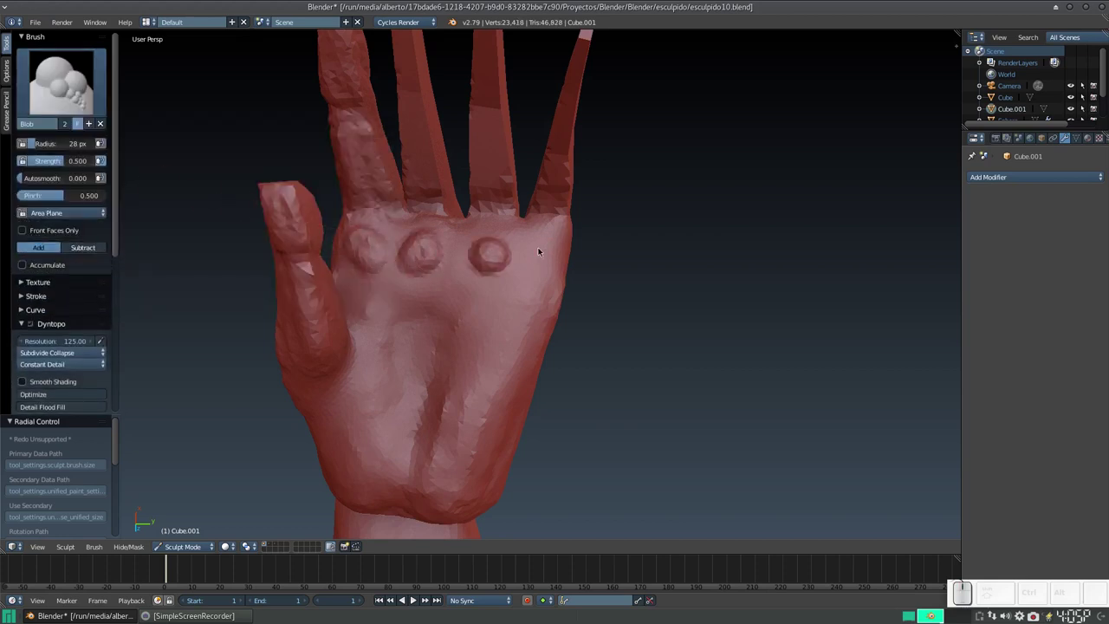
pyautogui.click(537, 252)
pyautogui.click(496, 226)
pyautogui.click(421, 238)
pyautogui.click(365, 219)
pyautogui.click(372, 238)
# Step: Blend the knuckle bumps smoothly into the hand surface with the Smooth brush
pyautogui.press('s')
pyautogui.click(365, 226)
pyautogui.moveTo(426, 230); pyautogui.dragTo(502, 224)
pyautogui.click(541, 225)
pyautogui.click(541, 270)
pyautogui.click(497, 222)
pyautogui.moveTo(384, 233); pyautogui.dragTo(499, 266)
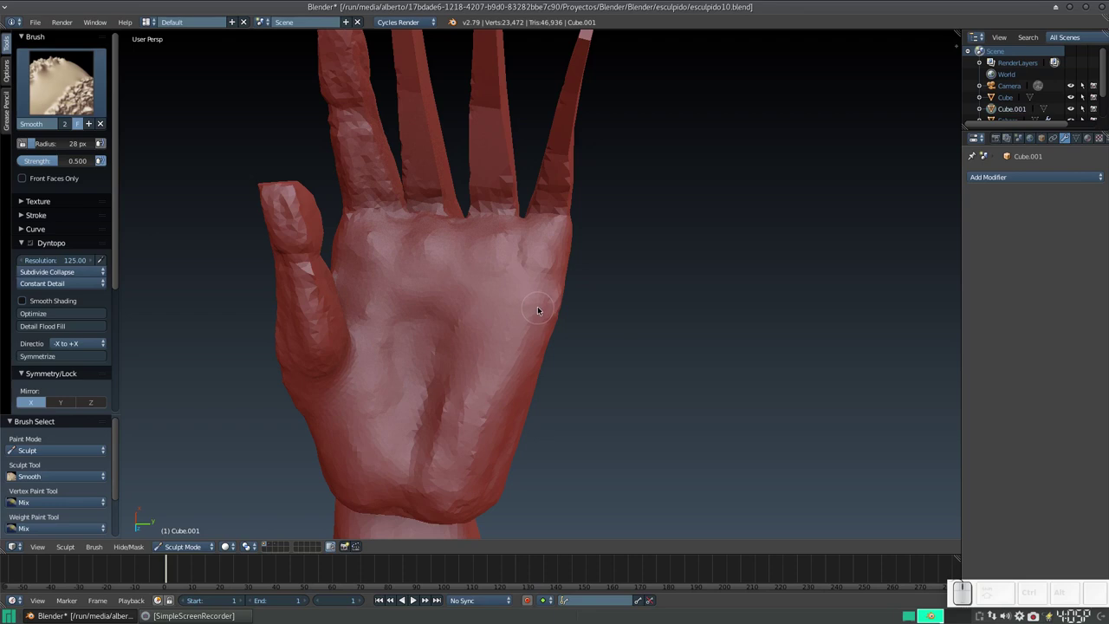
pyautogui.moveTo(560, 306); pyautogui.dragTo(692, 247)
pyautogui.moveTo(636, 206); pyautogui.dragTo(667, 205)
pyautogui.middleClick(659, 224)
pyautogui.click(489, 349)
pyautogui.middleClick(495, 343)
pyautogui.click(531, 265)
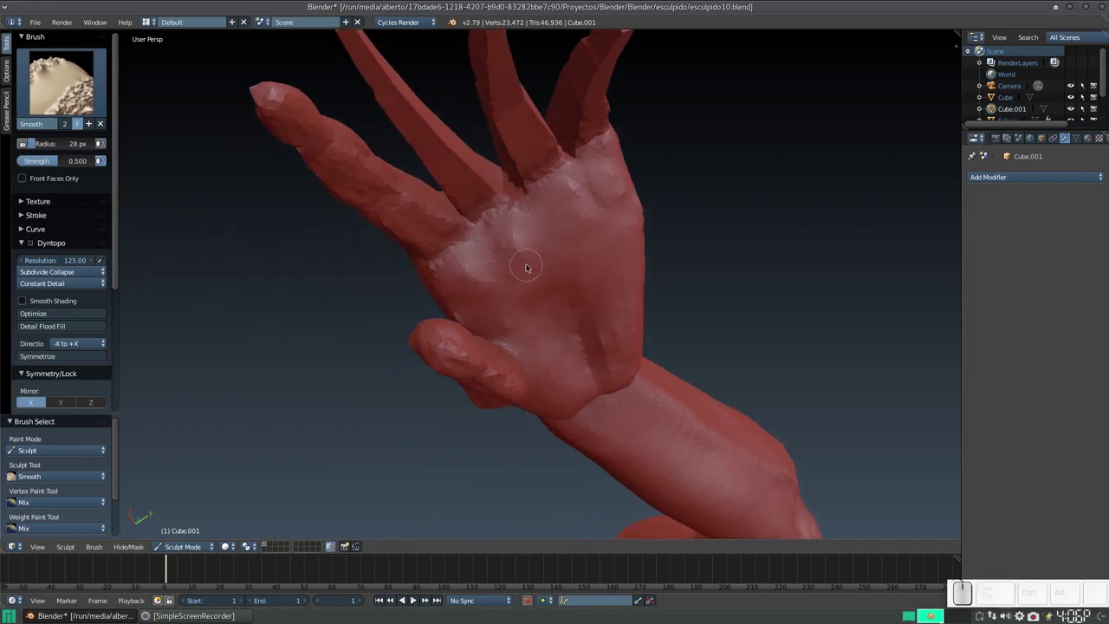